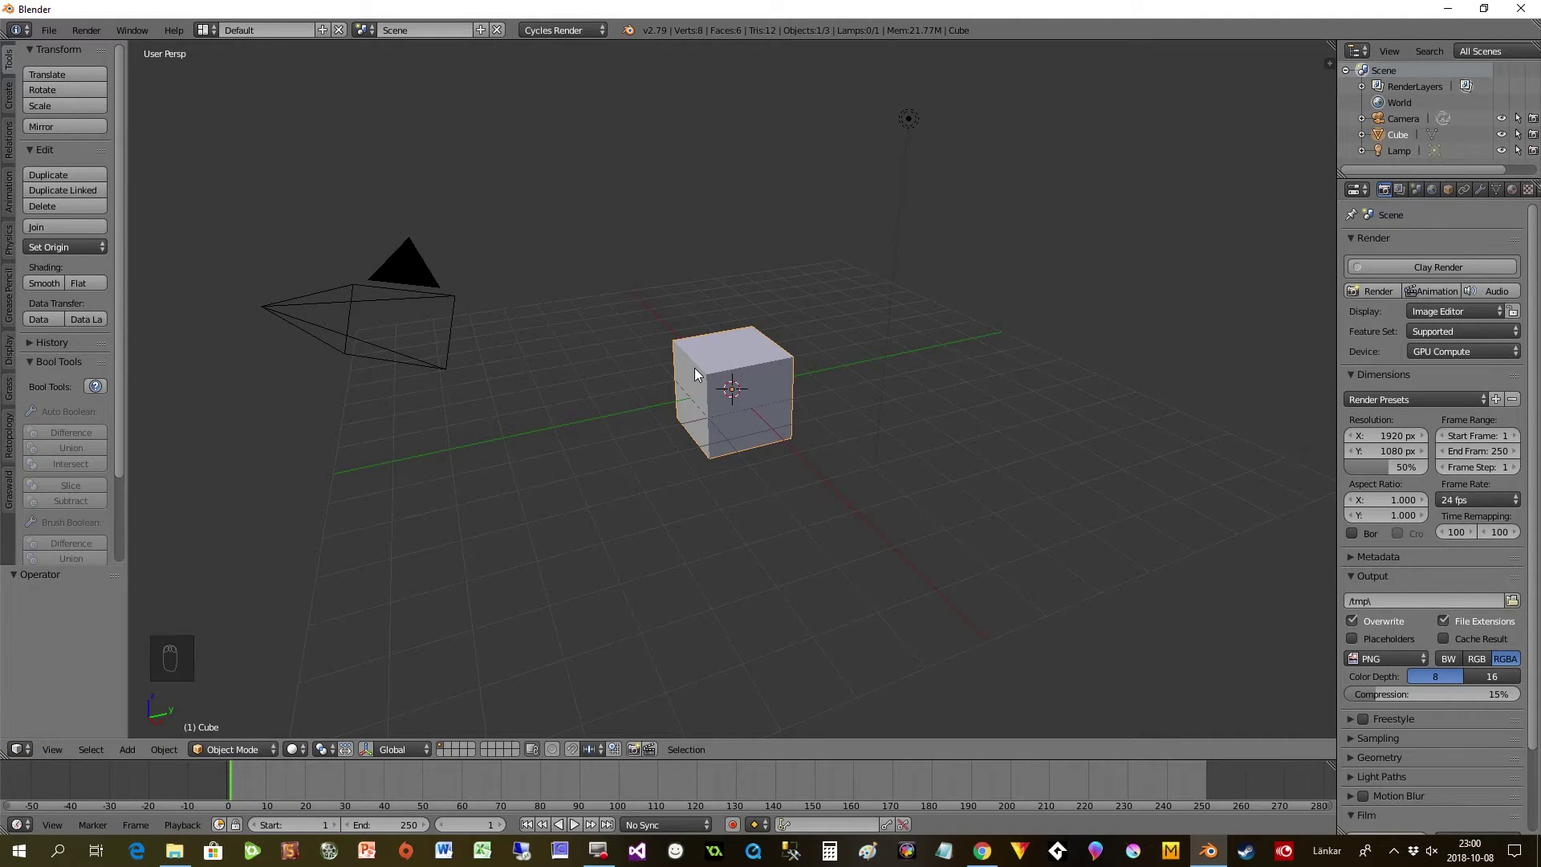
- Delete the default cube and add an Ico Sphere with 2 subdivisions
key(Delete)
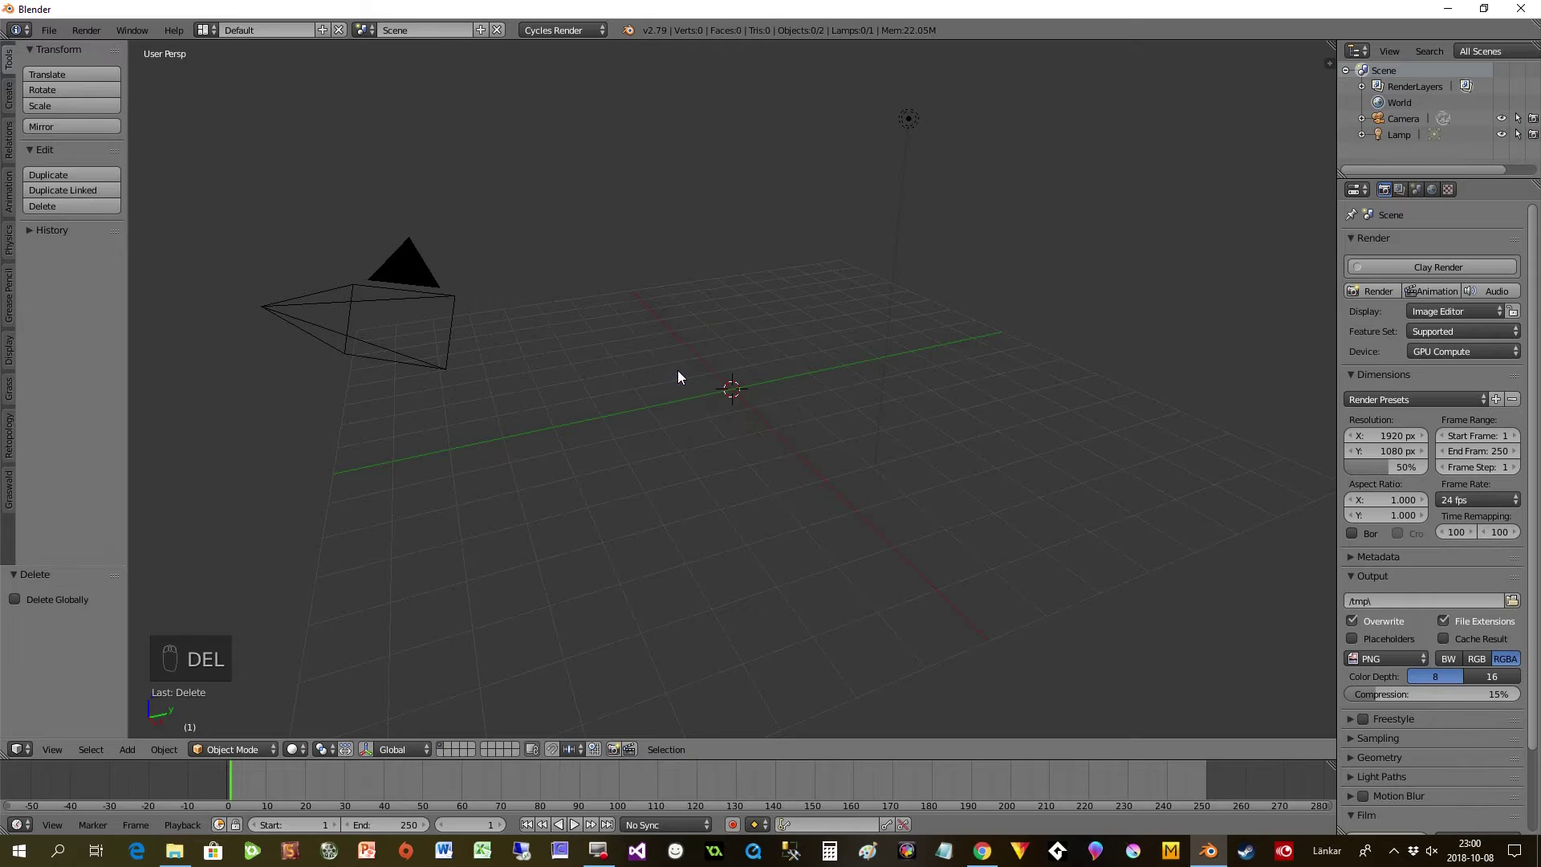
key(shift+a)
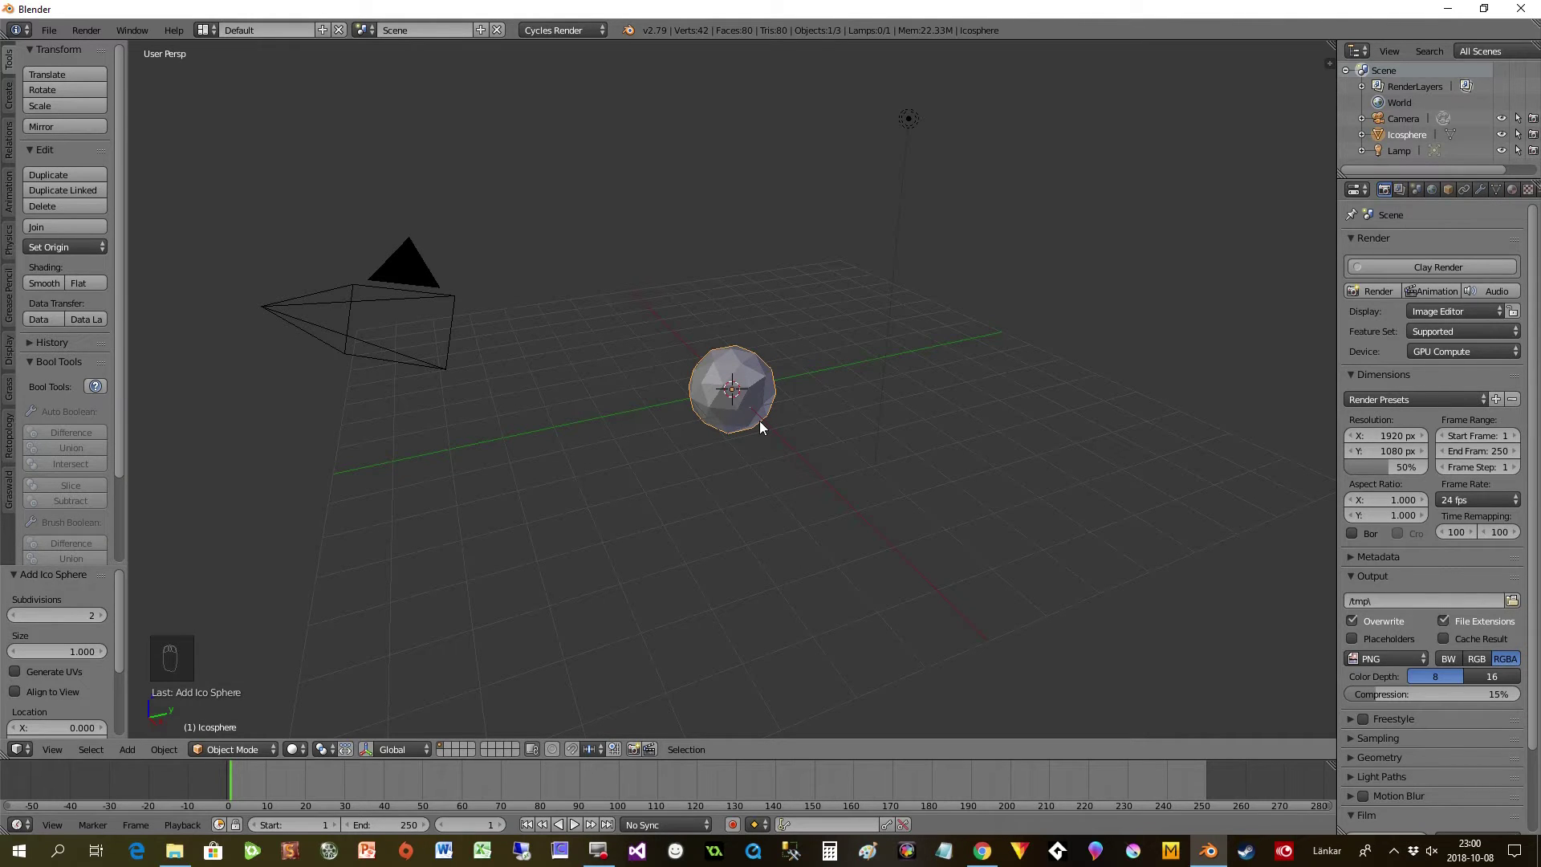
drag(698, 376, 531, 242)
- Switch to orthographic Left view and zoom in close on the icosphere
key(KP_5)
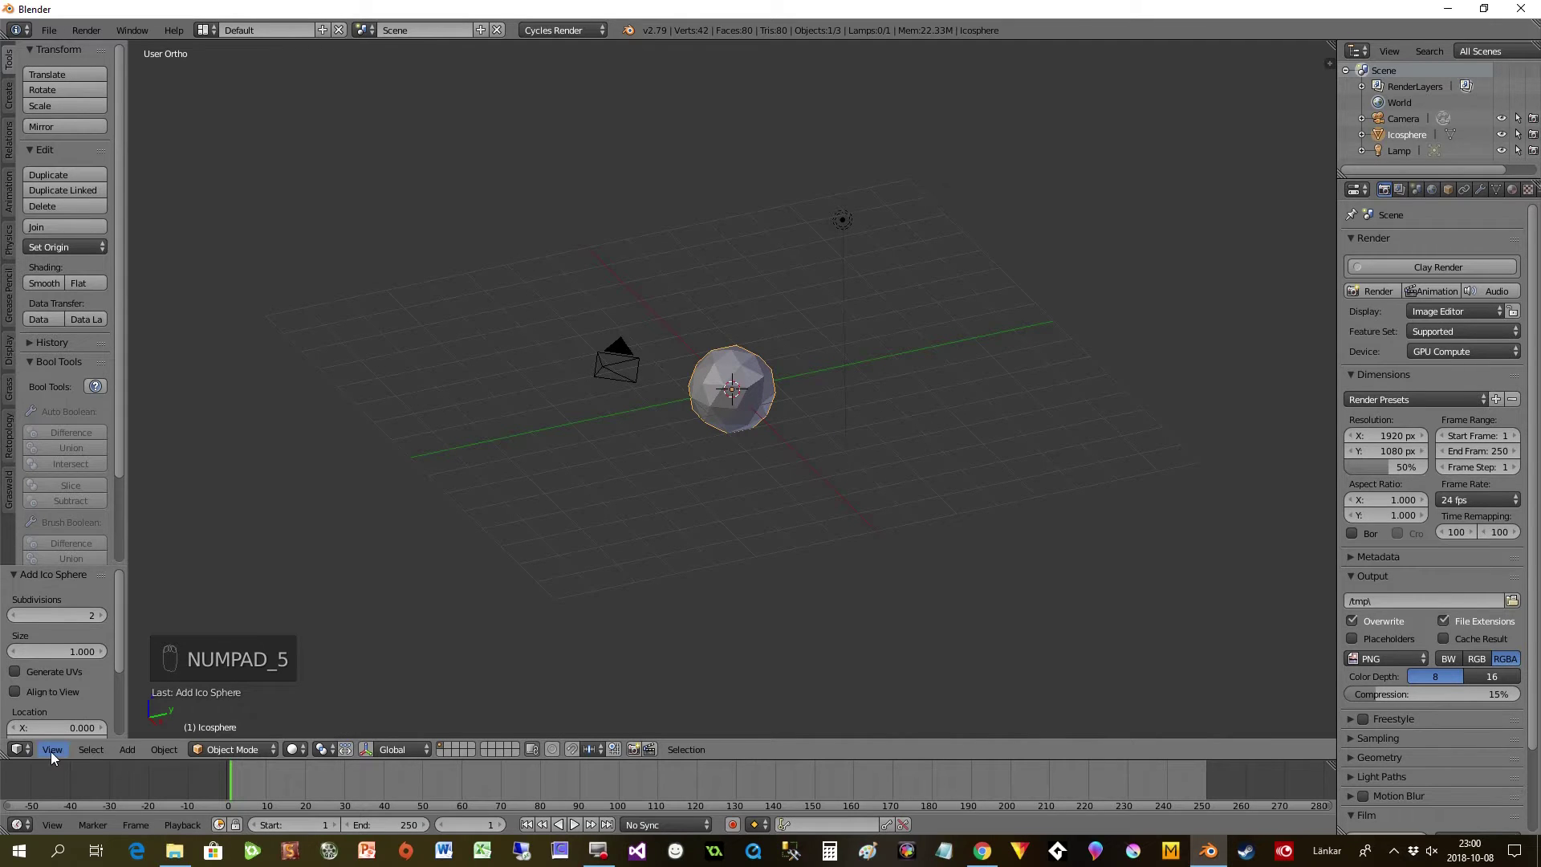
click(90, 598)
drag(118, 601, 693, 545)
drag(692, 545, 154, 769)
- Enter Edit Mode with face select and X-ray so hidden faces are selectable
key(Tab)
drag(395, 759, 448, 751)
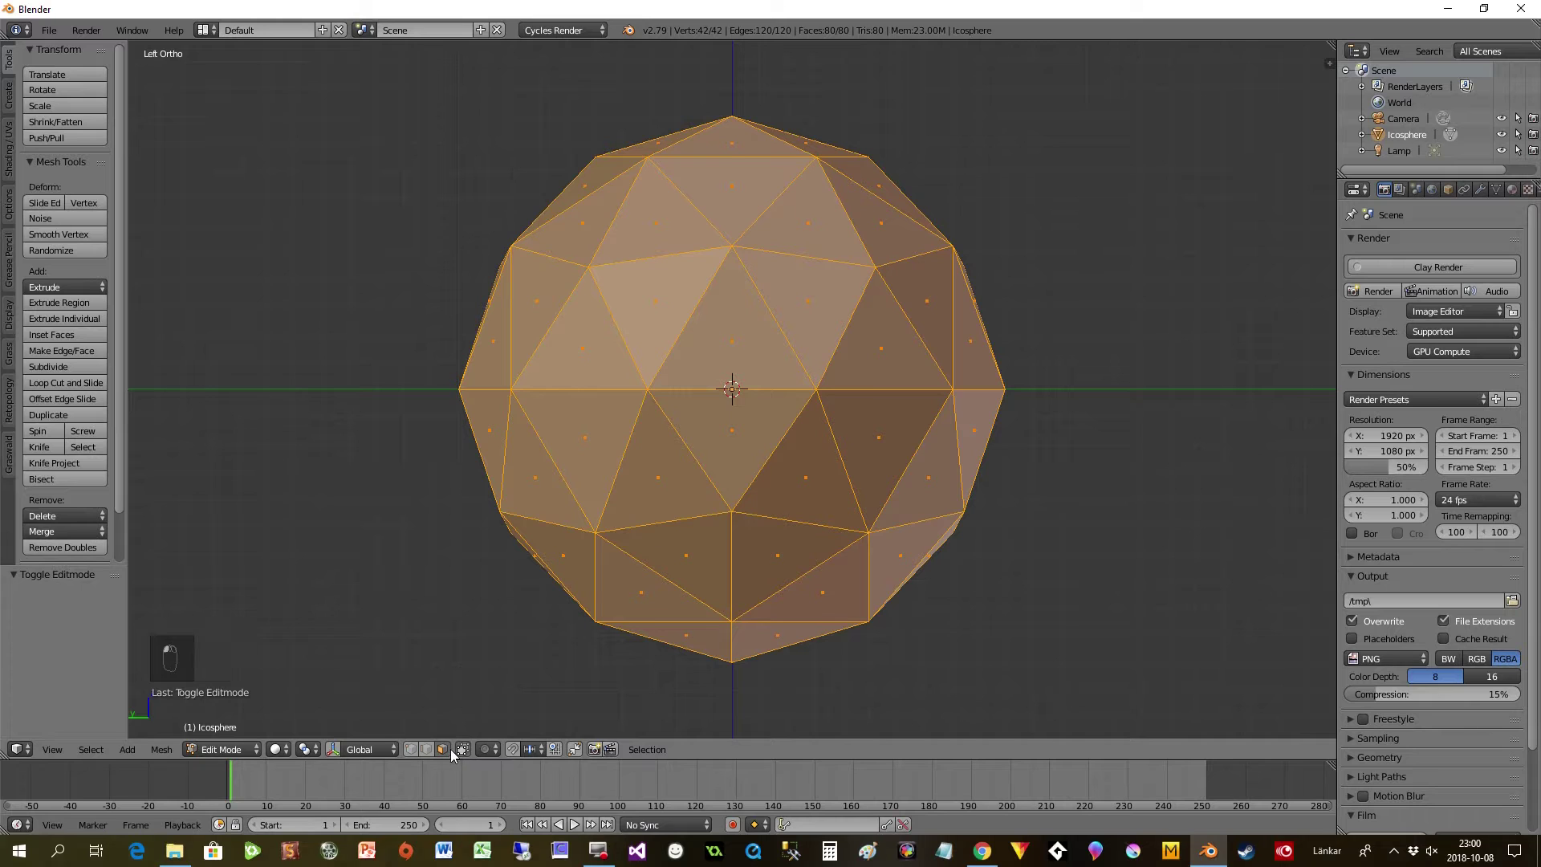
drag(464, 756, 478, 711)
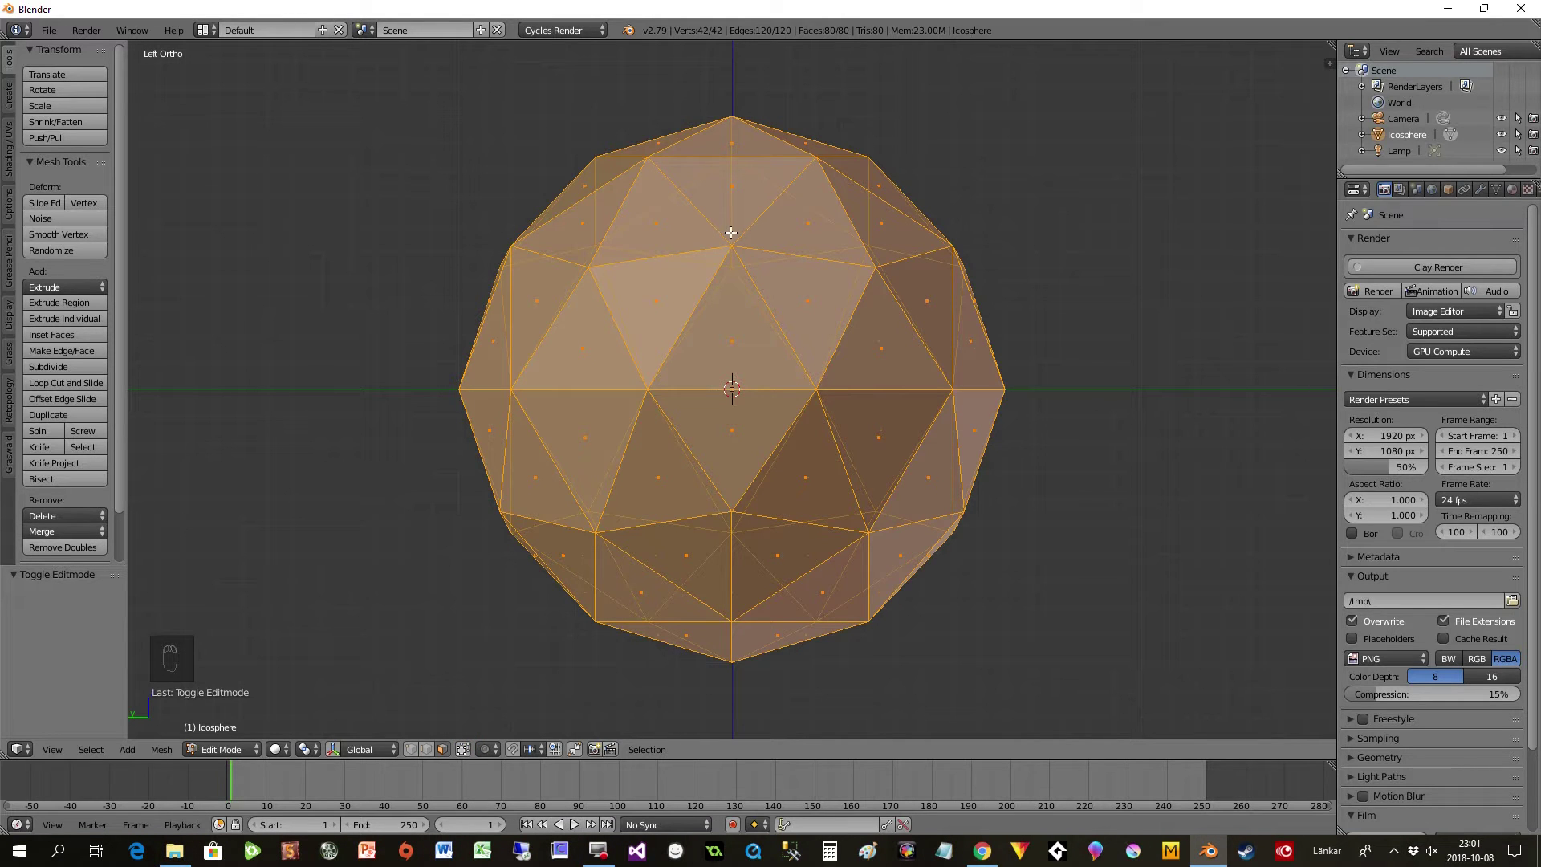
- Box-select the icosphere's upper half and delete those faces, leaving a bowl
key(a)
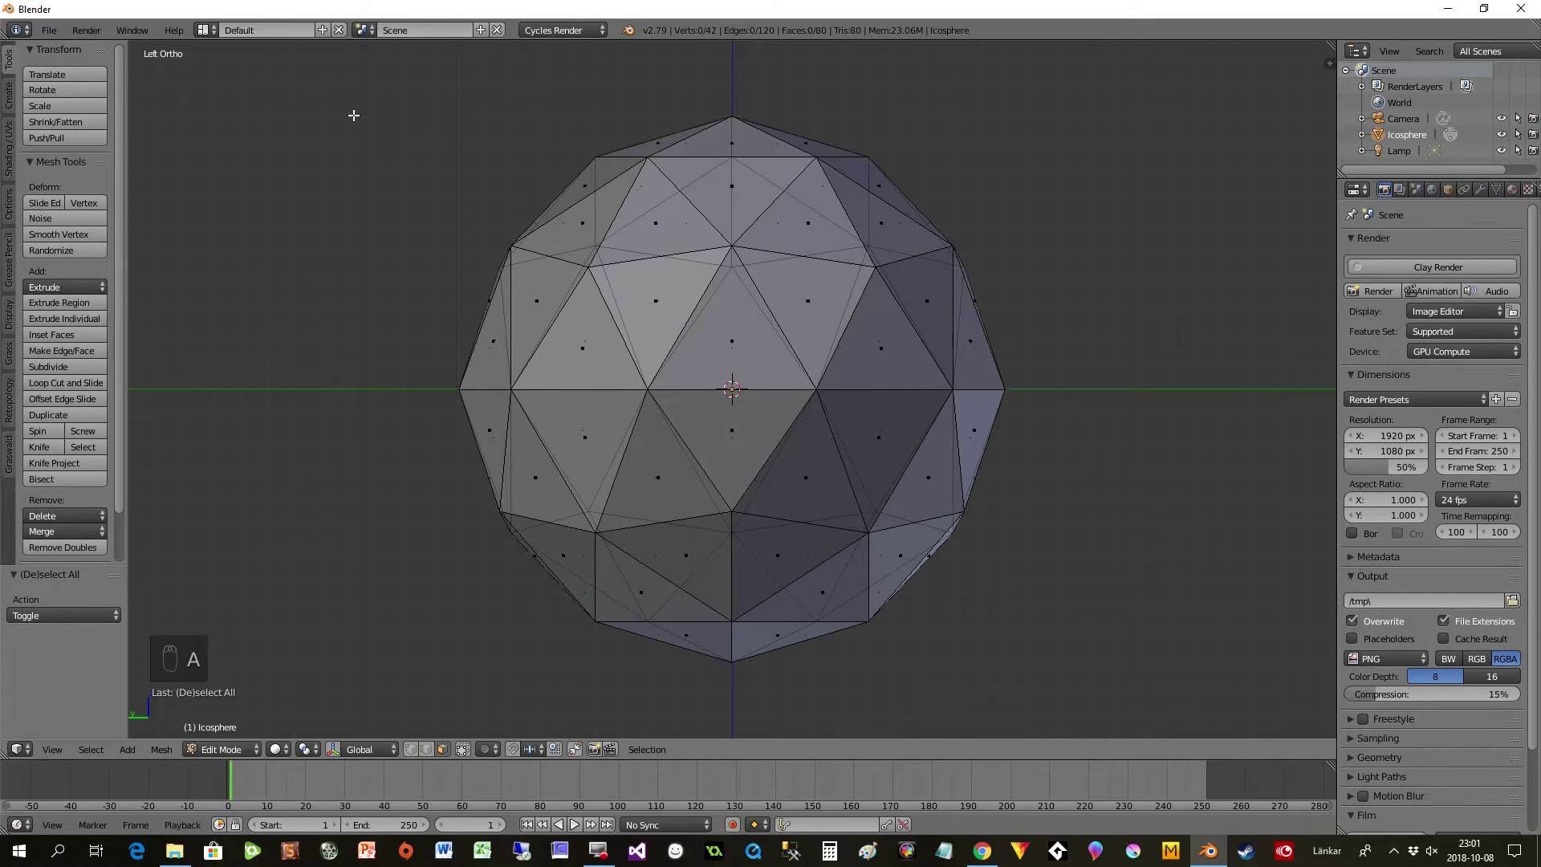
key(b)
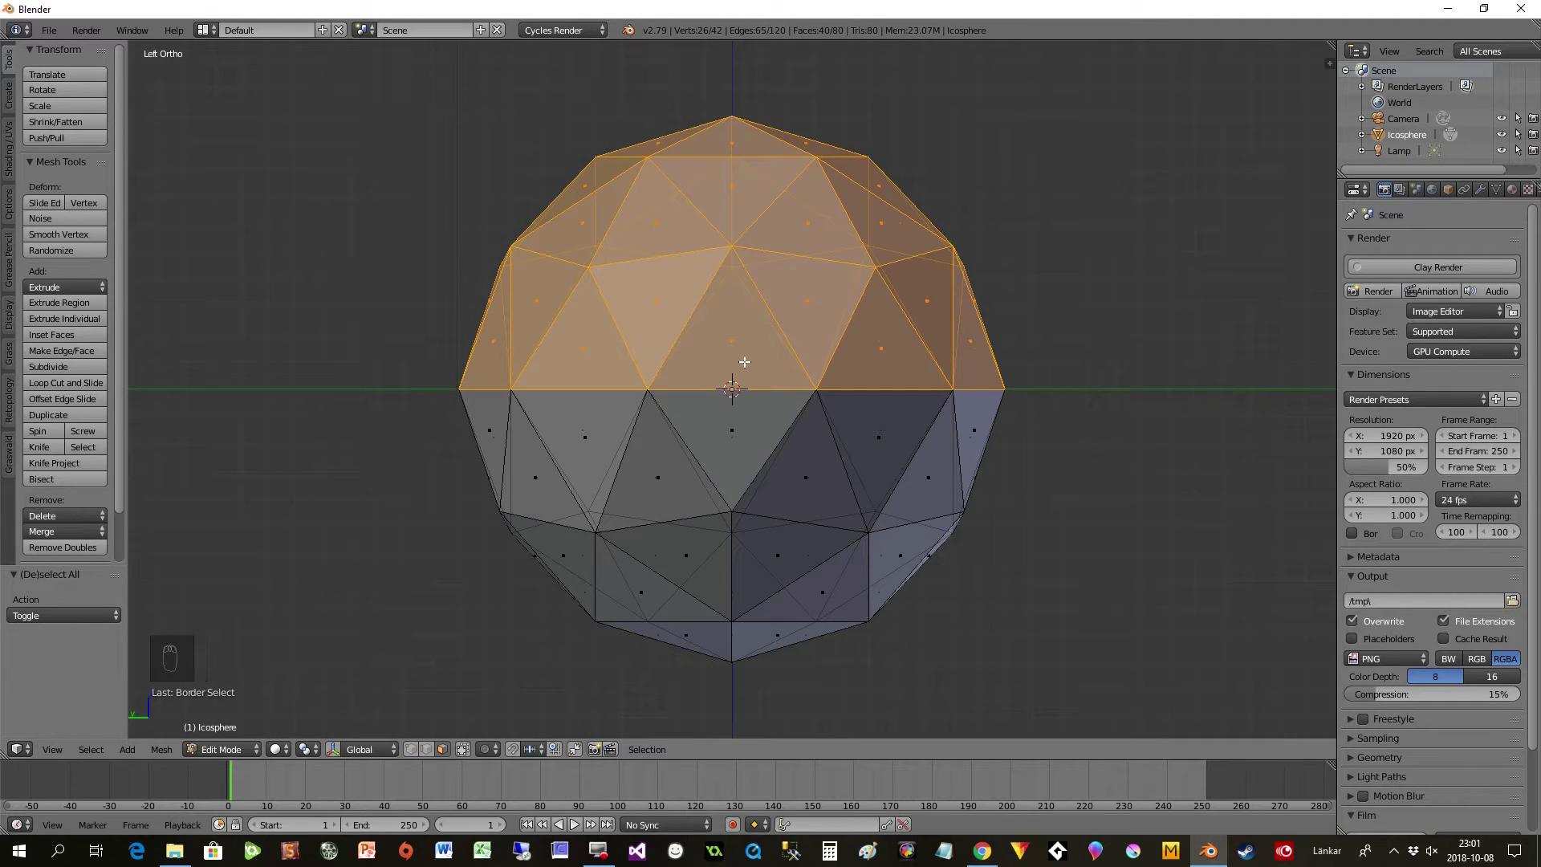
key(Delete)
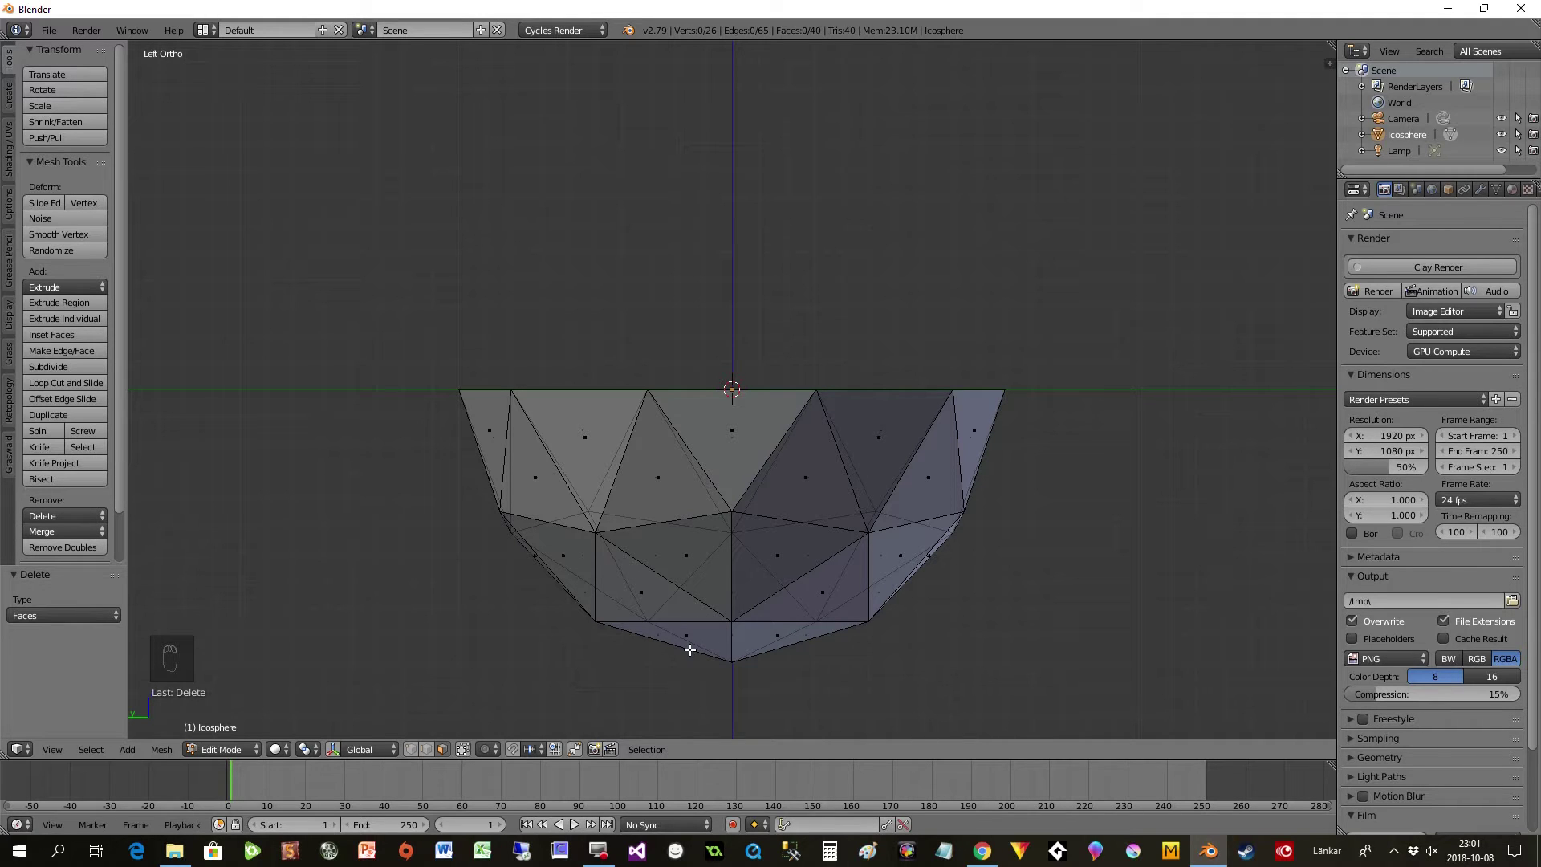
- Flatten the bottom faces to Z scale 0 and raise the base slightly
key(b)
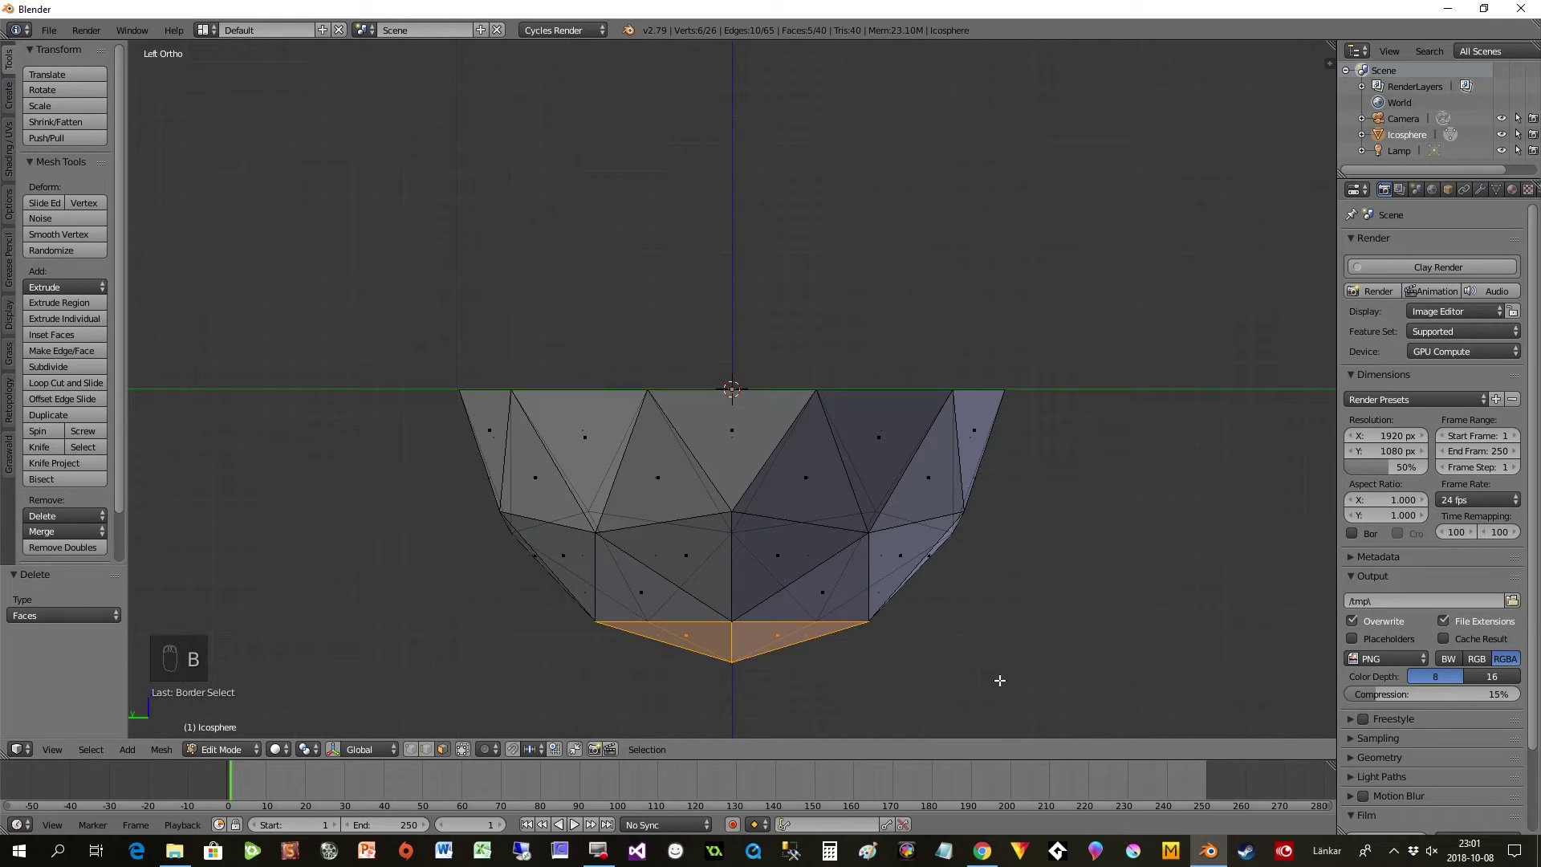
key(s)
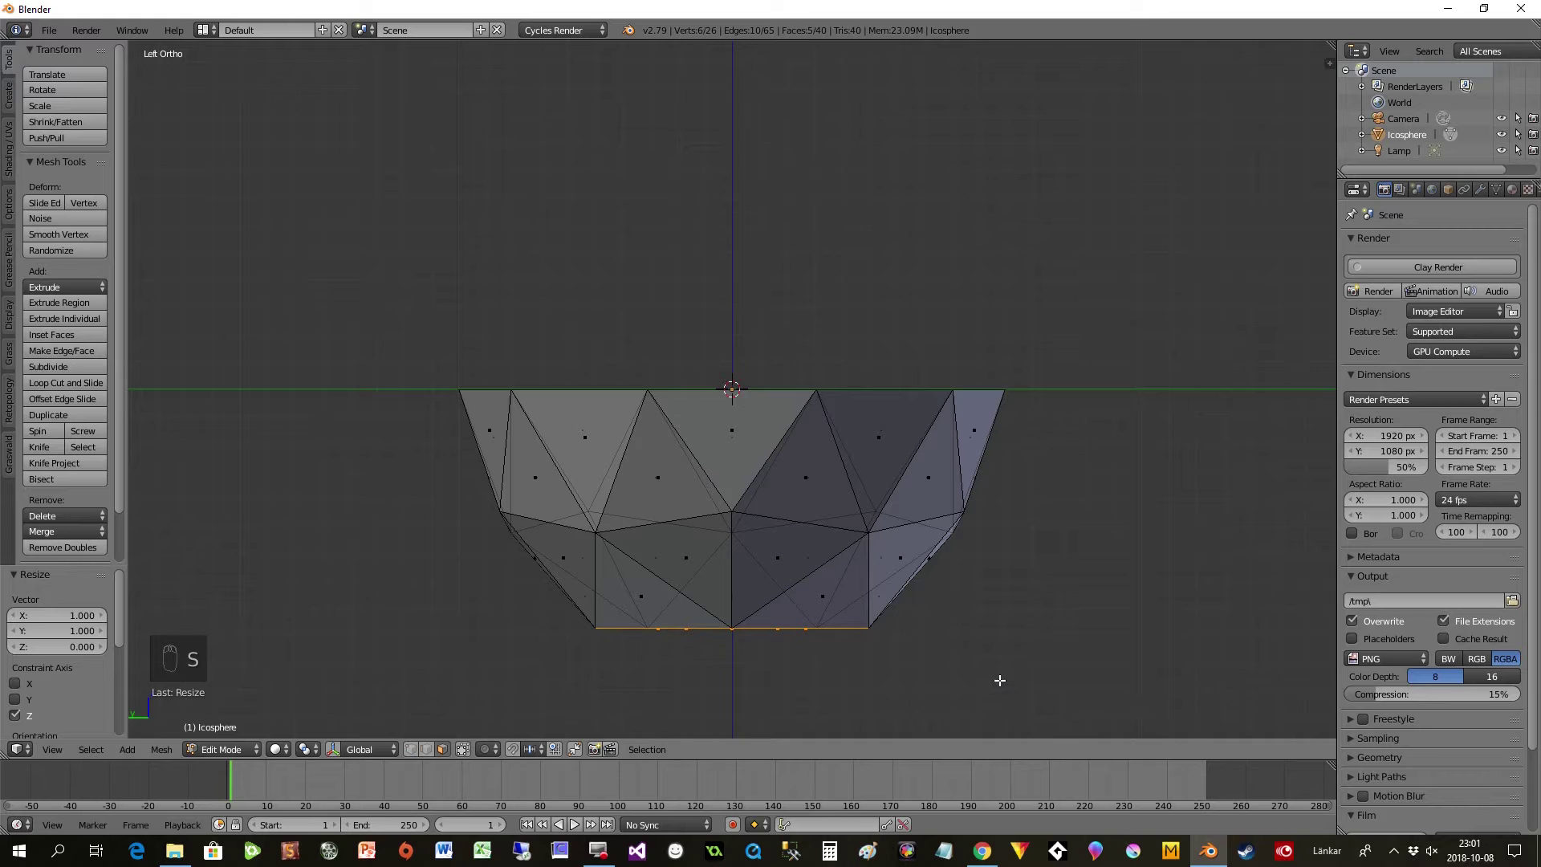
key(g)
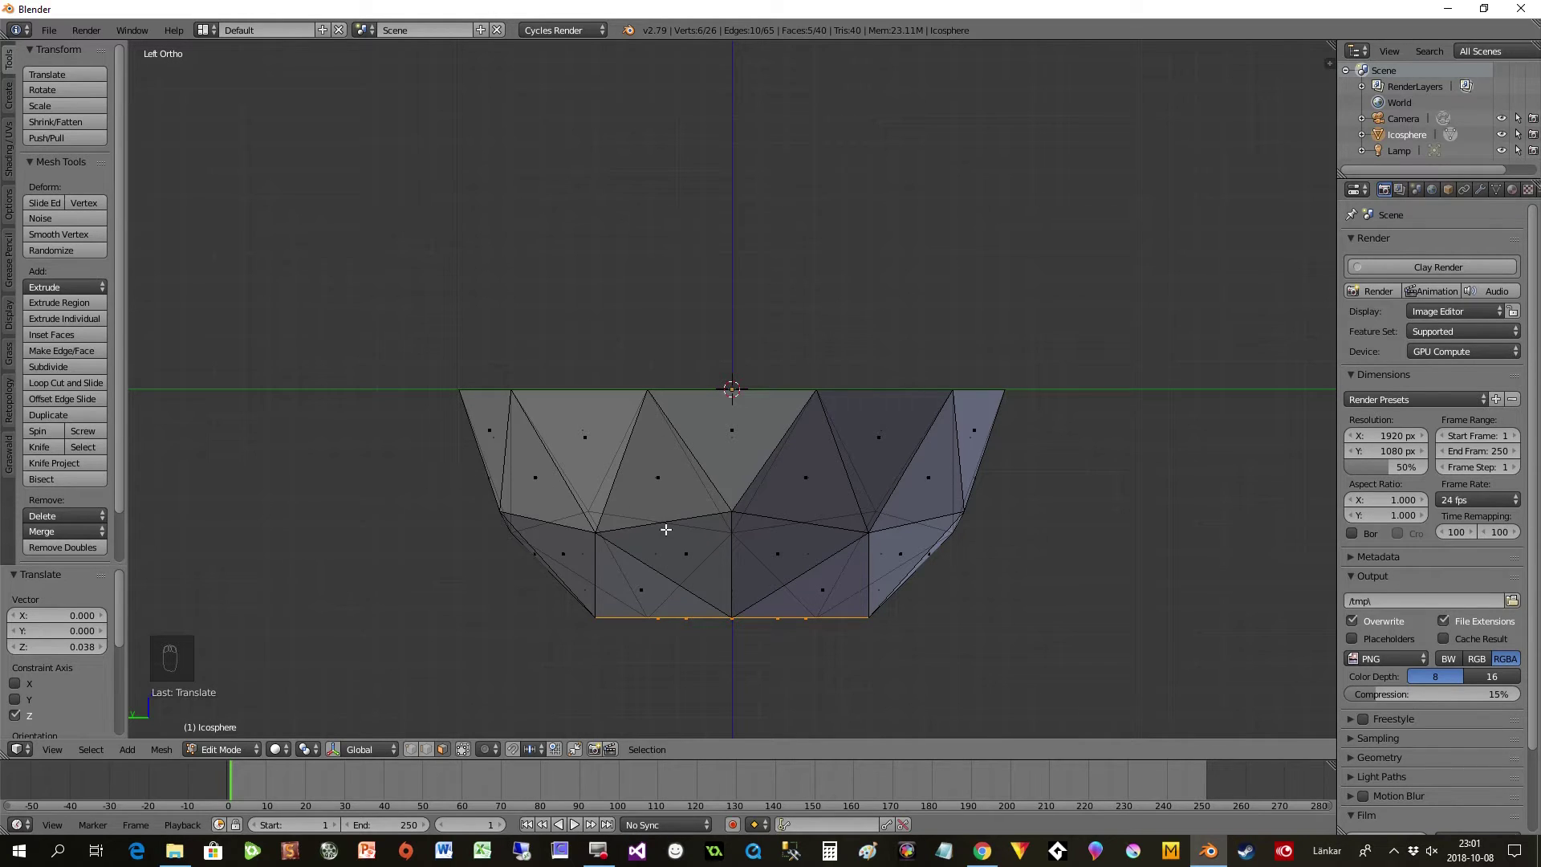
drag(646, 502, 650, 492)
- Inset every face of the bowl individually with thickness about 0.025
key(a)
key(a)
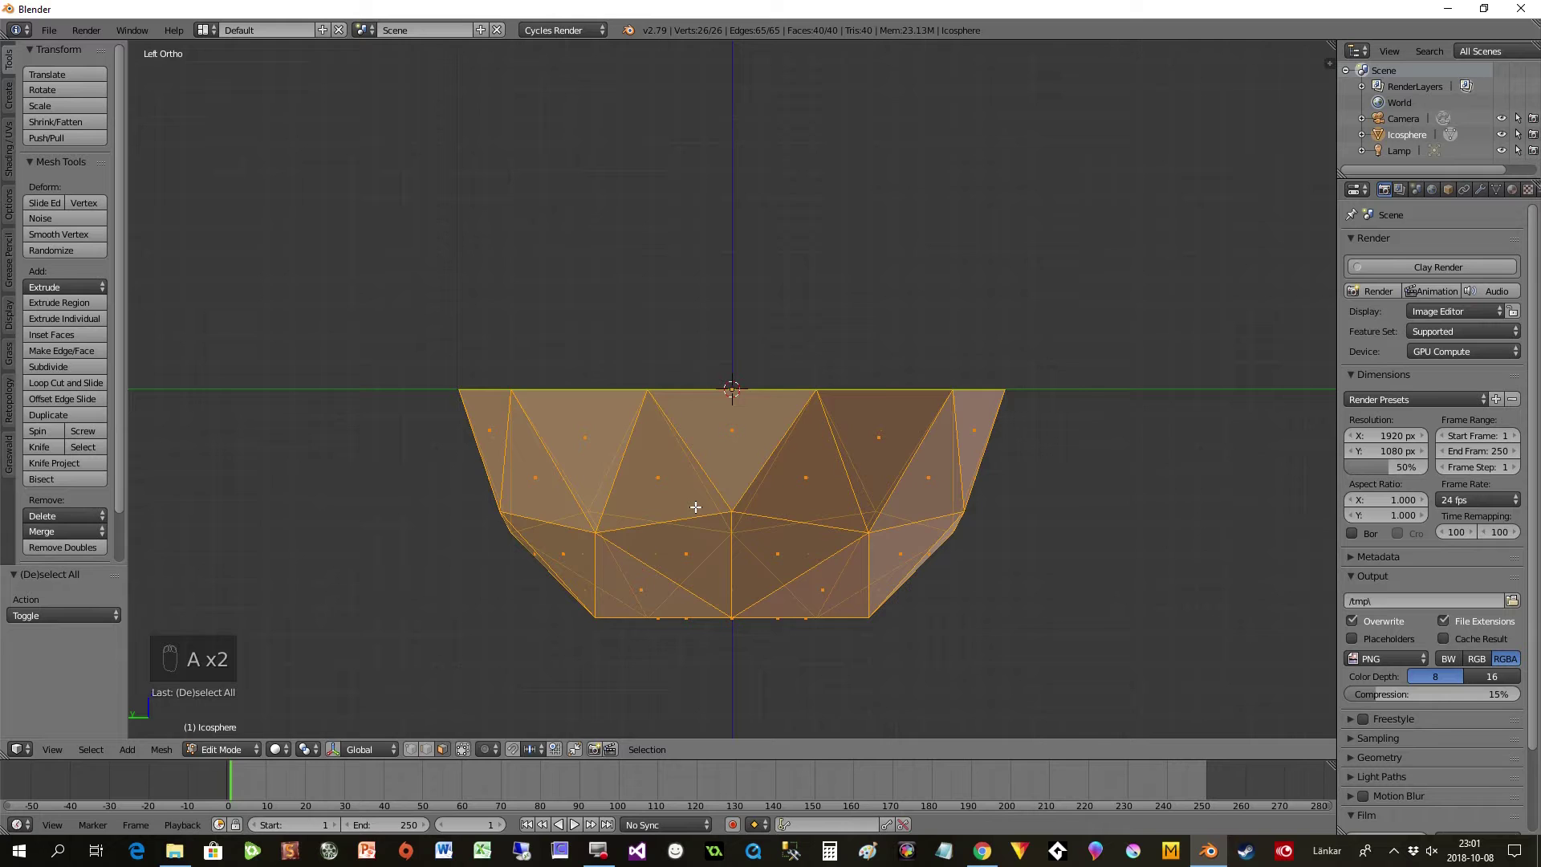
key(i)
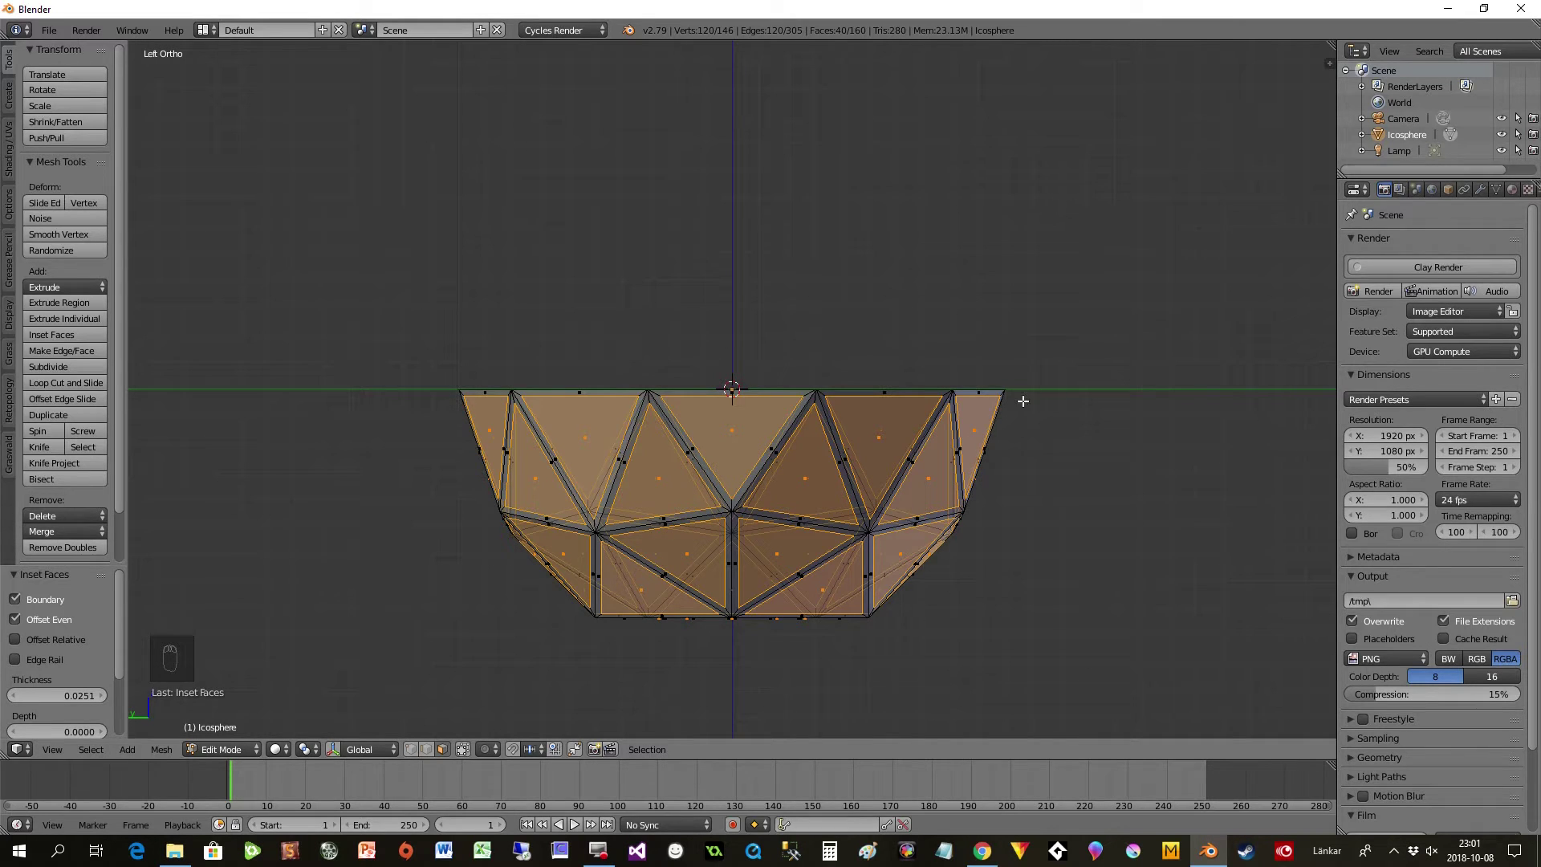
drag(429, 758, 716, 379)
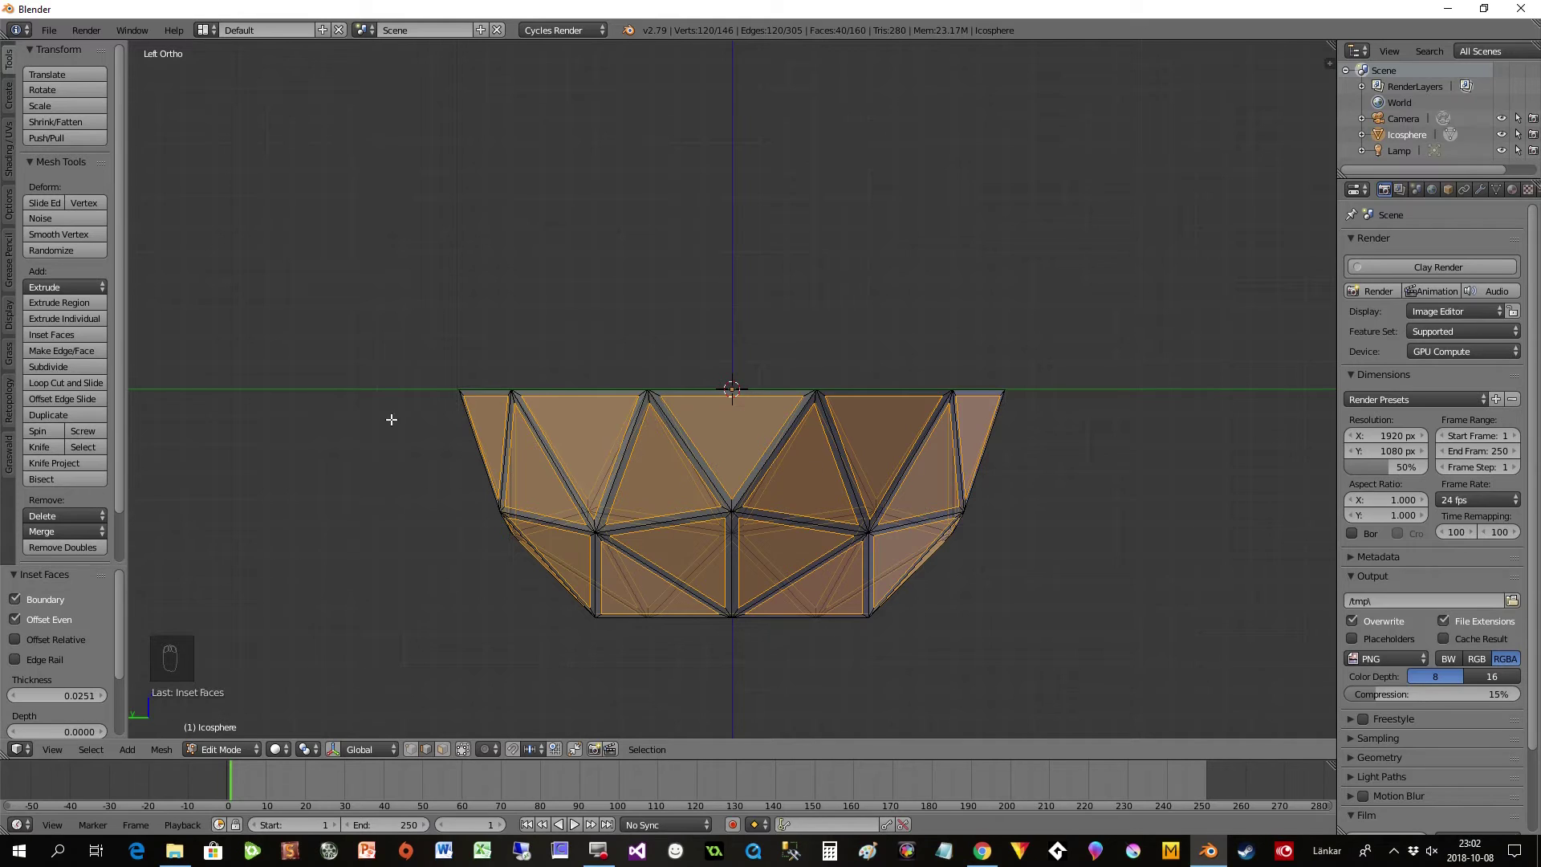
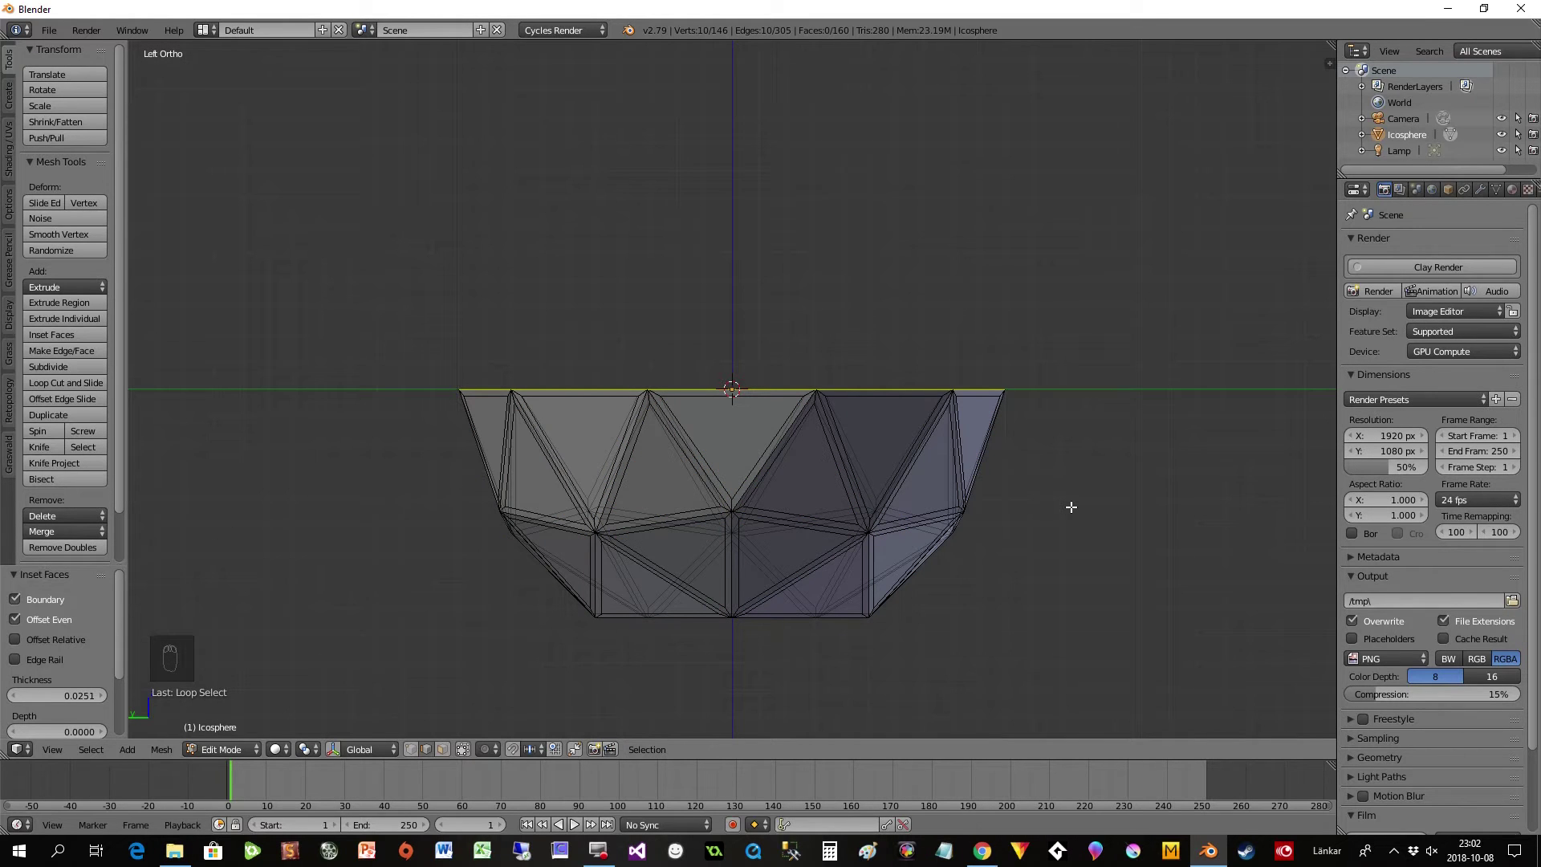
- Extrude the rim upward, scale it inward and move it down into an inward lip
key(e)
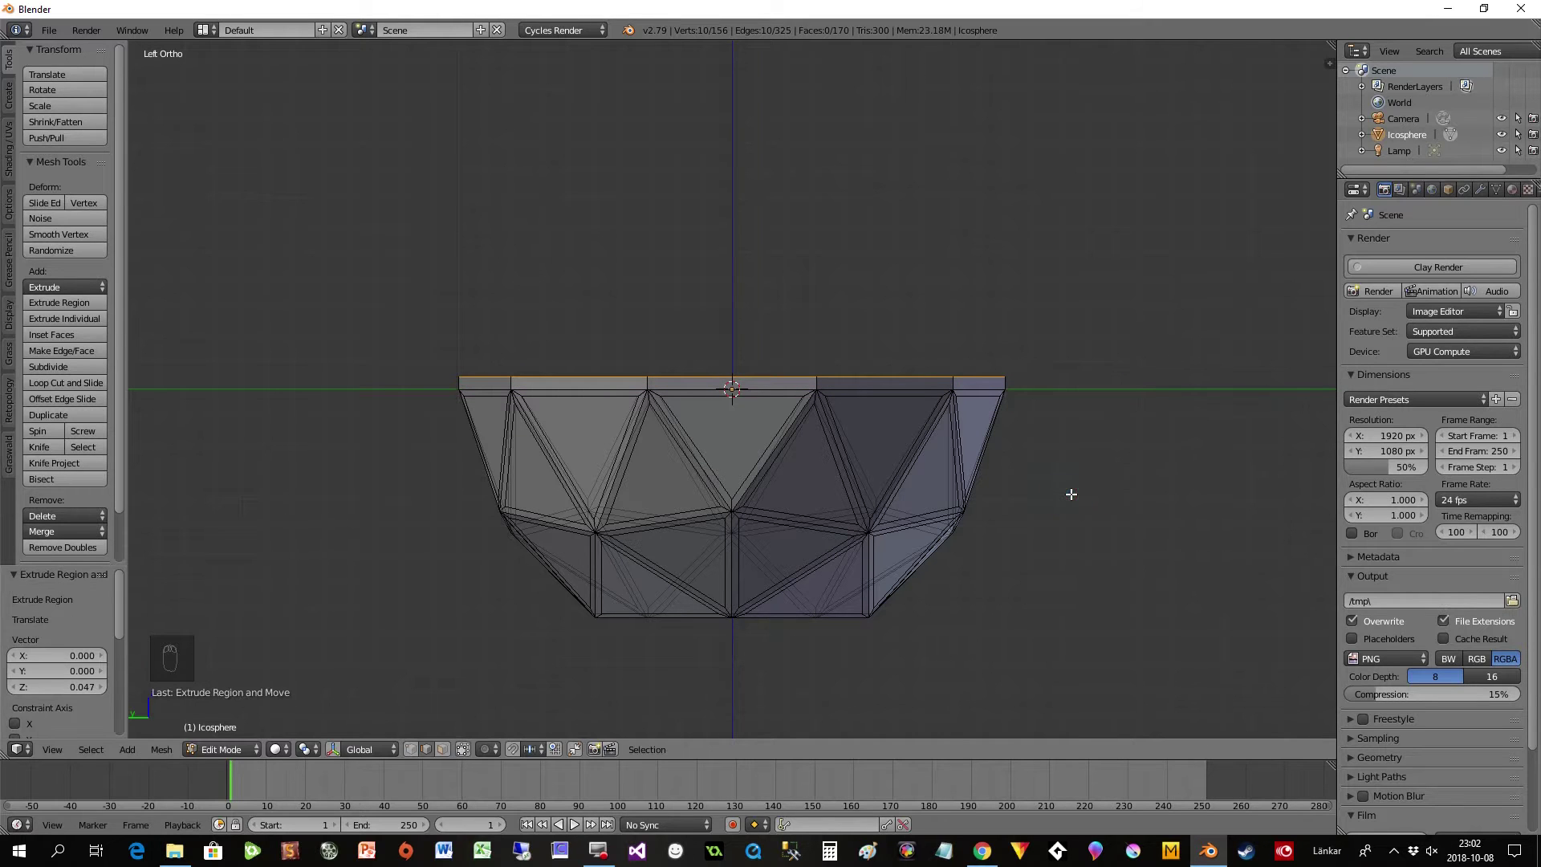
key(s)
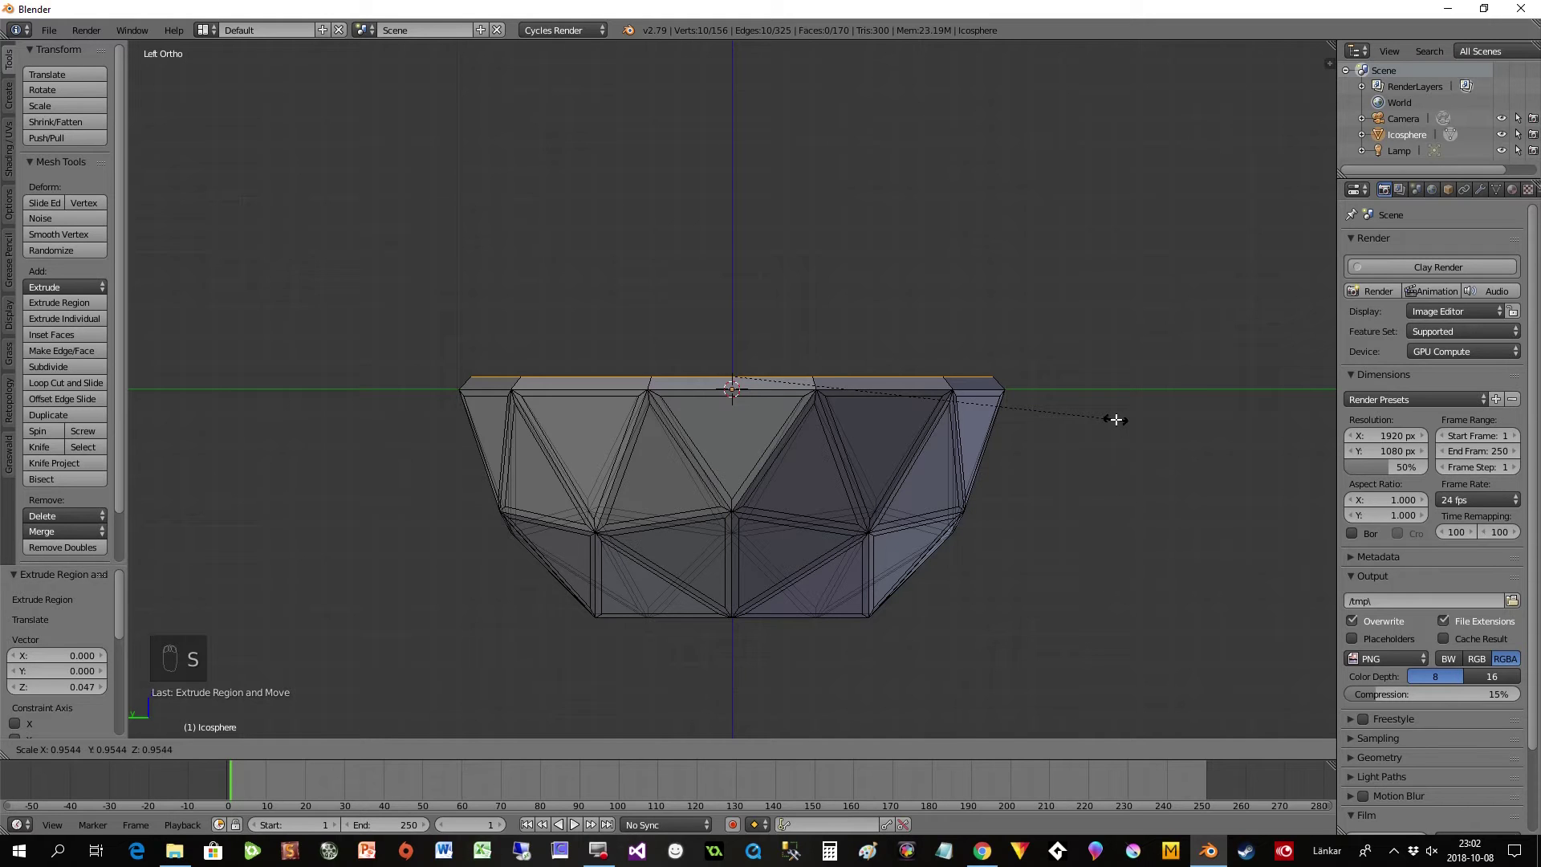
key(g)
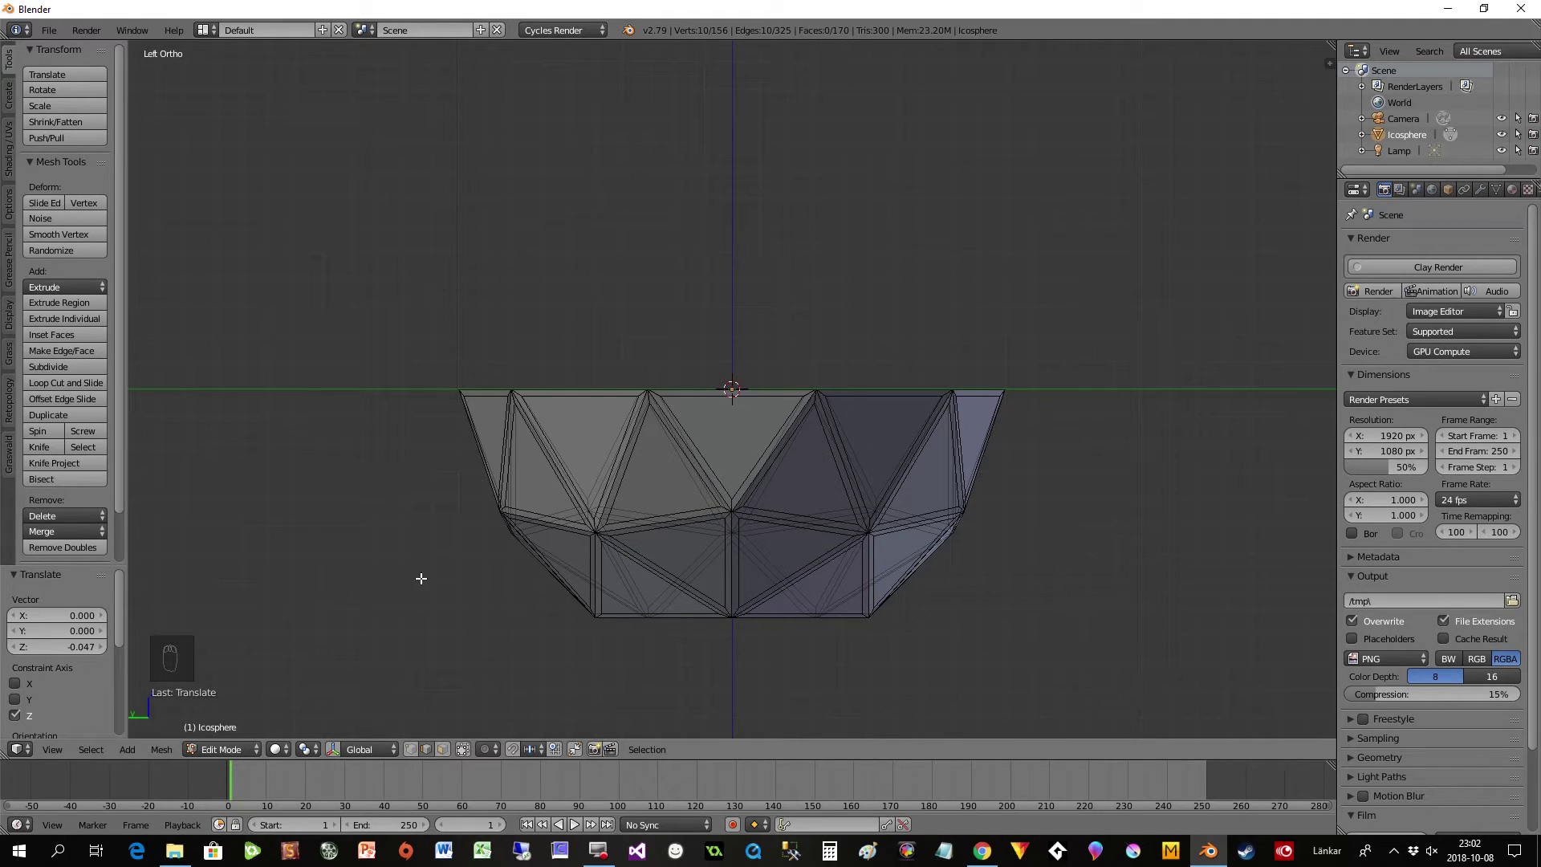
- Reselect the entire faceted bowl mesh ready for hiding
key(a)
key(a)
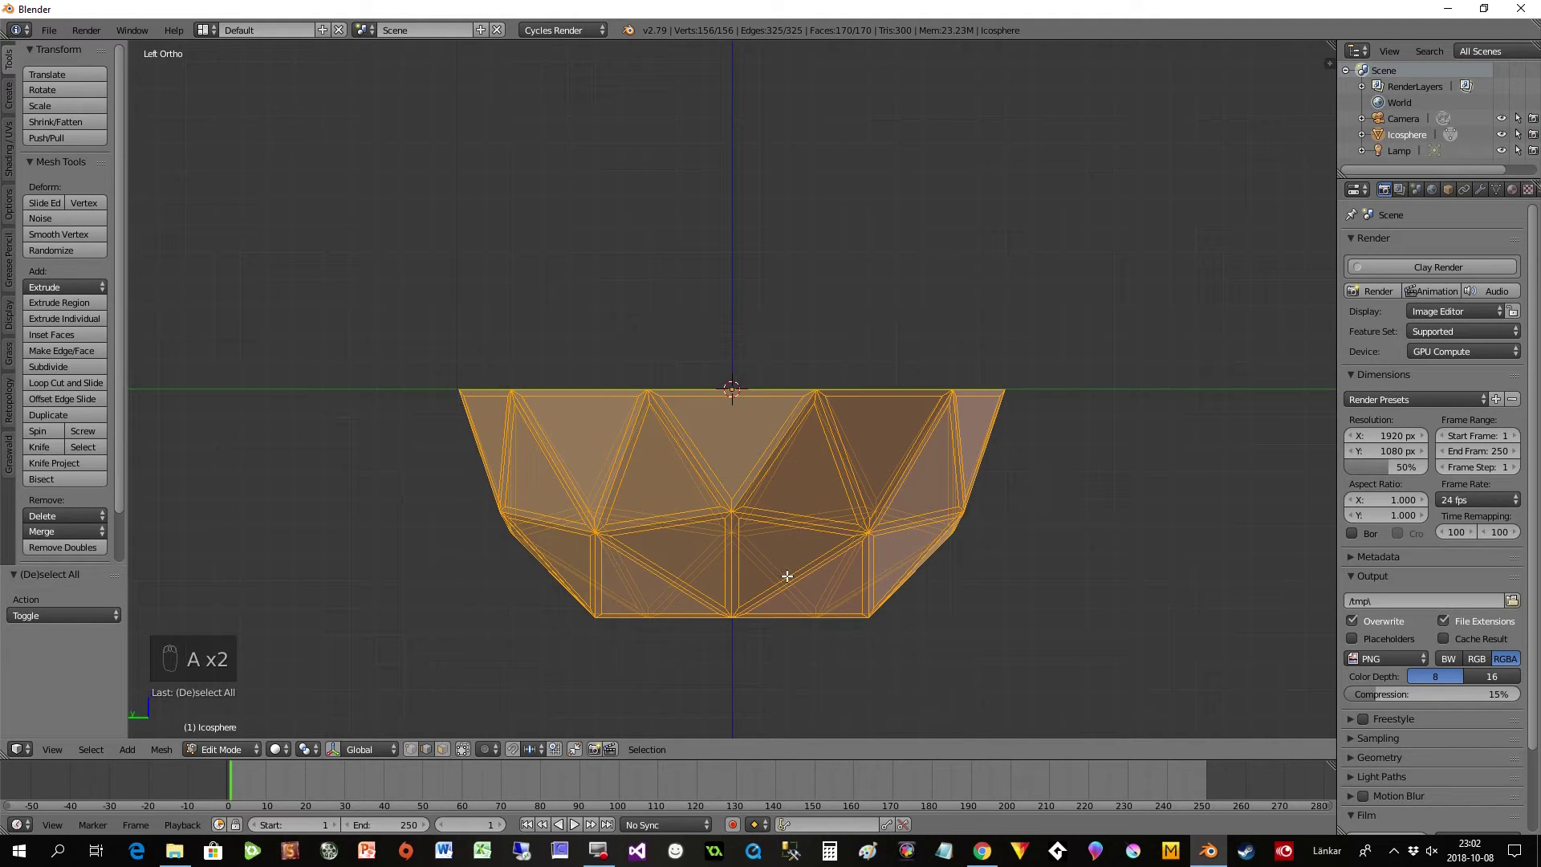
- Hide the faceted bowl and add a UV sphere with 40 segments and 16 rings
key(h)
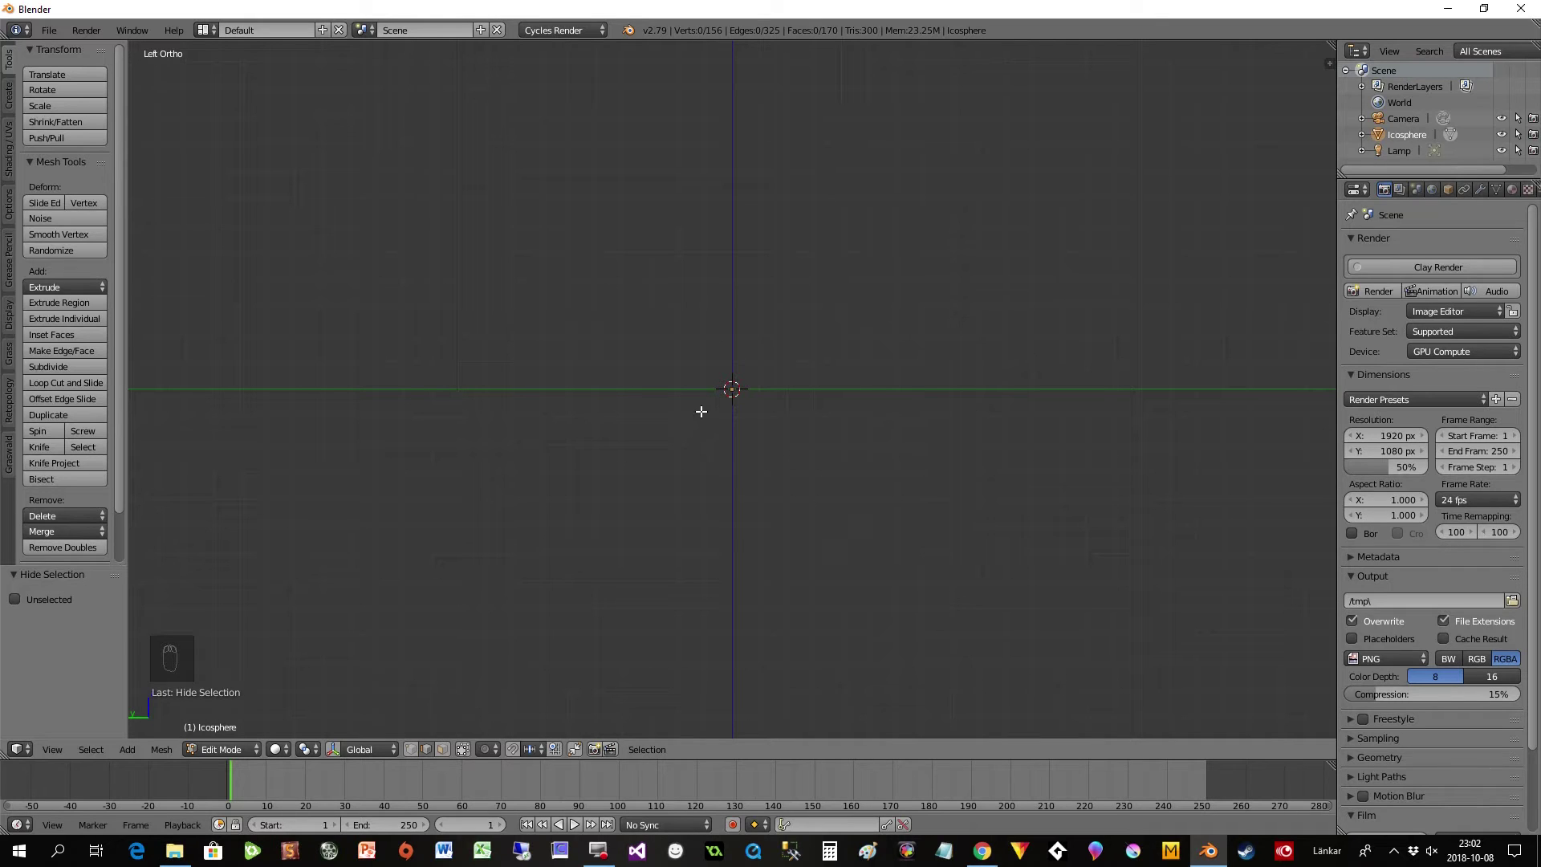
key(shift+a)
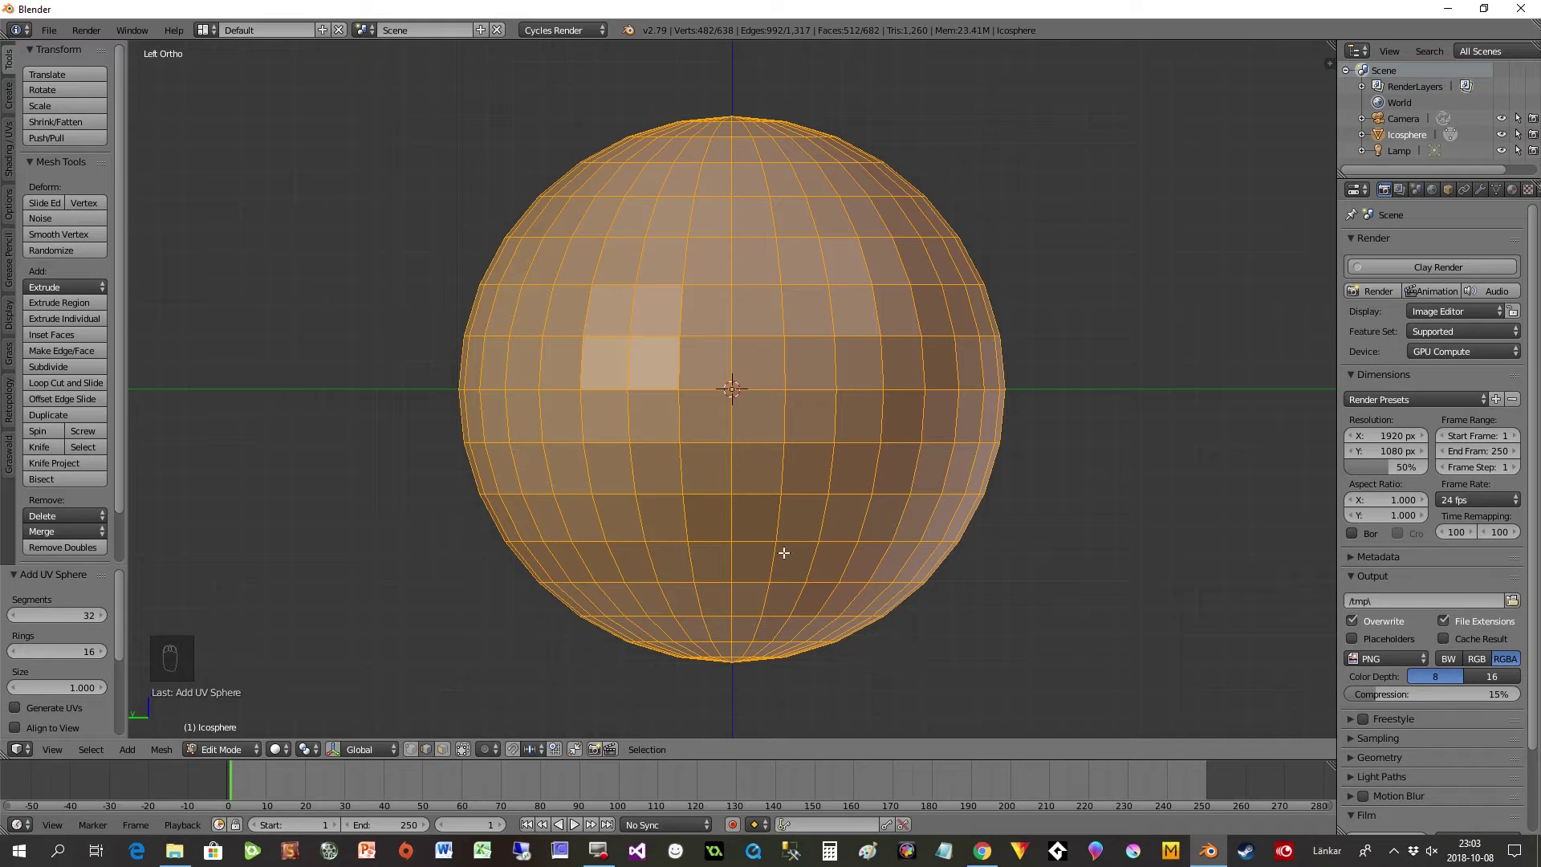
drag(75, 621, 44, 621)
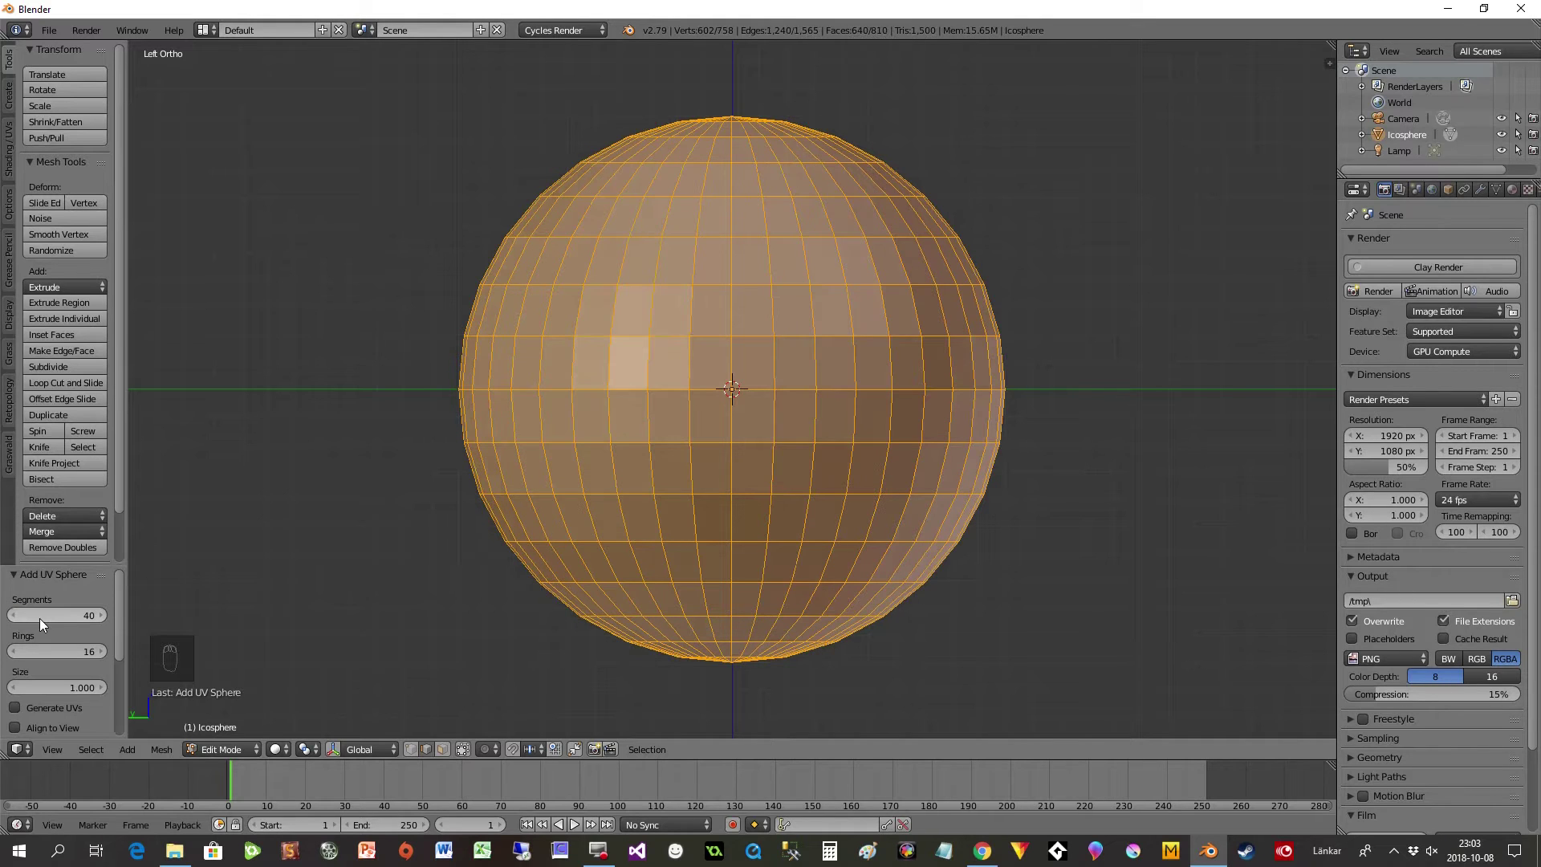
drag(174, 672, 330, 625)
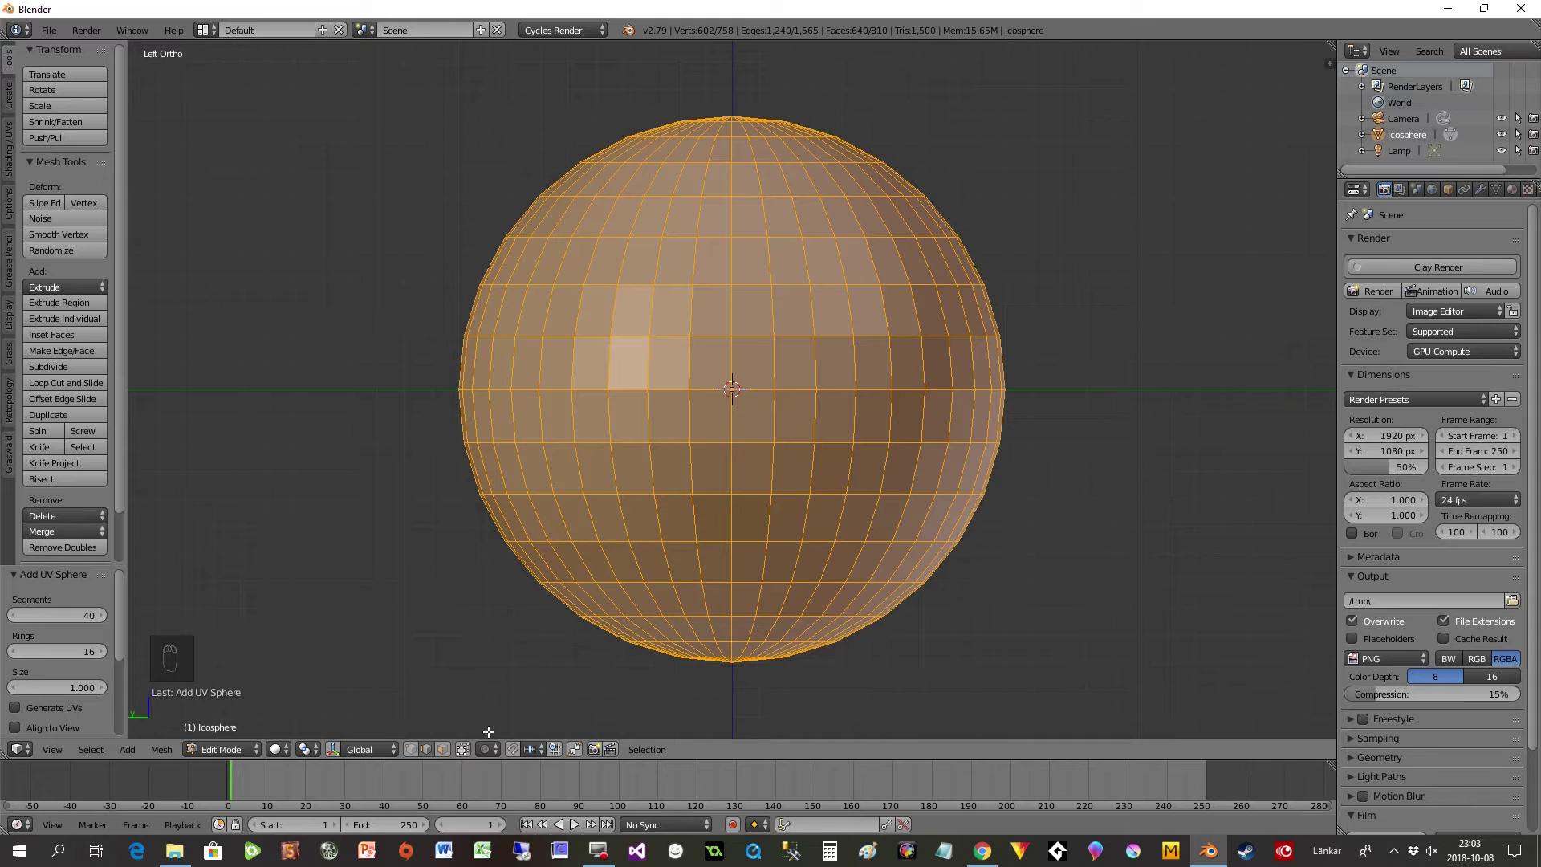
- Box-select and delete the UV sphere's upper half, leaving a smooth hemisphere
click(444, 754)
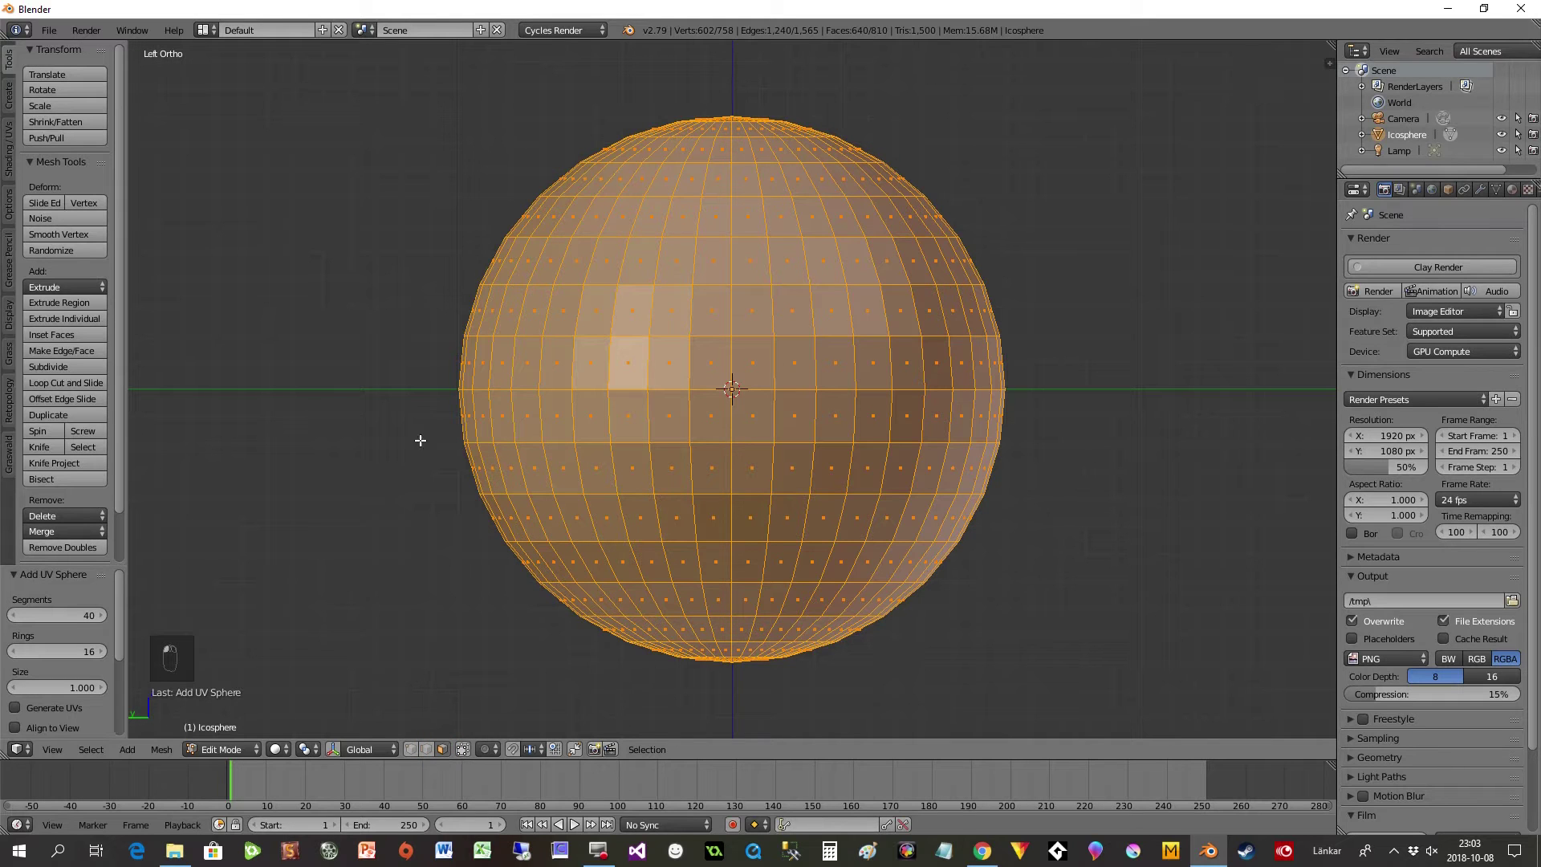
key(a)
key(b)
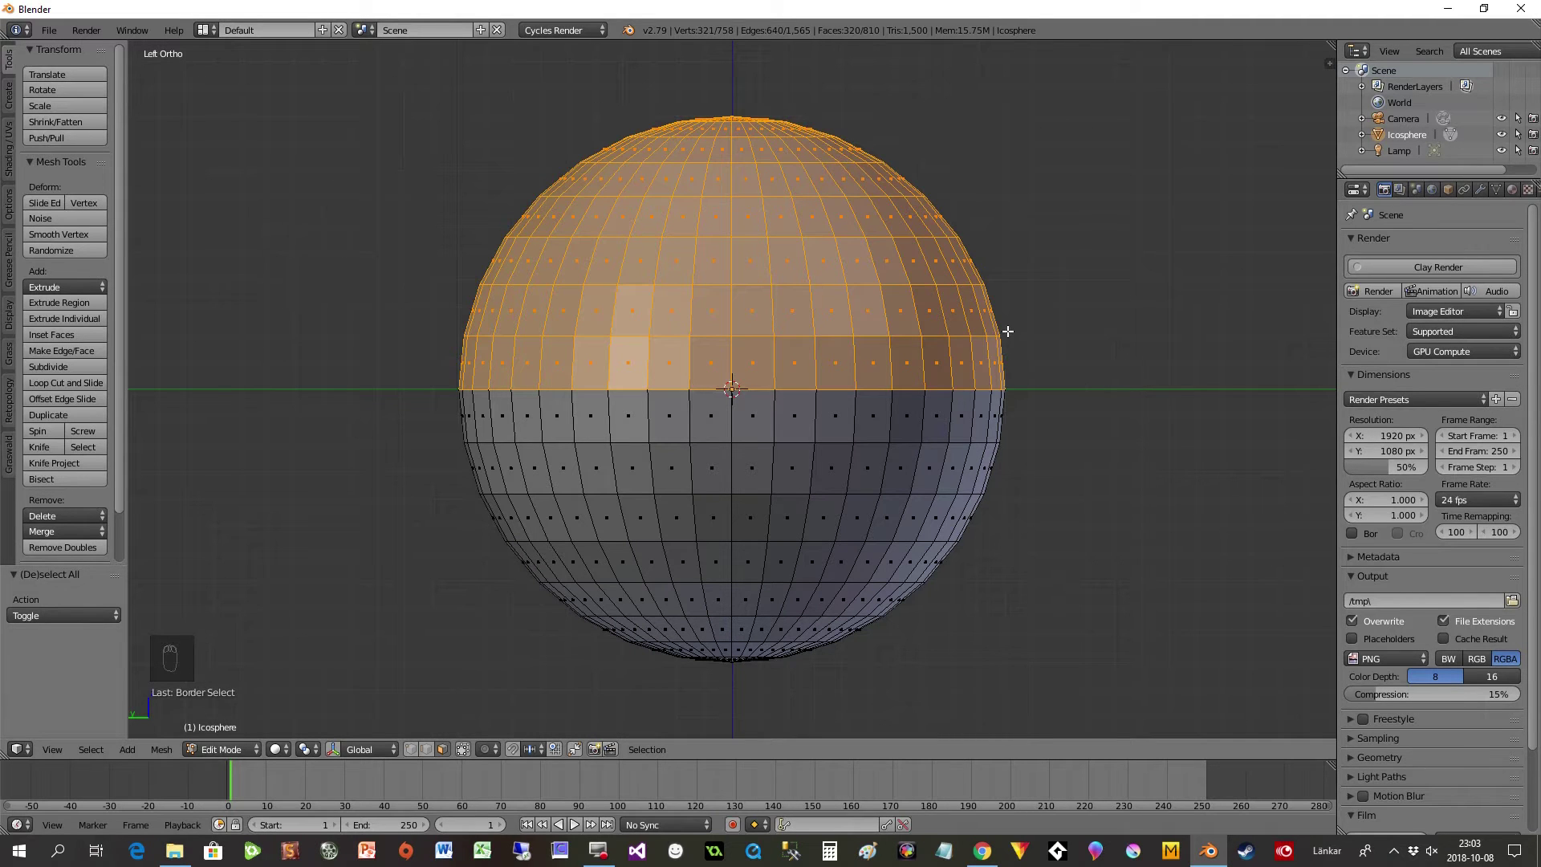
key(Delete)
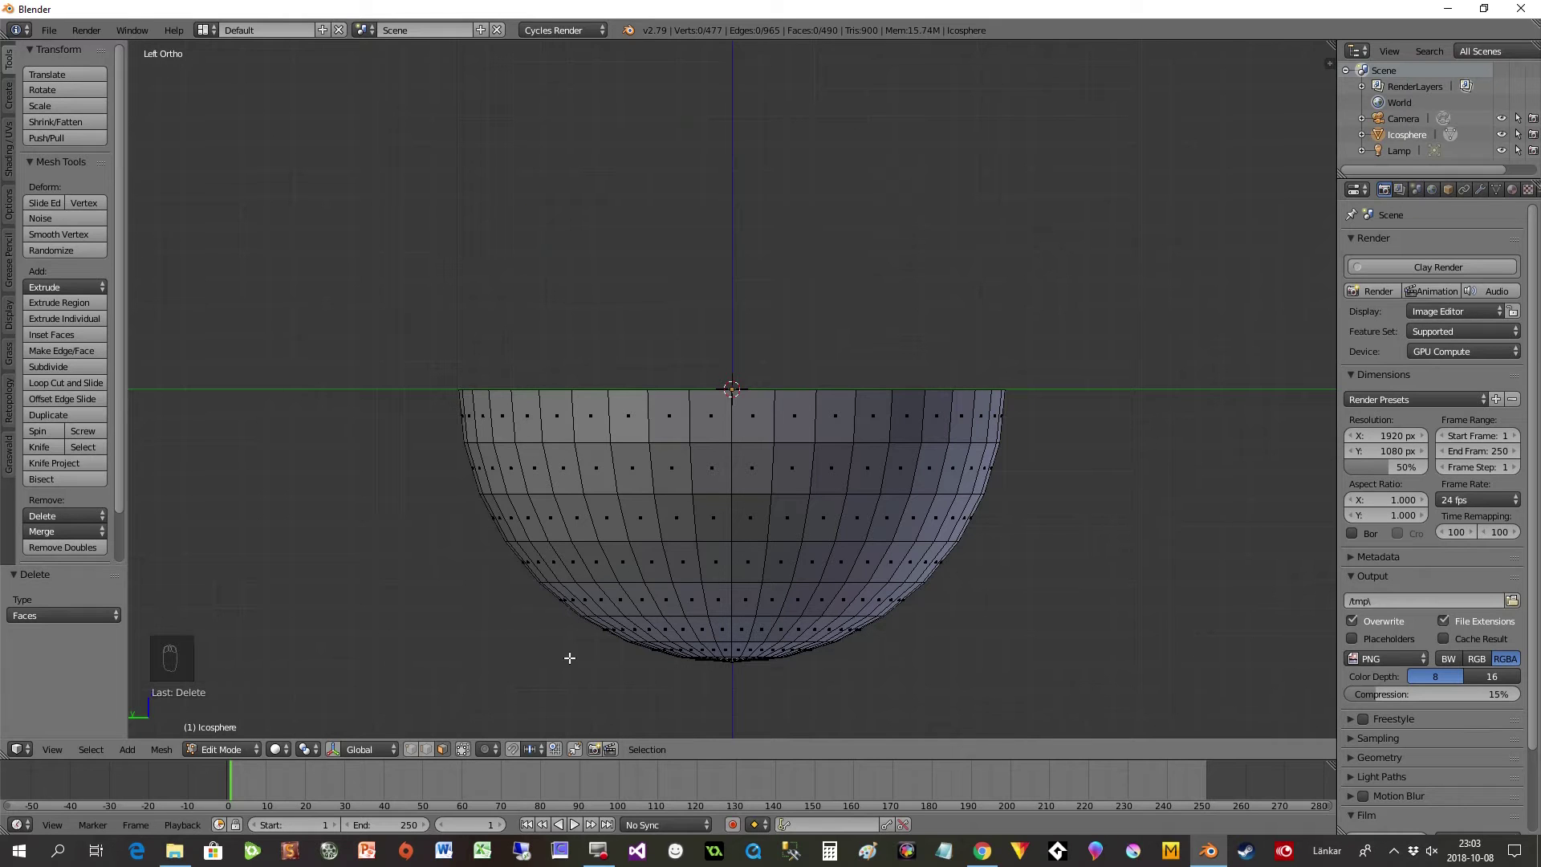
- Flatten the hemisphere's bottom faces into a level base and raise it slightly
key(b)
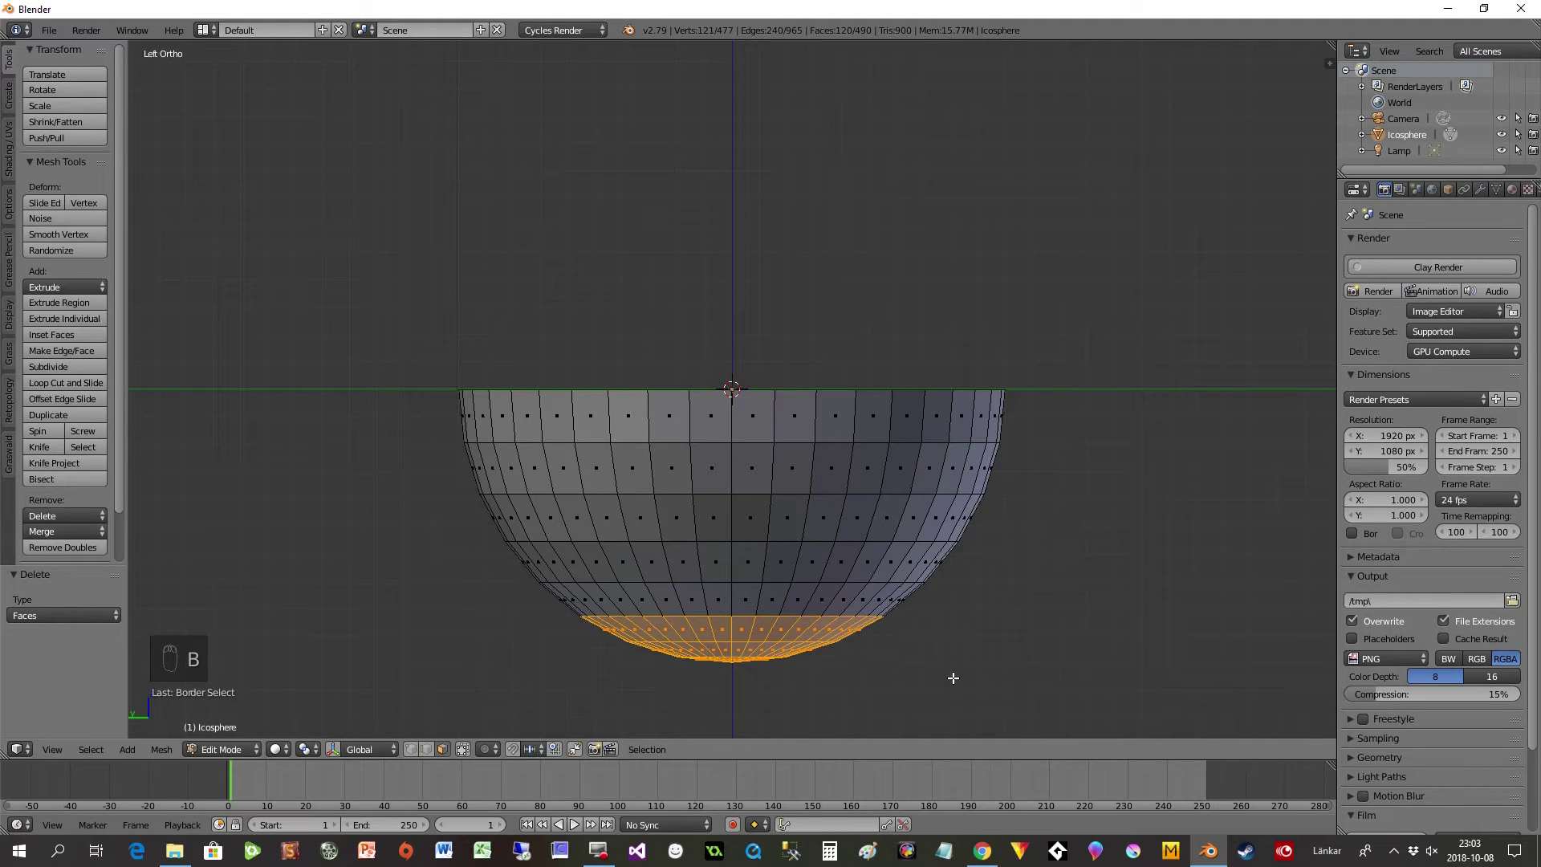
key(s)
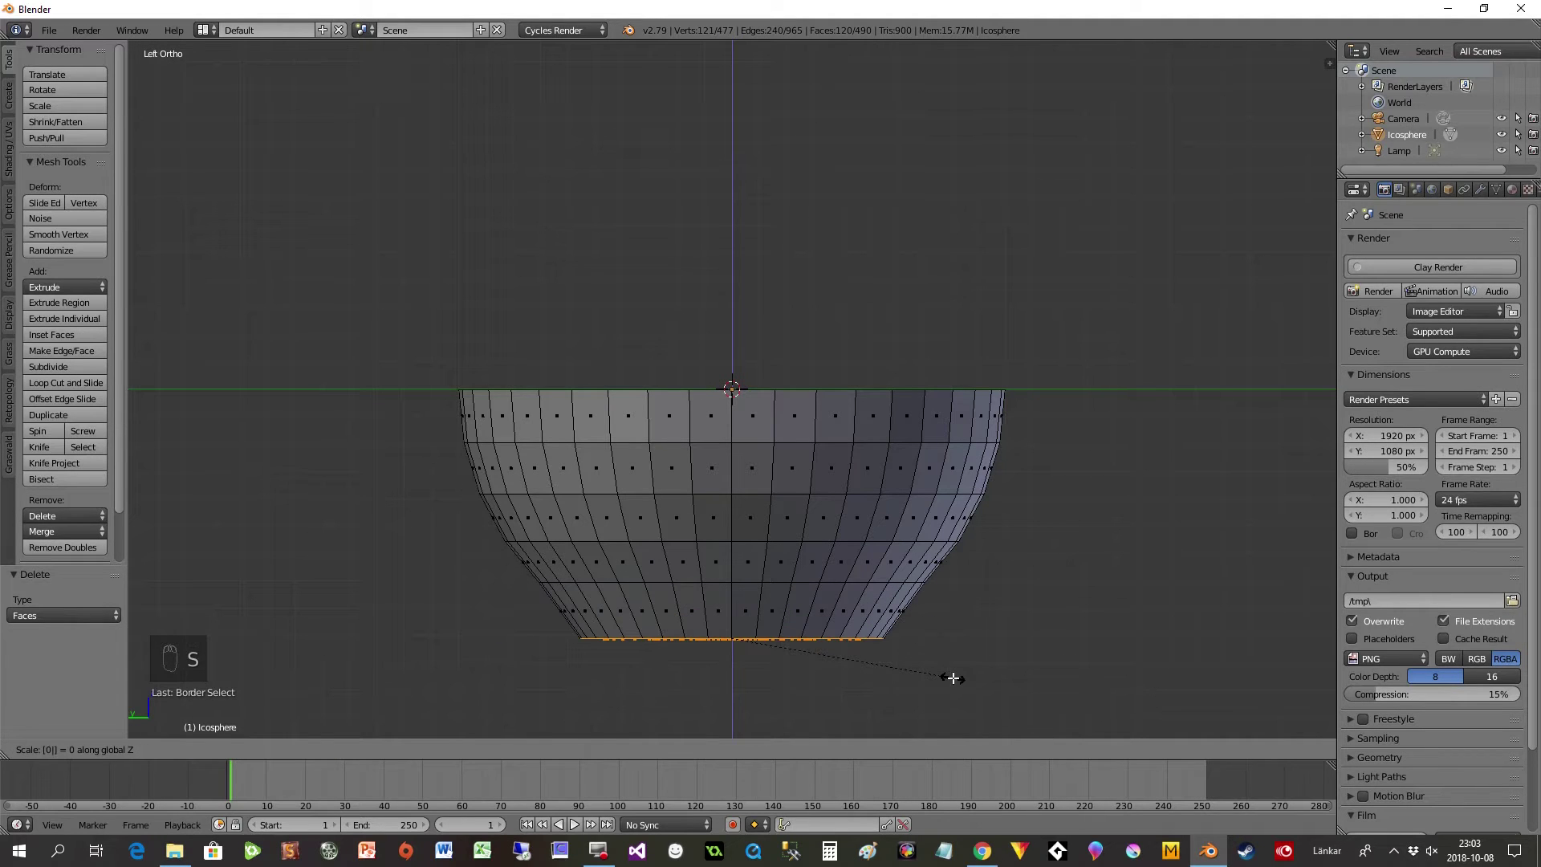
key(g)
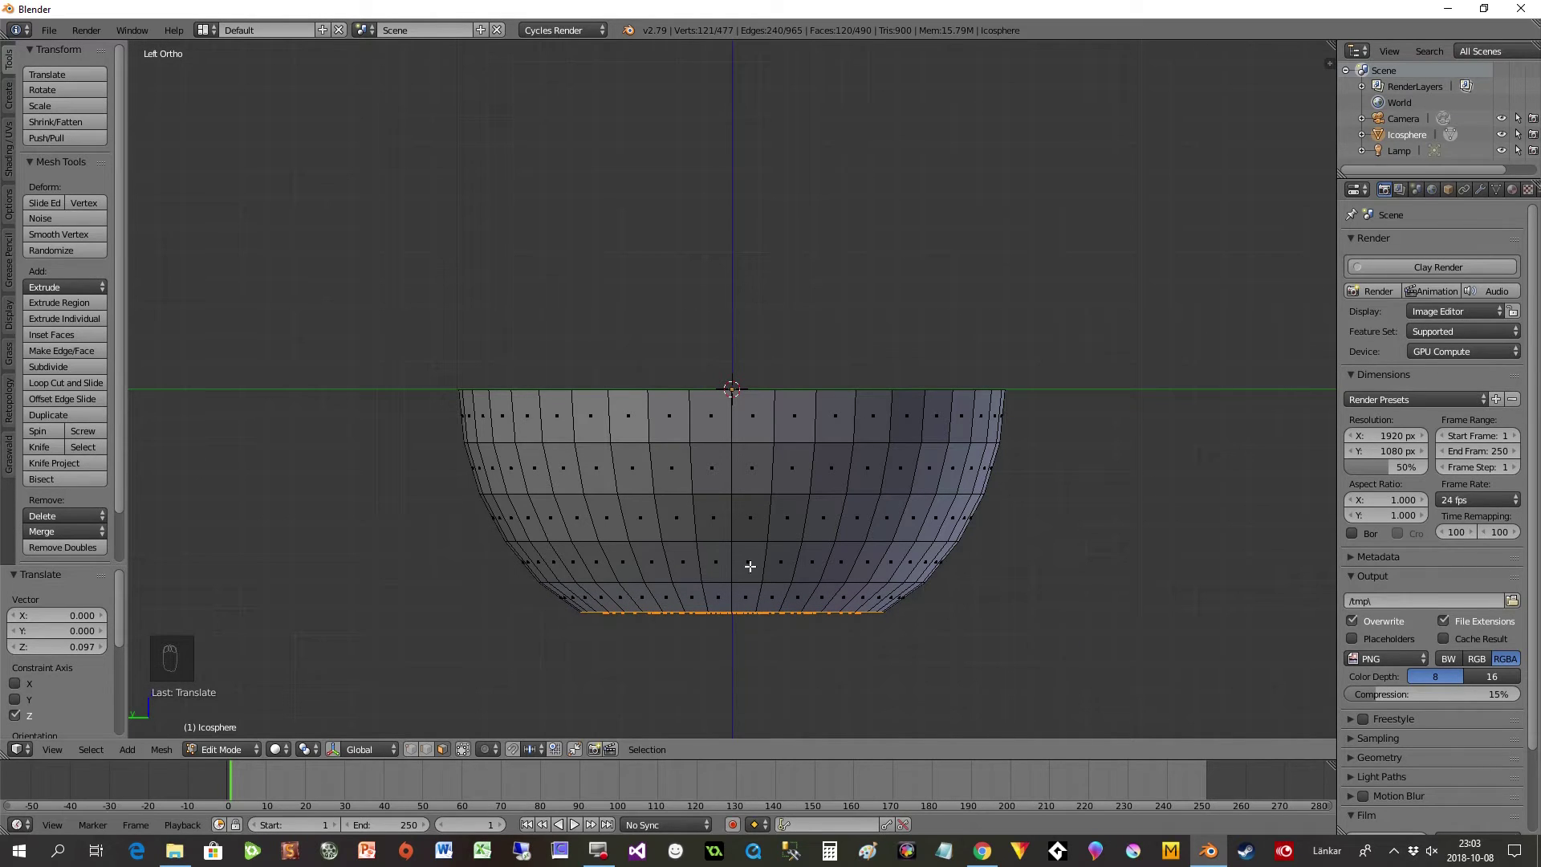
- Scale the whole smooth bowl down to about 0.89
key(a)
key(a)
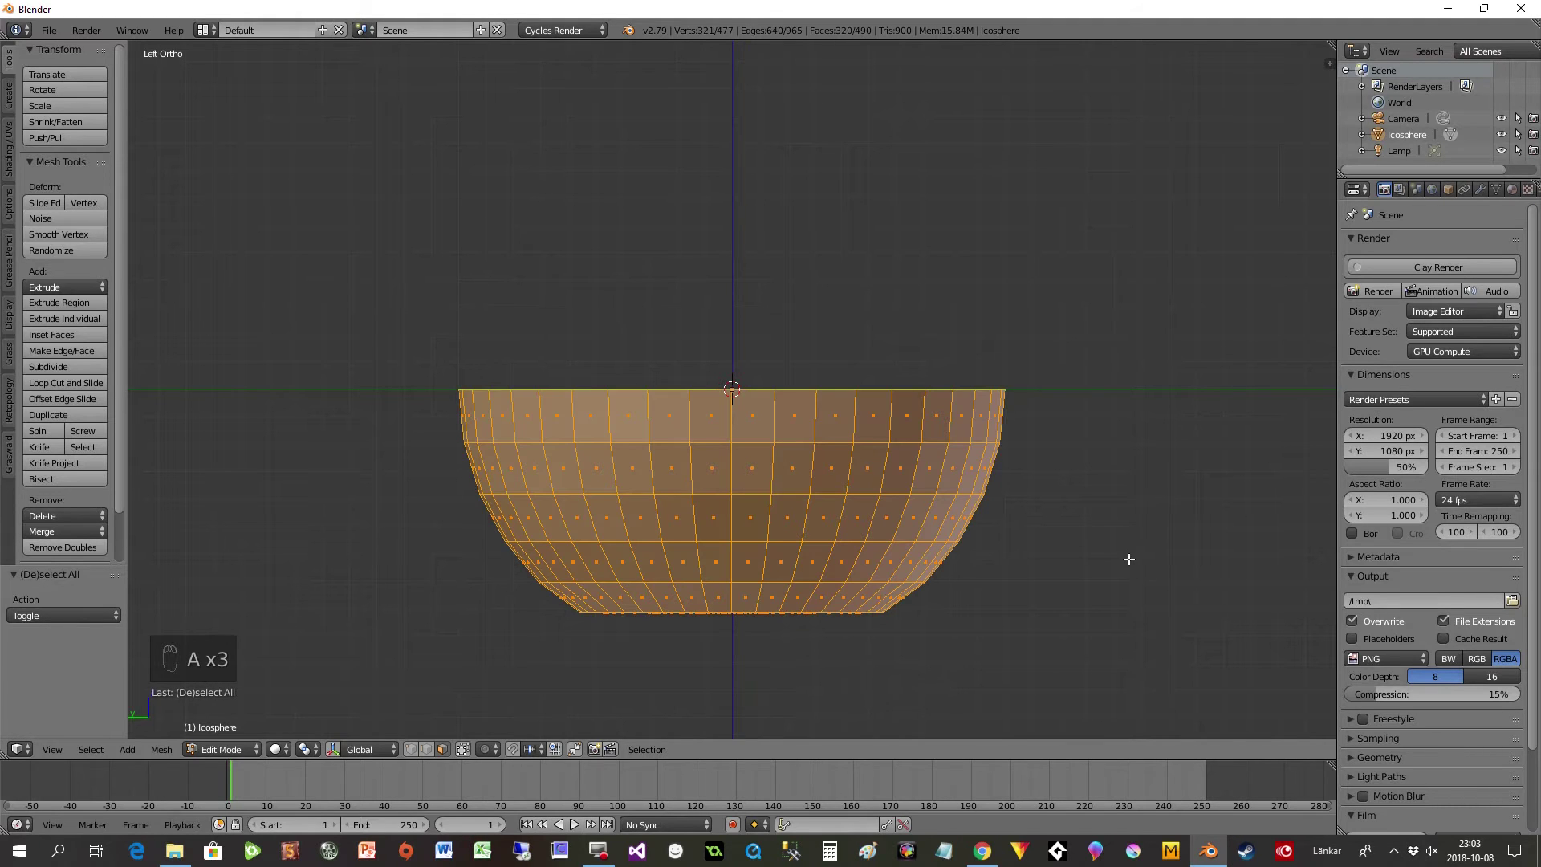
key(s)
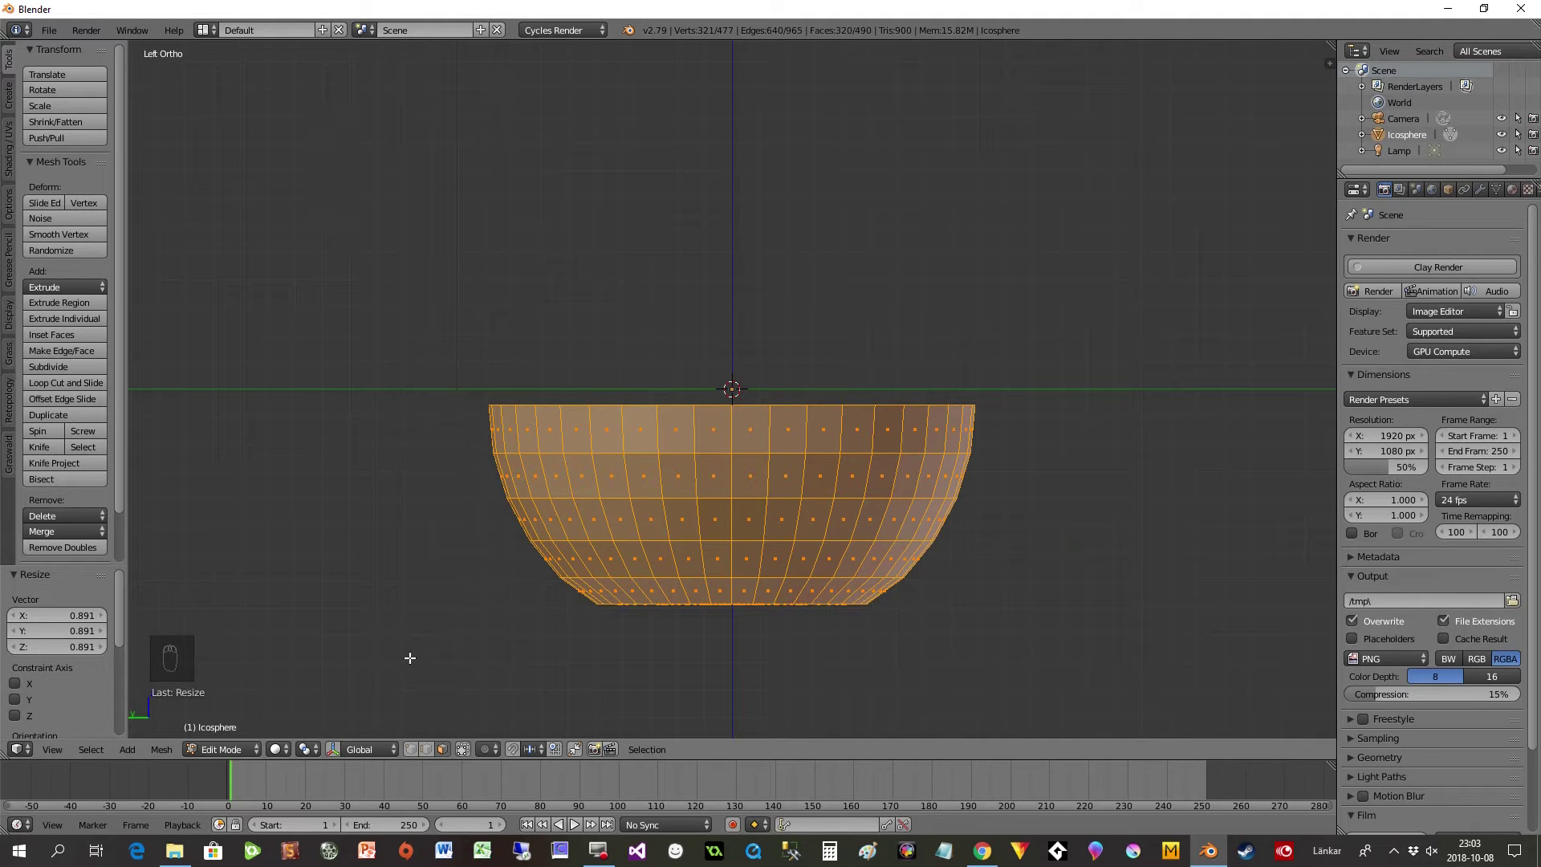
- Reveal the hidden low-poly icosphere and orbit to see it around the bowl
key(alt+h)
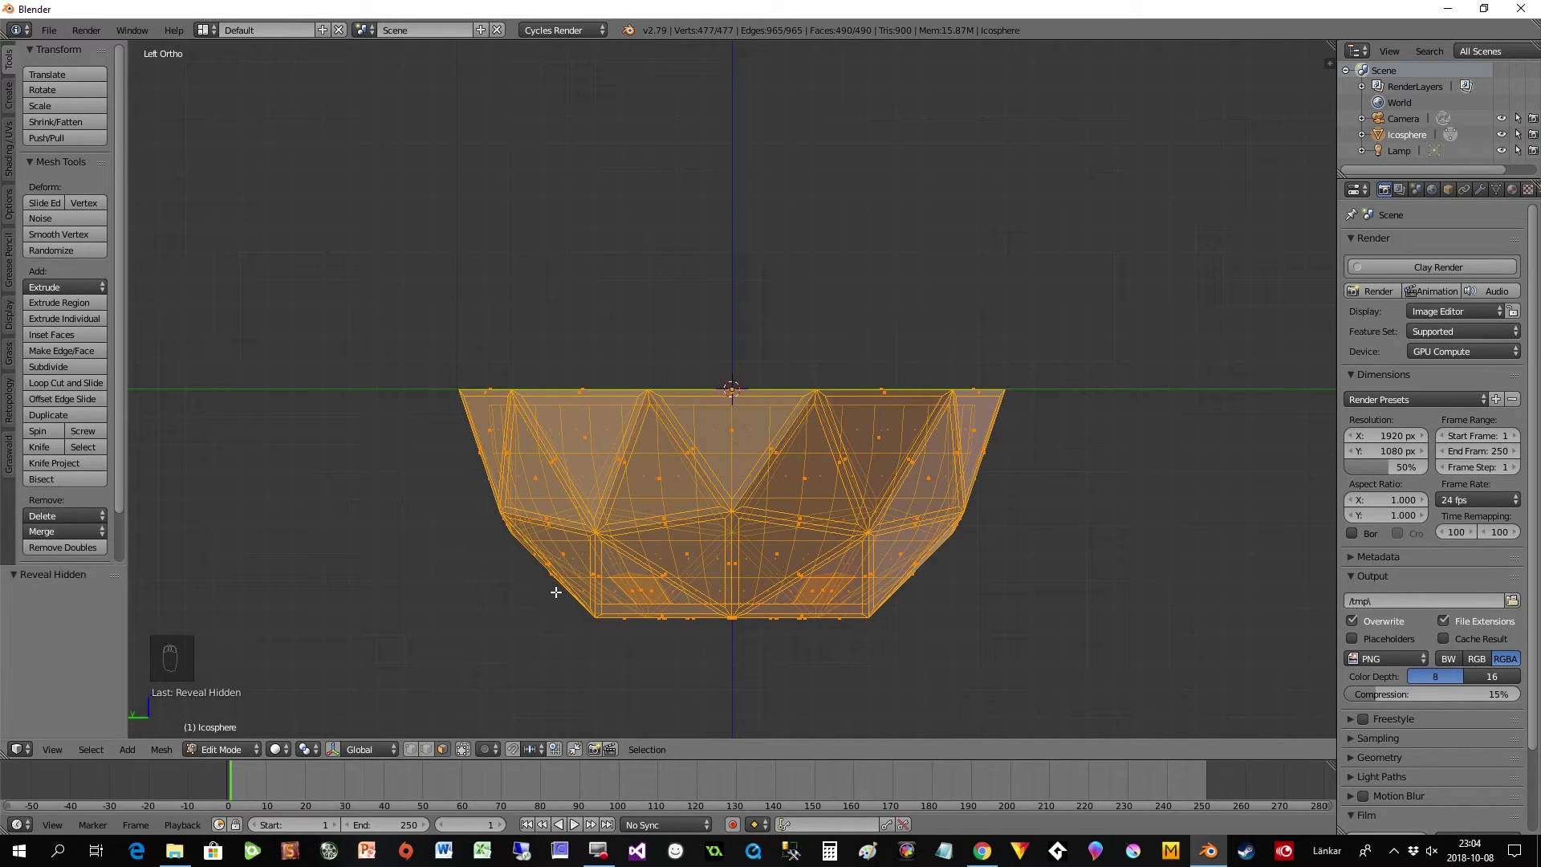
click(465, 757)
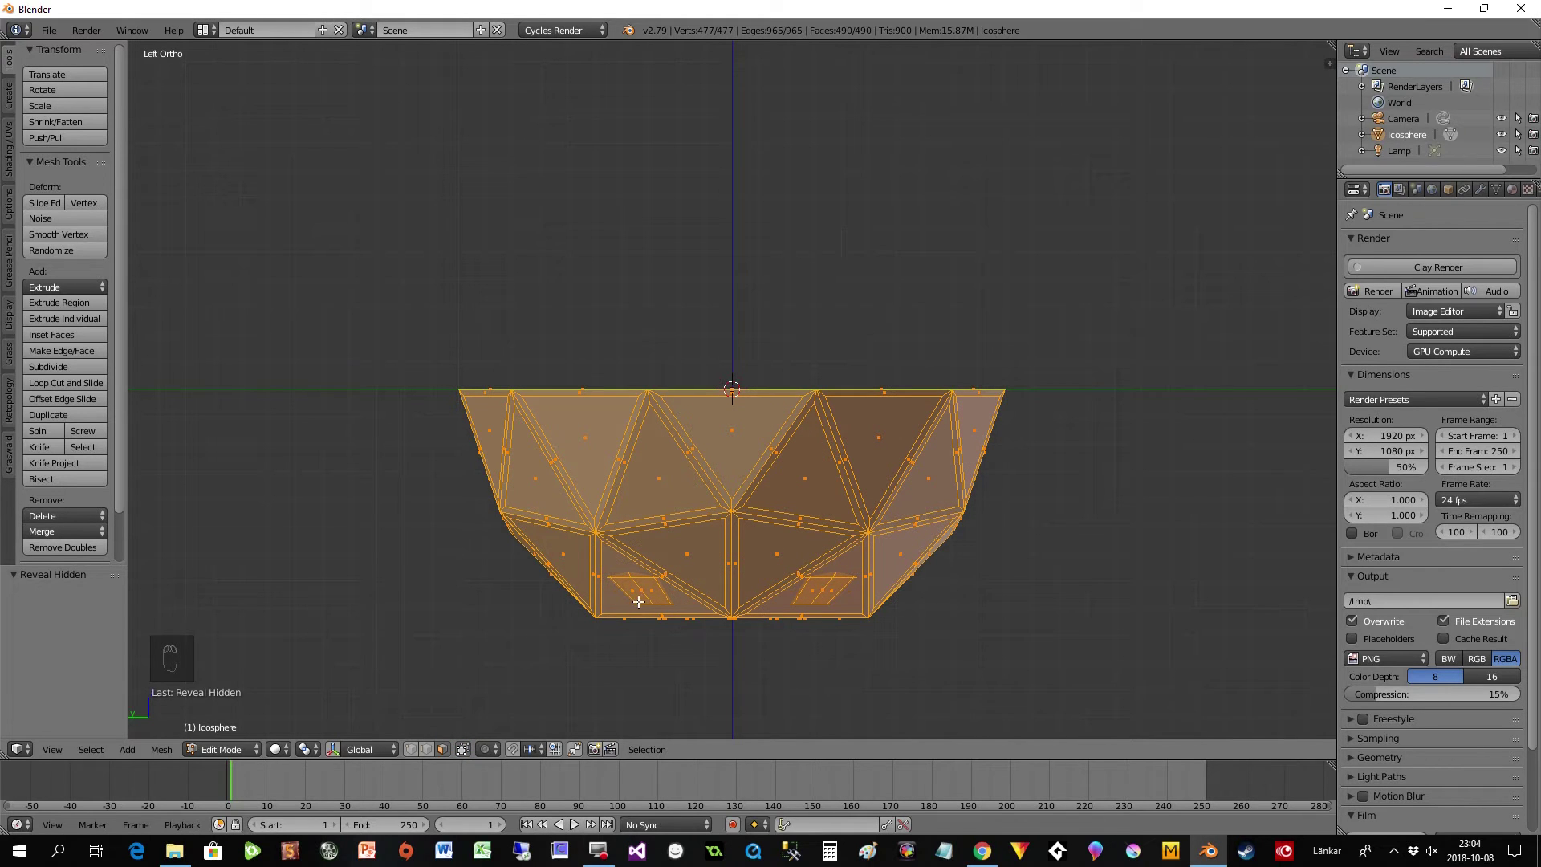
drag(817, 576, 688, 602)
- Hide the icosphere again and scale the inner bowl to 0.95
key(ctrl+z)
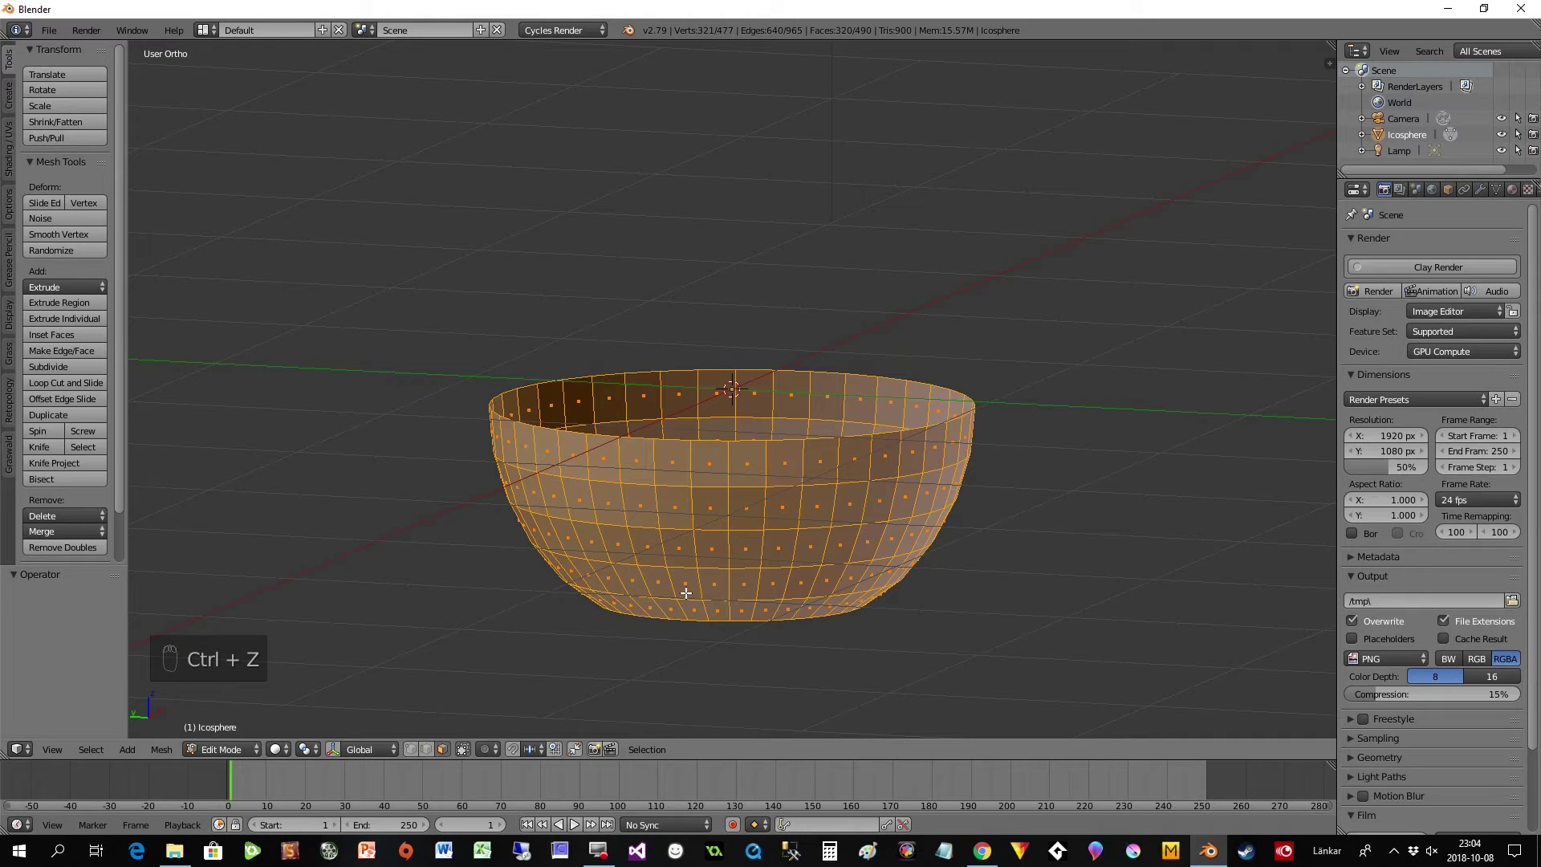
middle_click(706, 565)
click(708, 549)
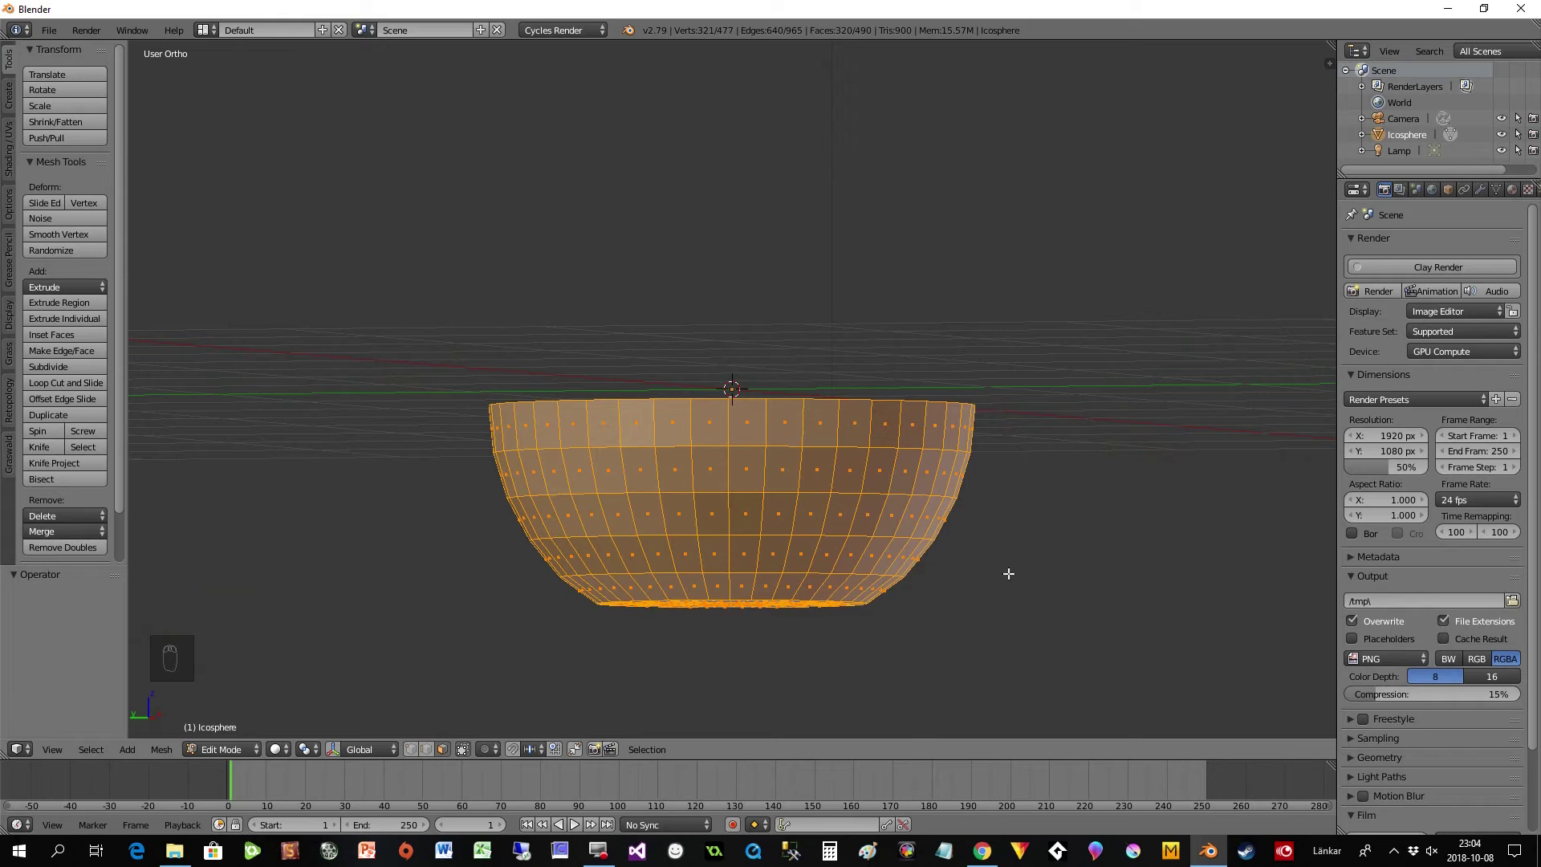
key(s)
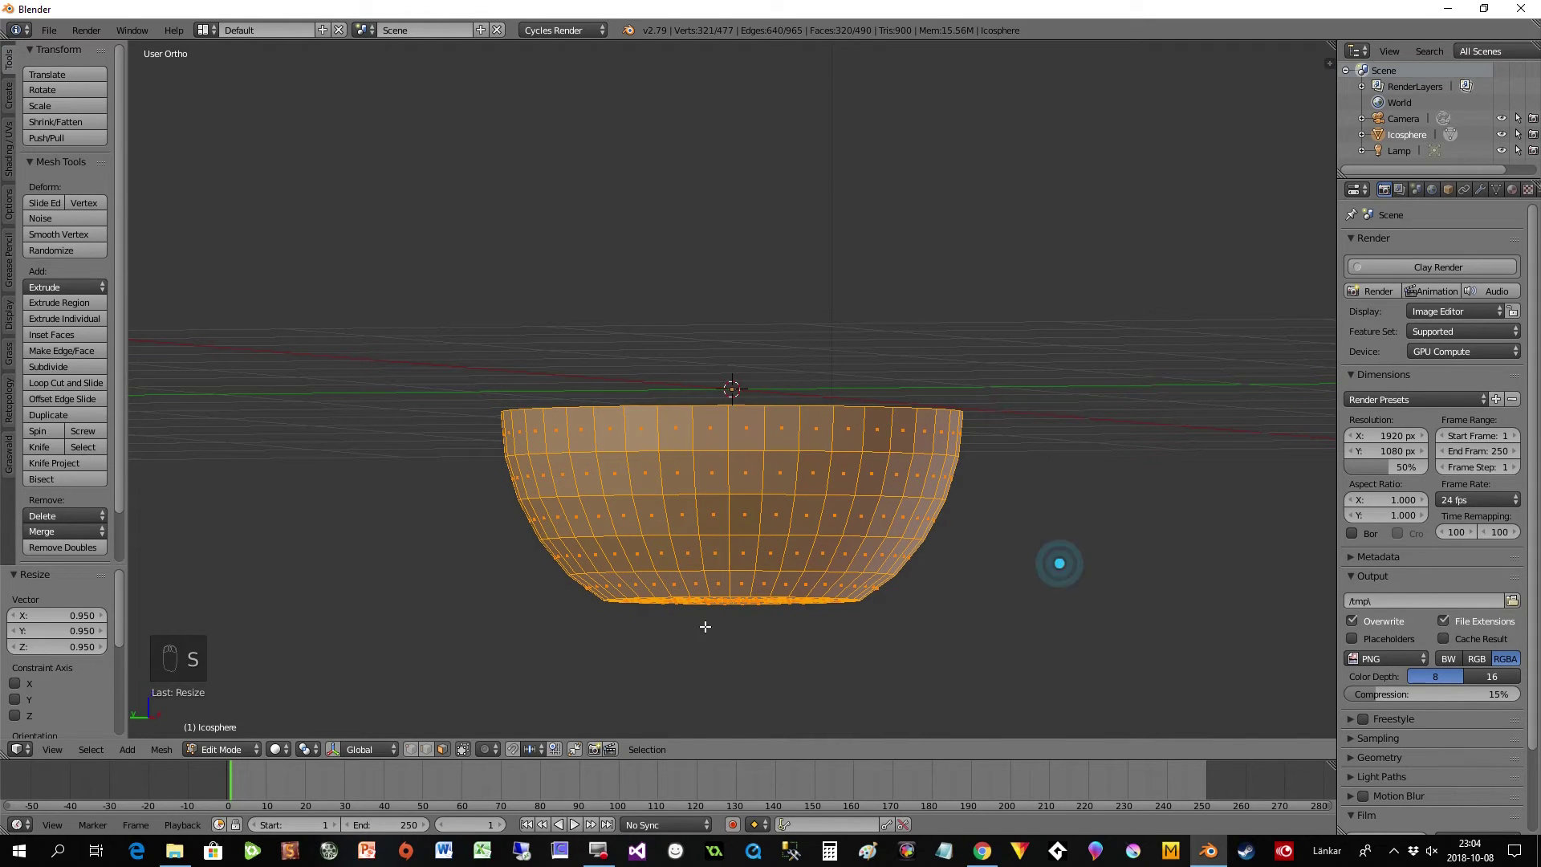
middle_click(586, 603)
- Reveal the faceted outer shell and orbit to look down into the nested bowls
key(alt+h)
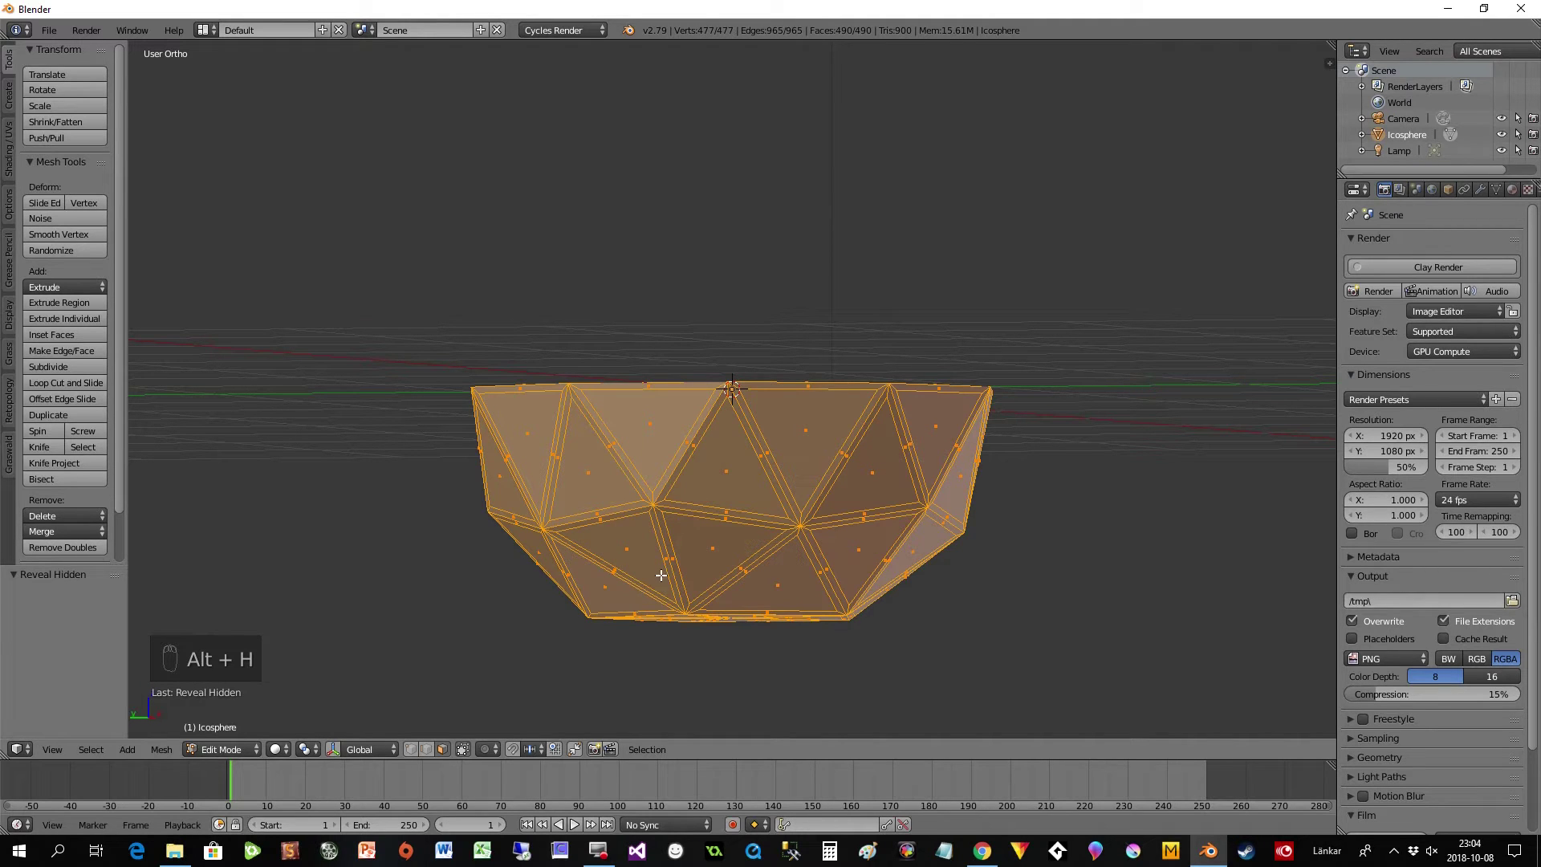
drag(469, 750, 628, 646)
drag(628, 646, 626, 638)
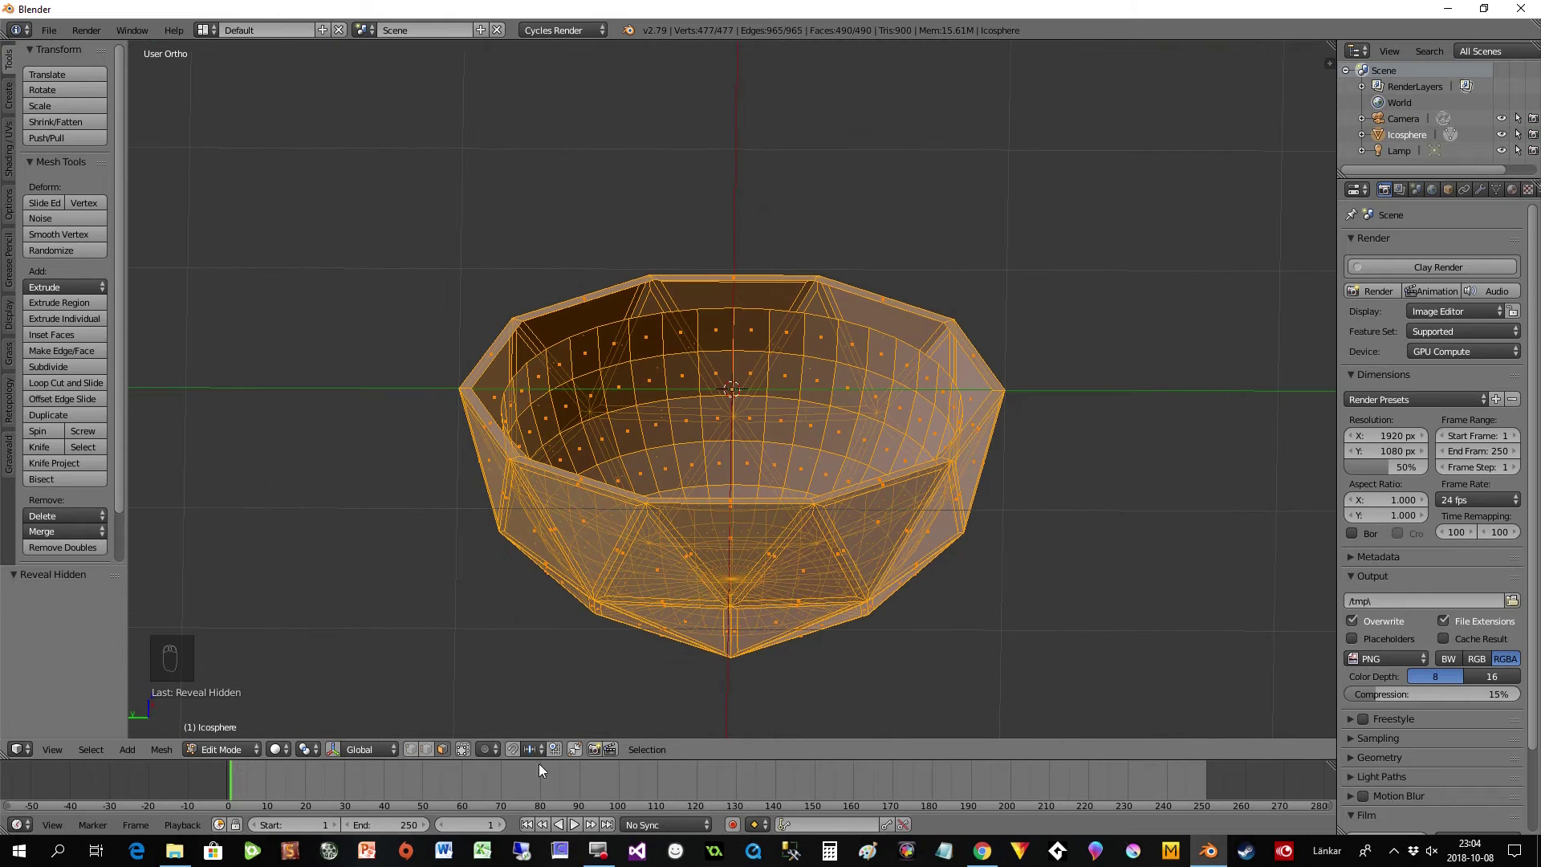
- In solid view, select both rim loops and subdivide them with 3 cuts
drag(463, 755, 472, 453)
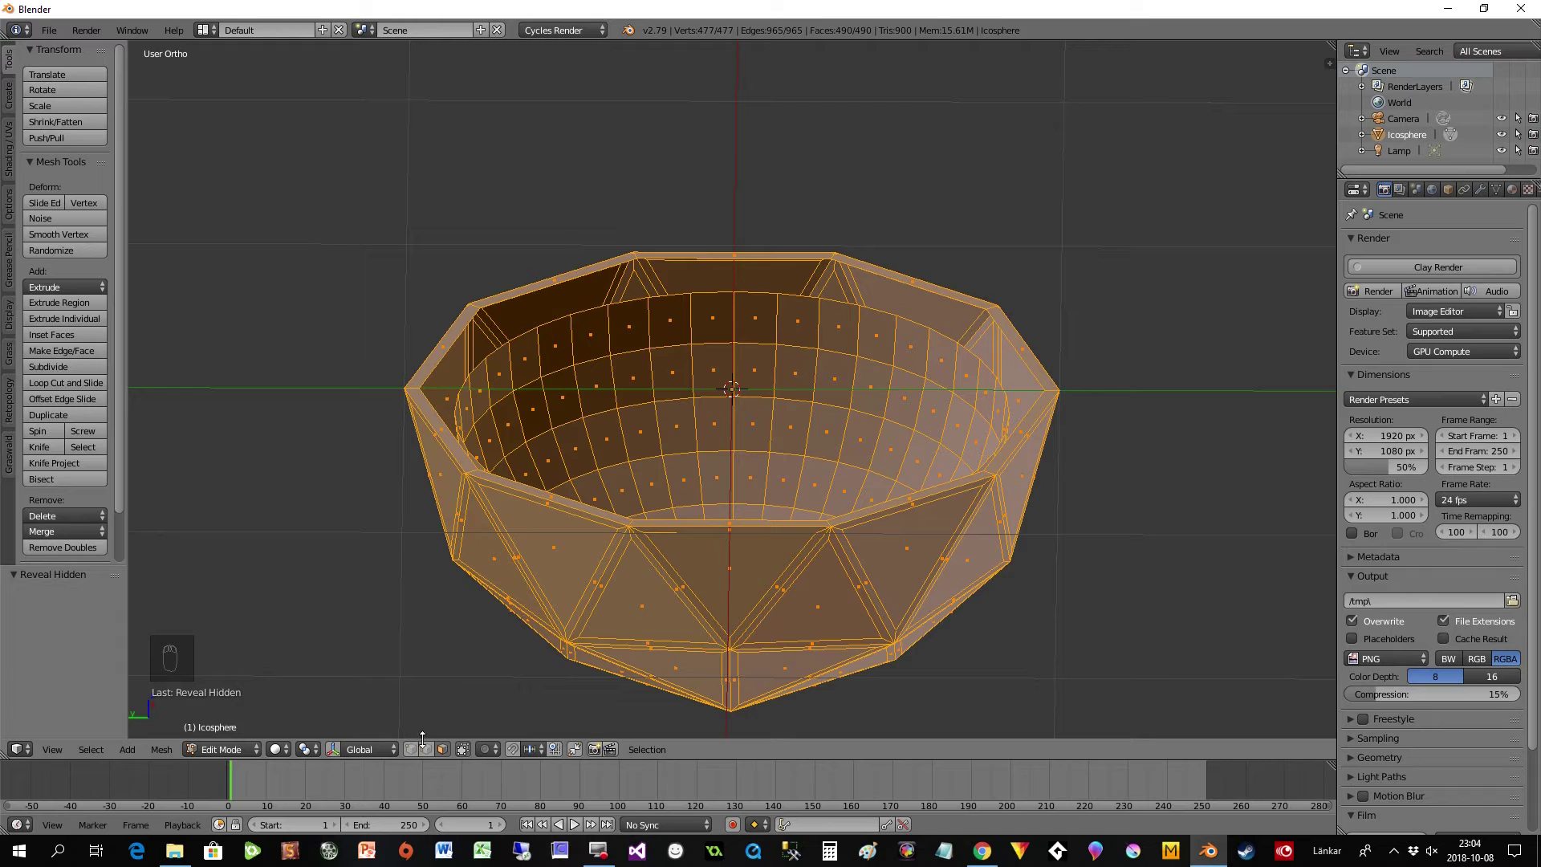
drag(429, 750, 288, 620)
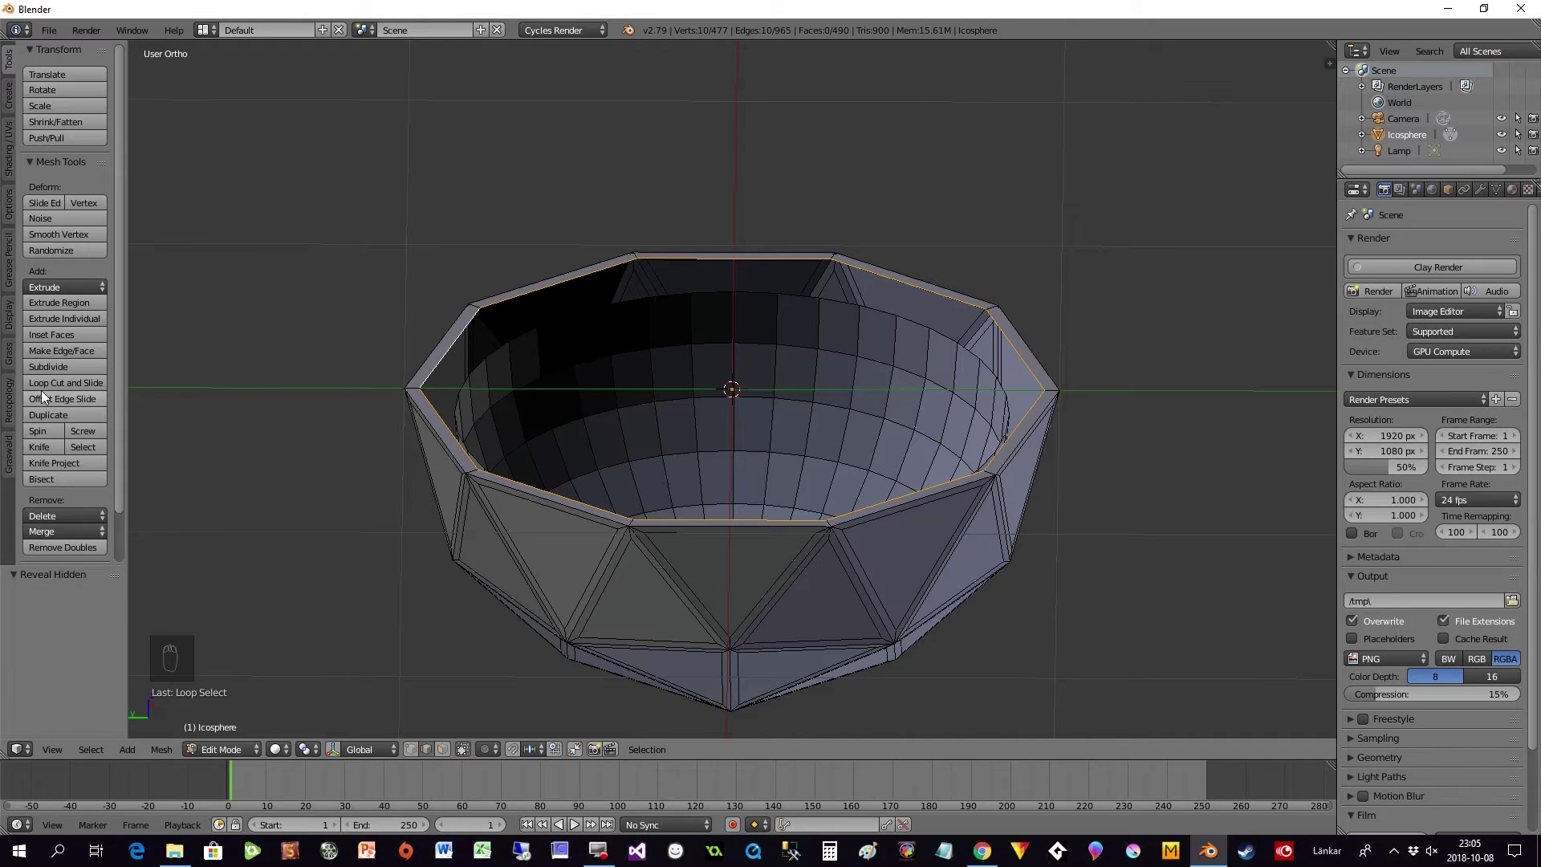
drag(56, 372, 134, 628)
drag(413, 756, 517, 483)
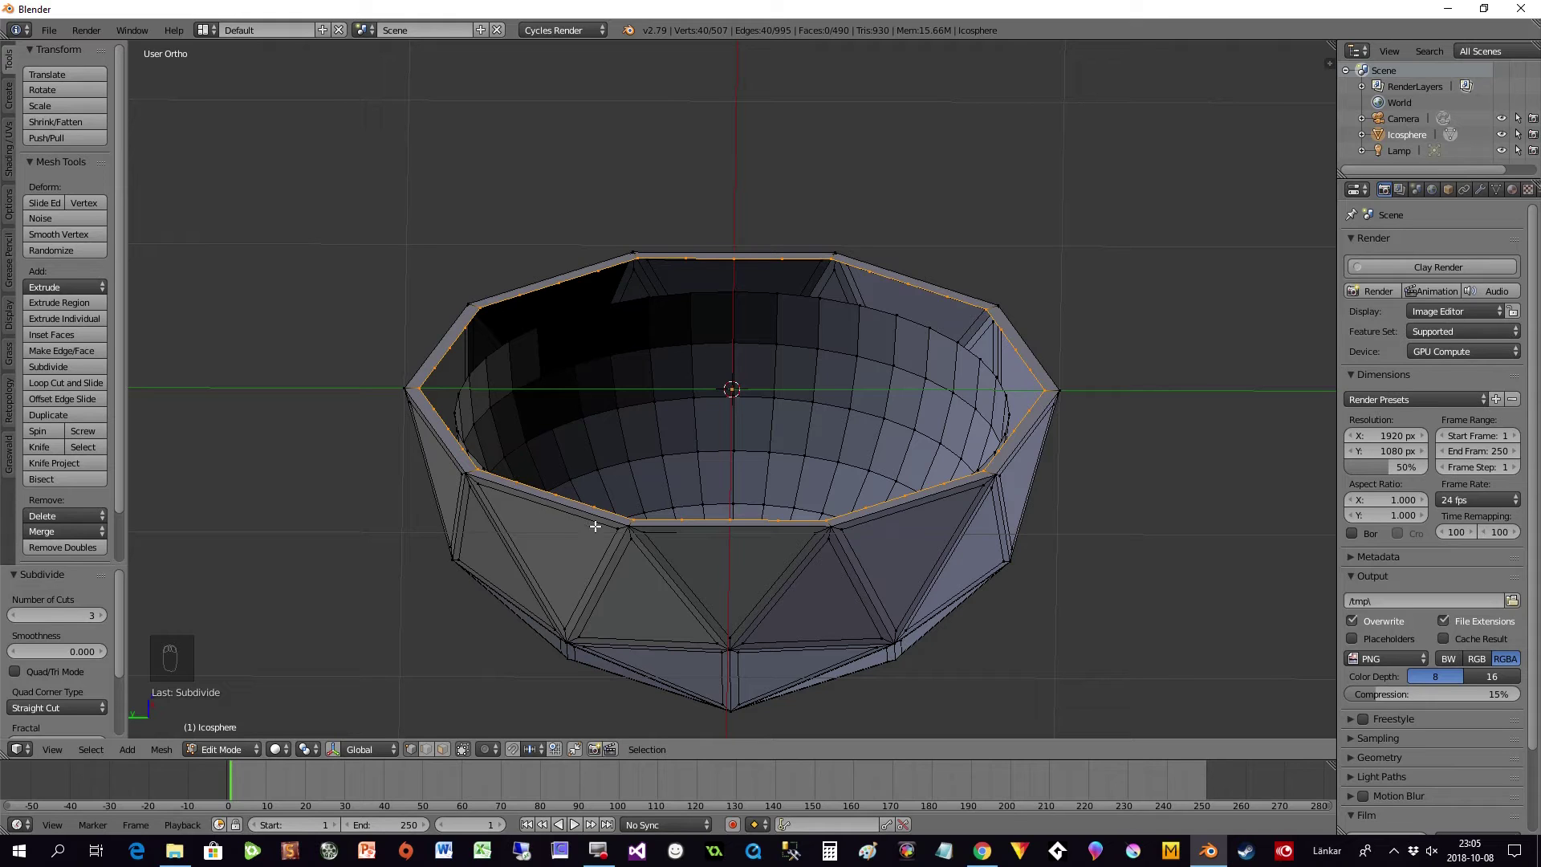
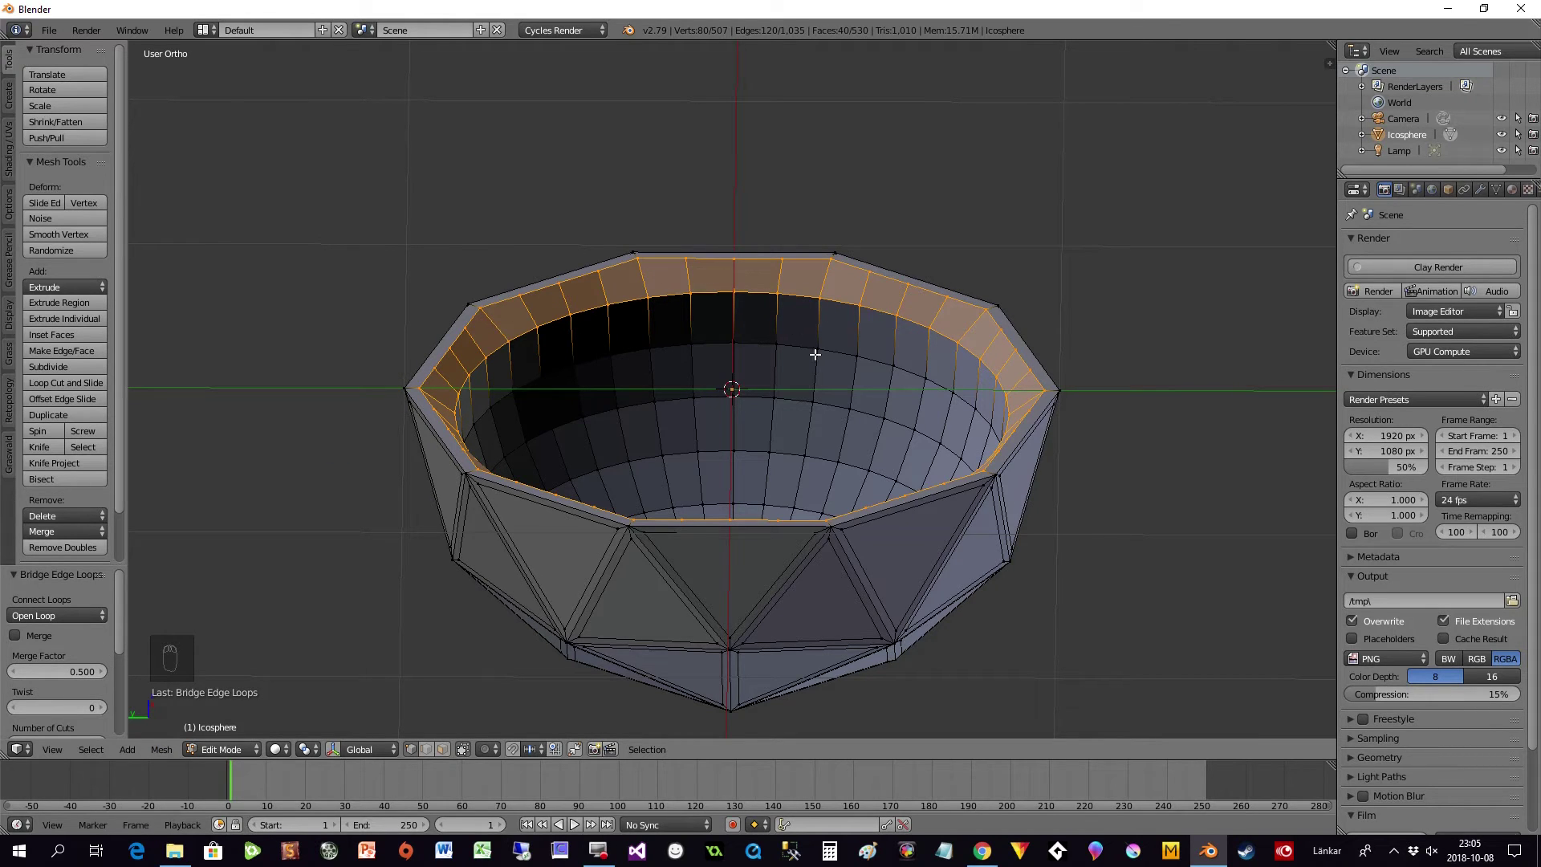
- Bridge the rim edge loops into one solid bowl and inspect the joined rim
drag(749, 400, 720, 387)
- Return to Object Mode and split the workspace with a shader editor above the bowl
key(Tab)
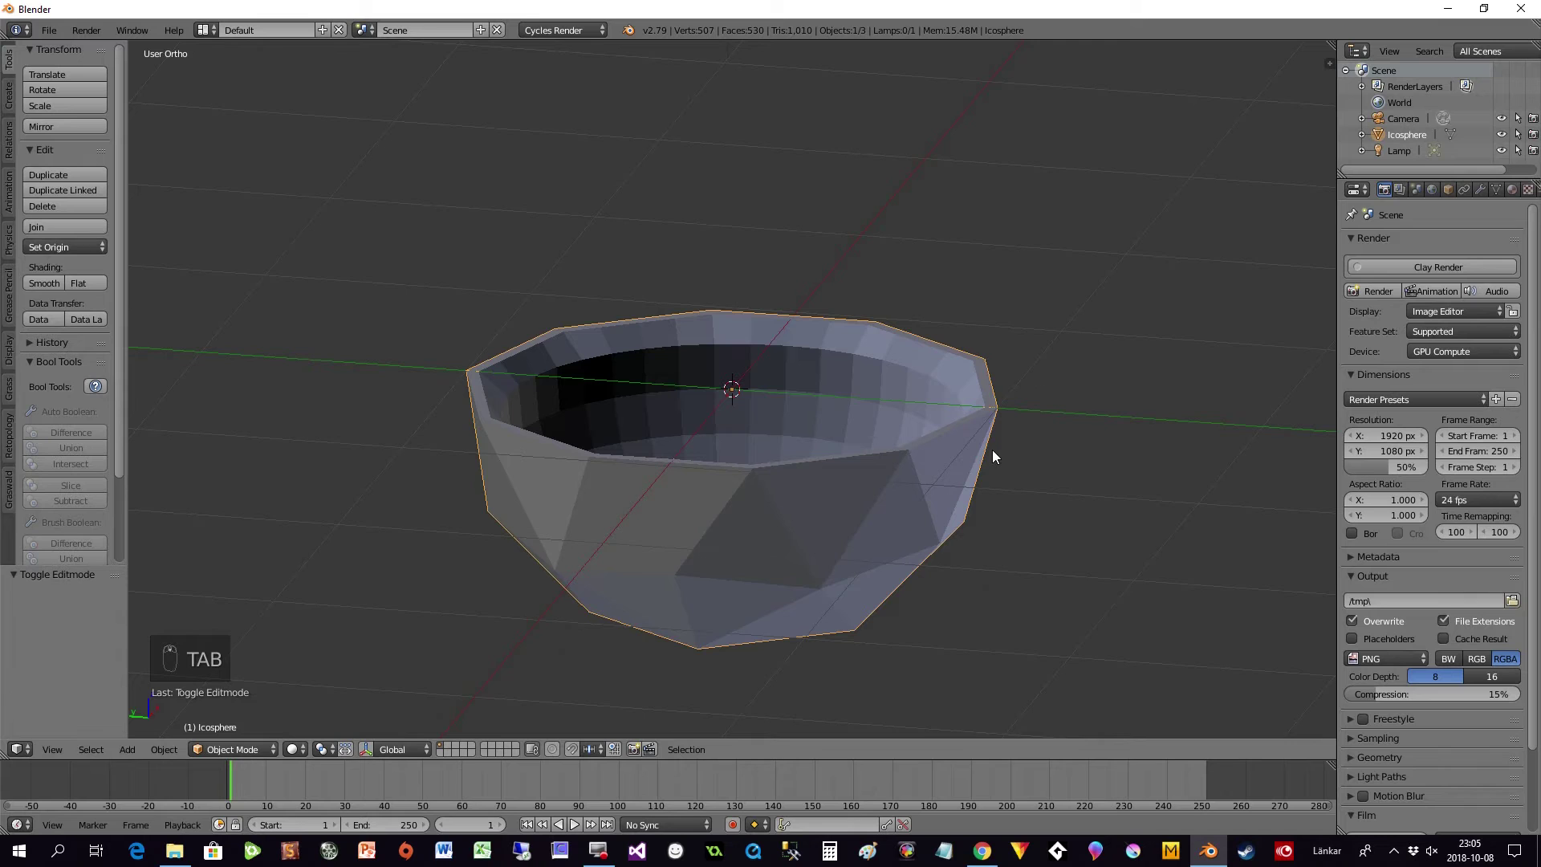
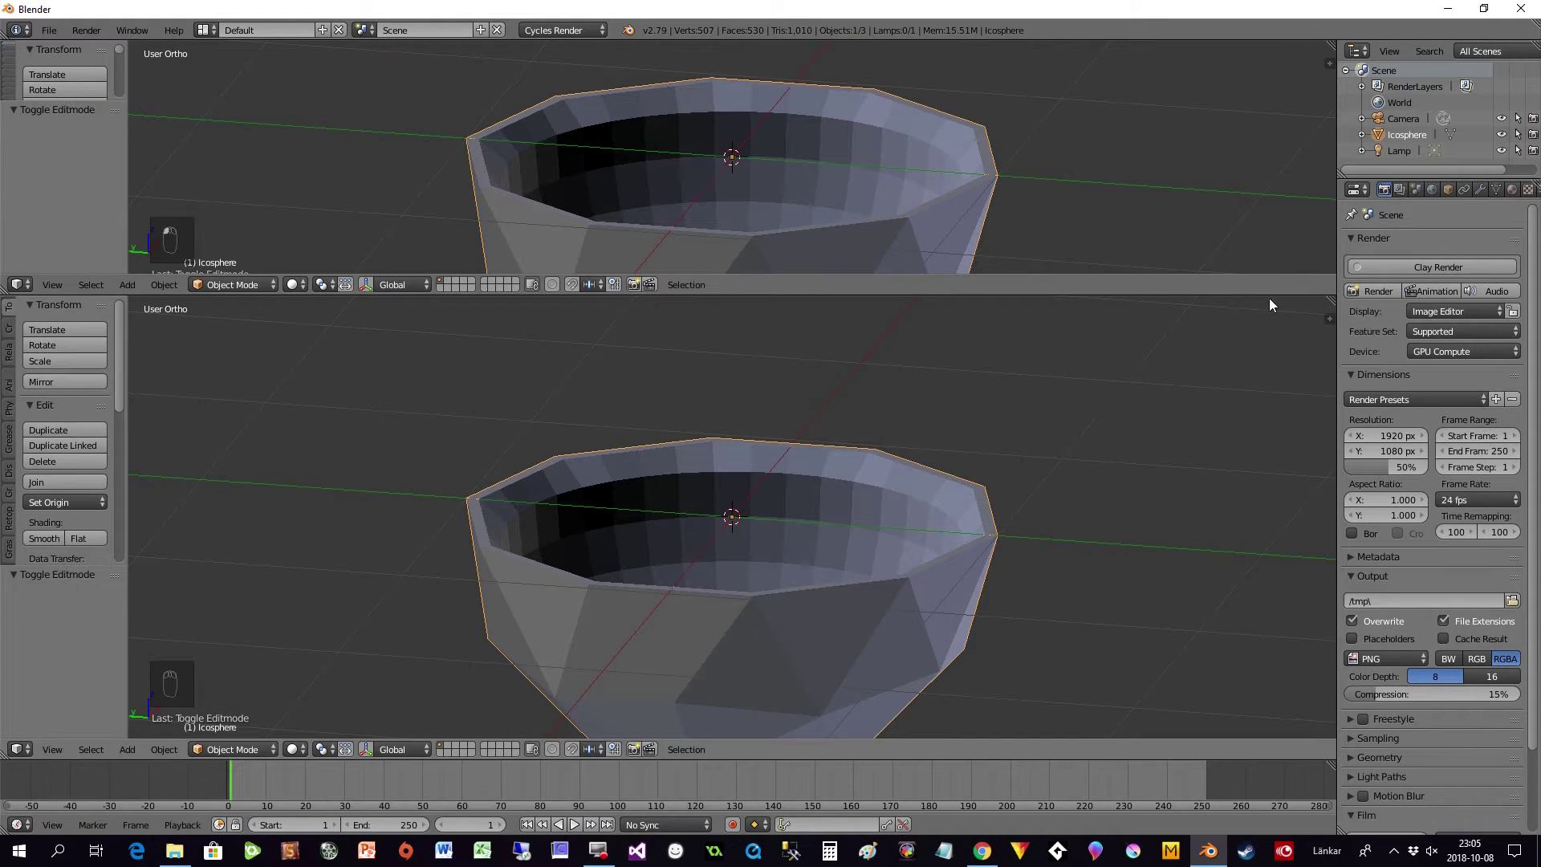
drag(21, 284, 31, 400)
drag(31, 401, 45, 468)
click(44, 469)
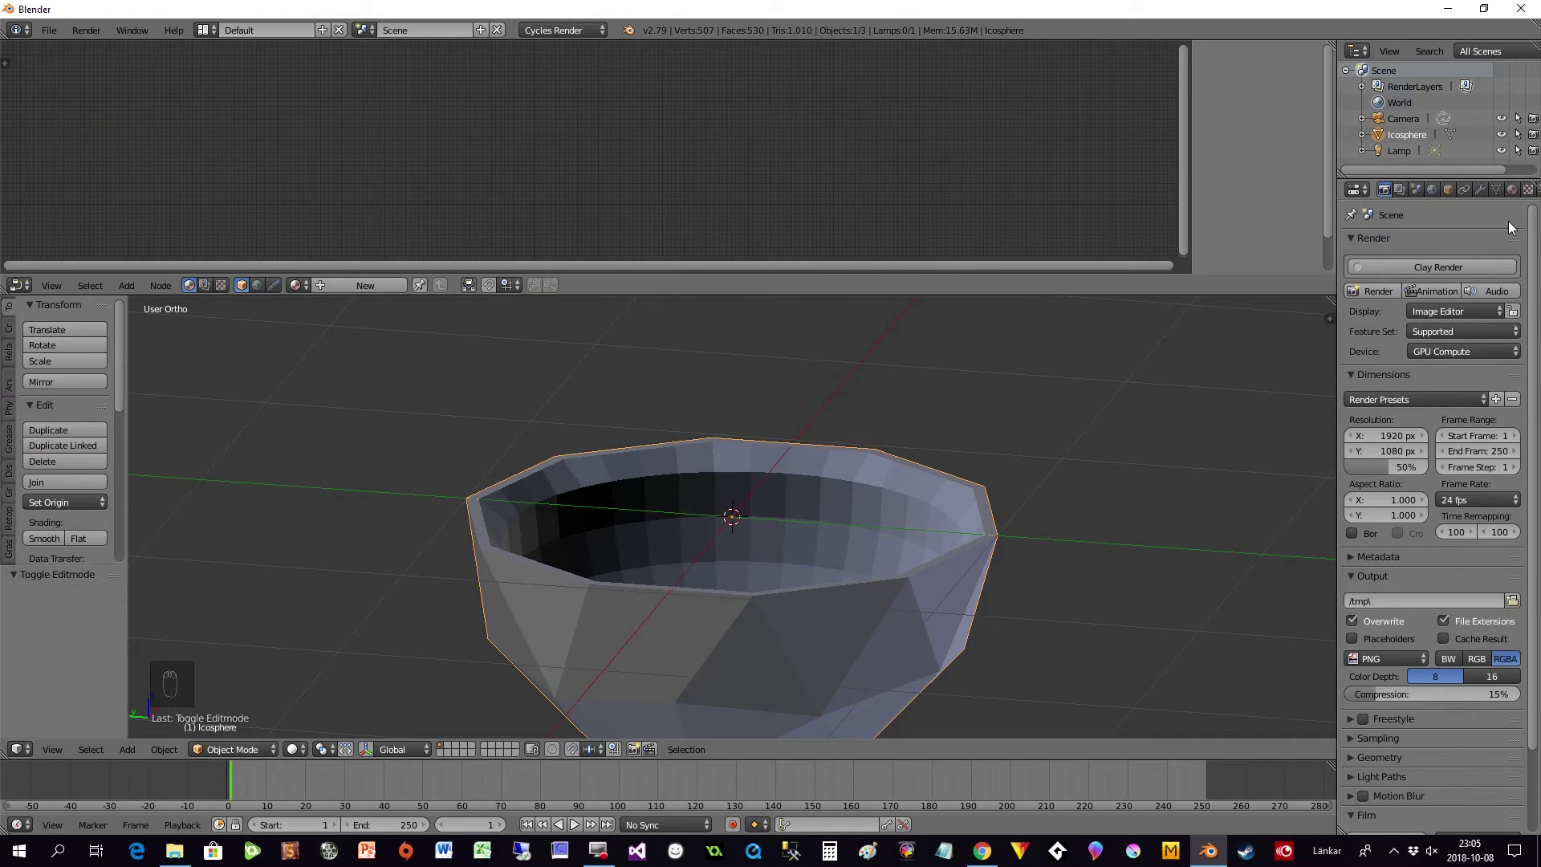
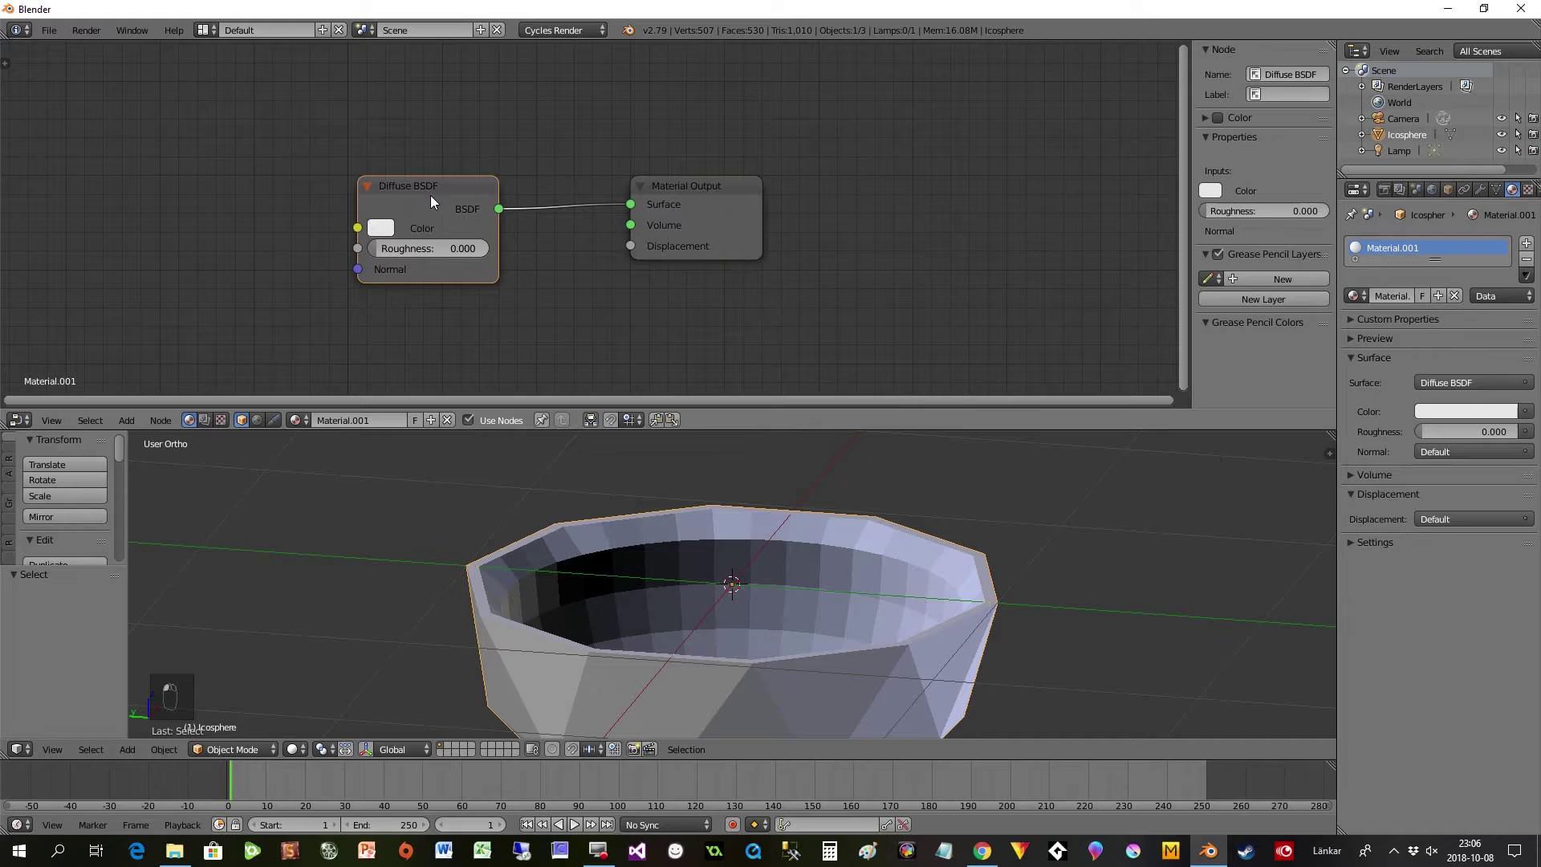
- Swap the Diffuse BSDF for a Principled BSDF connected to the material output
key(Delete)
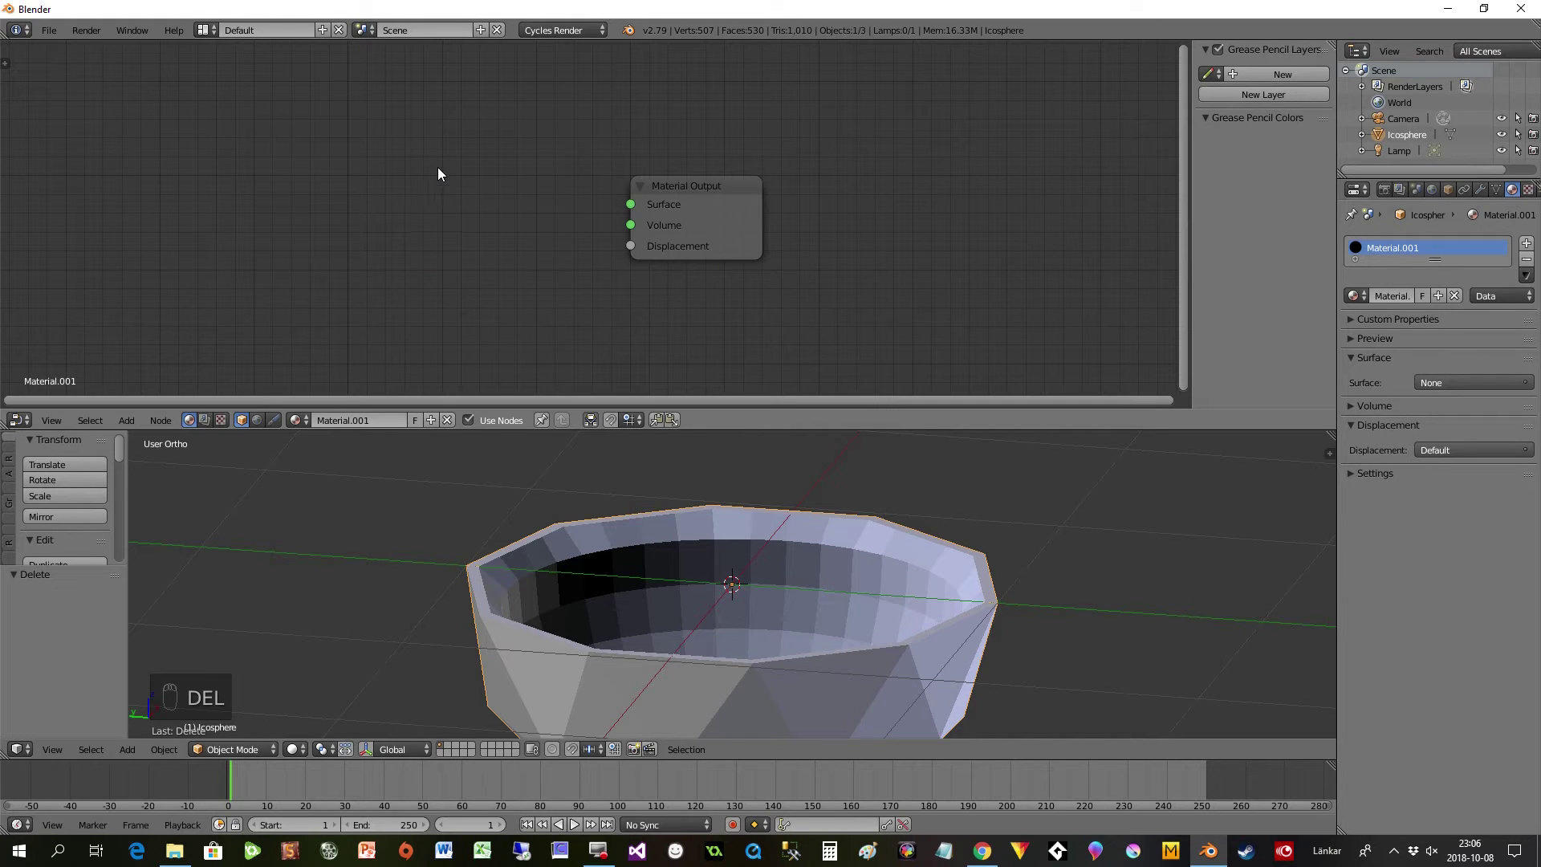
key(shift+a)
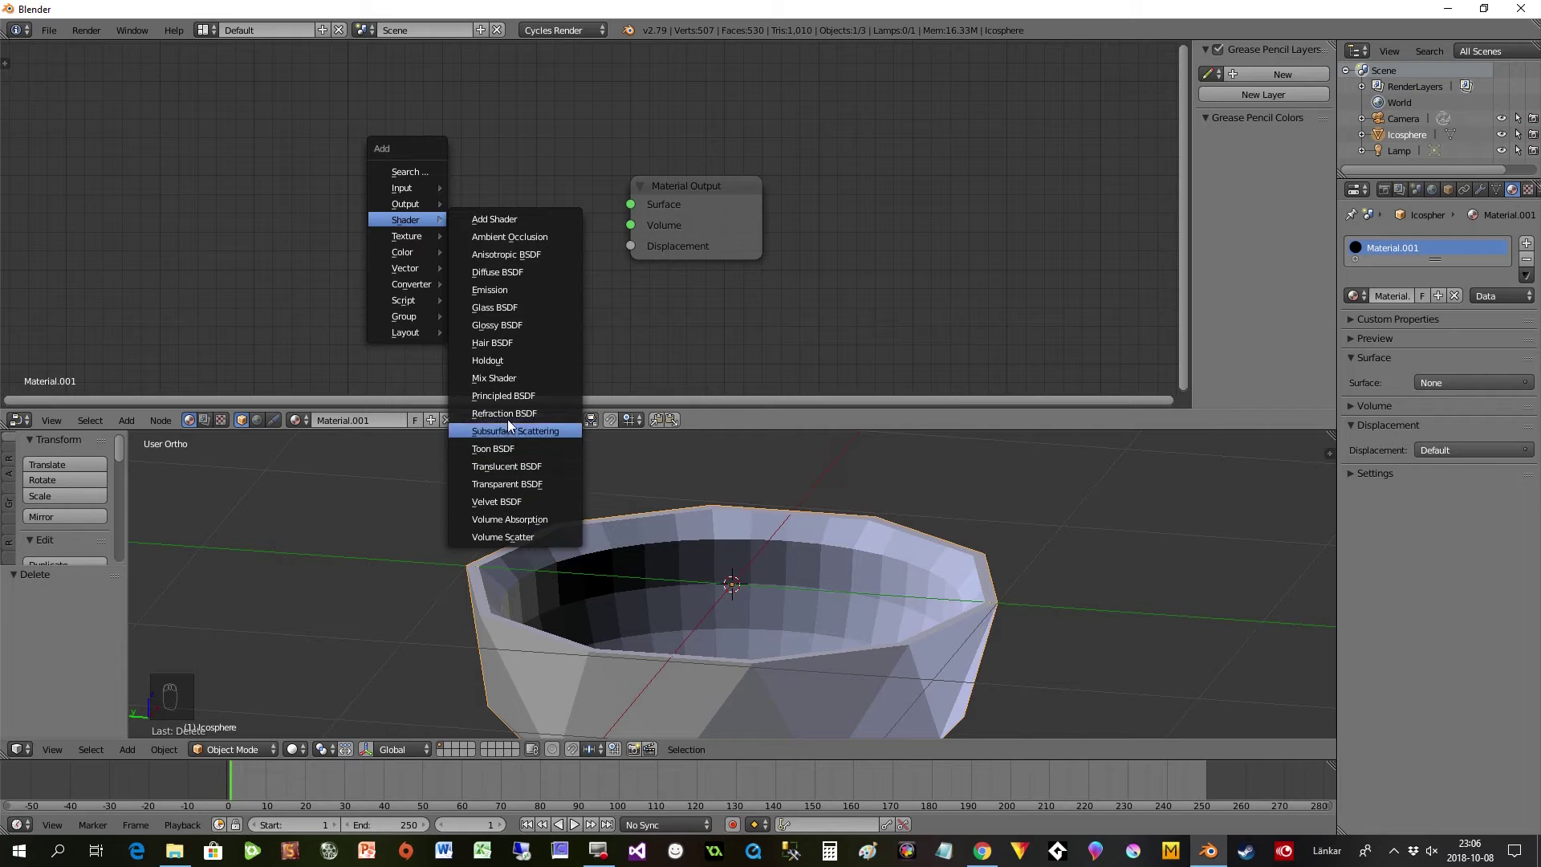
drag(544, 194, 741, 353)
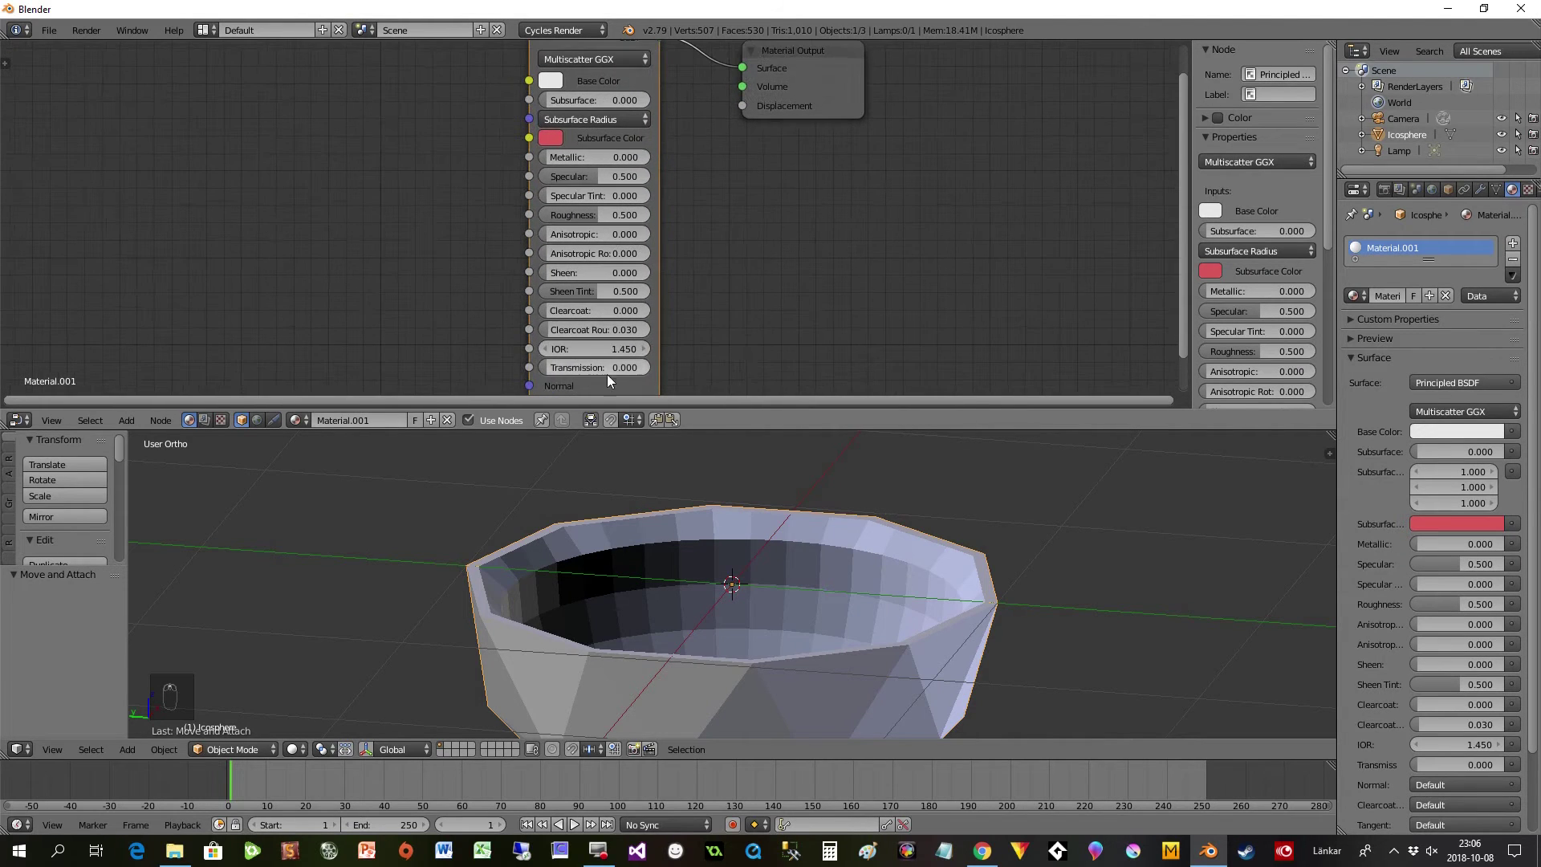
- Set the Principled BSDF to Transmission 1, Roughness 0.05 and IOR 1.95
drag(554, 374, 704, 300)
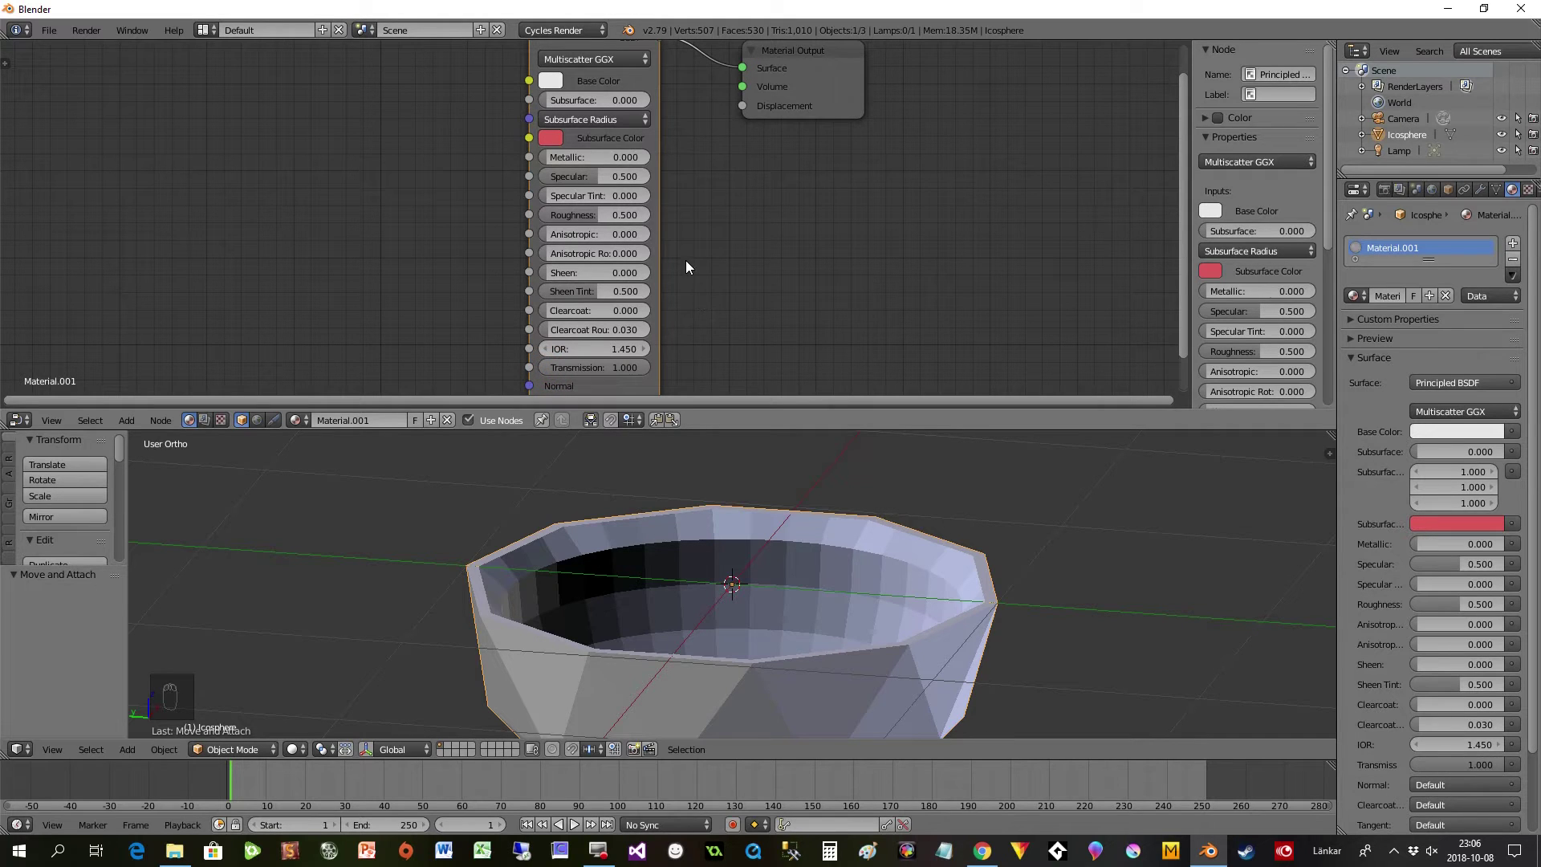
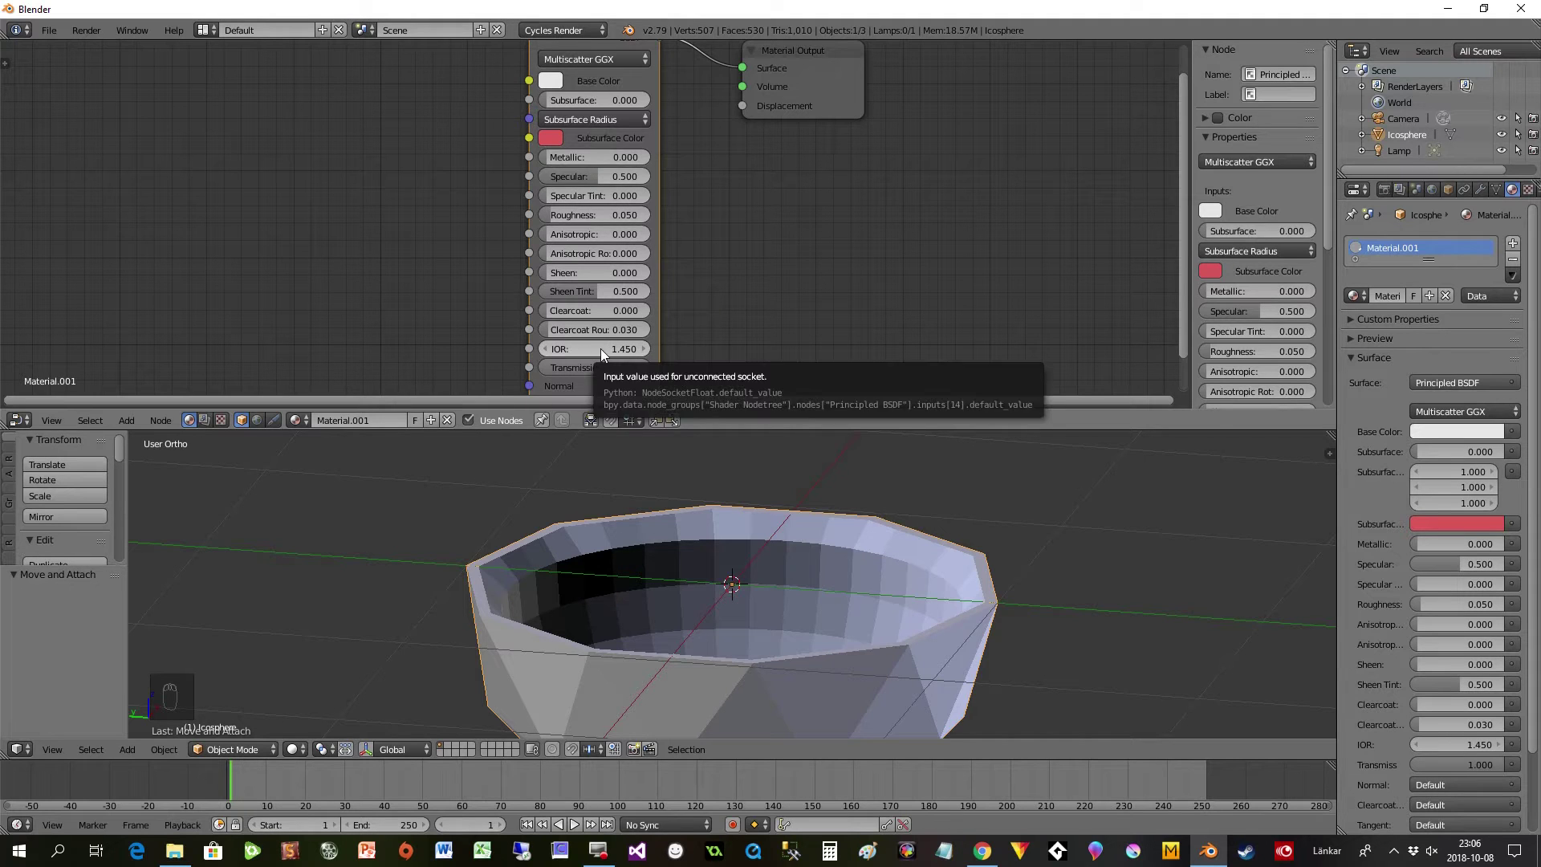
drag(619, 352, 574, 349)
middle_click(548, 351)
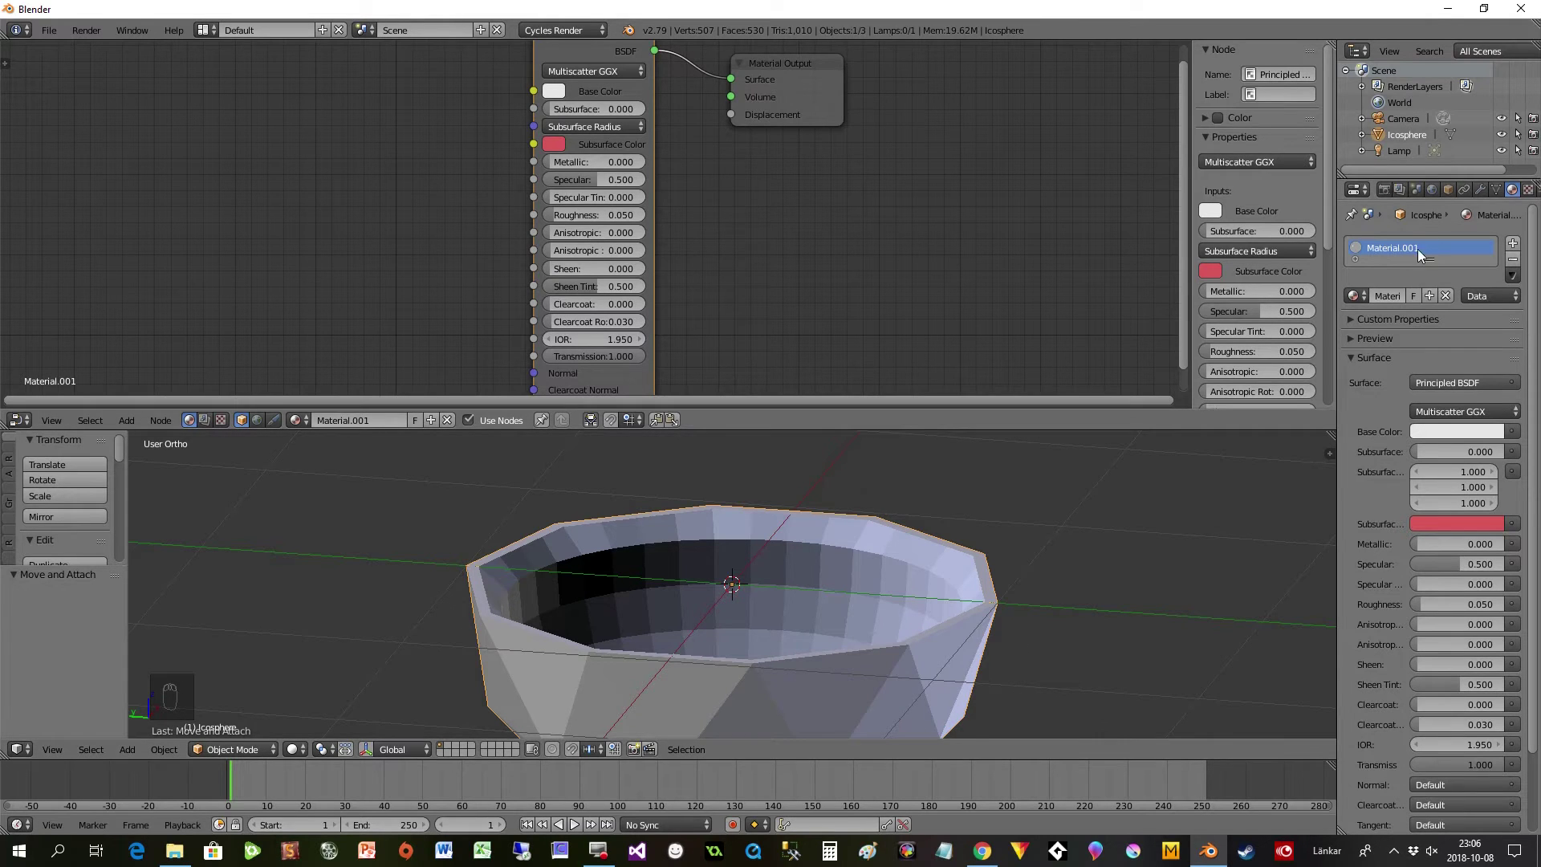
- Set the World surface color to an Environment Texture for the snowy HDR background
drag(1436, 195, 1472, 393)
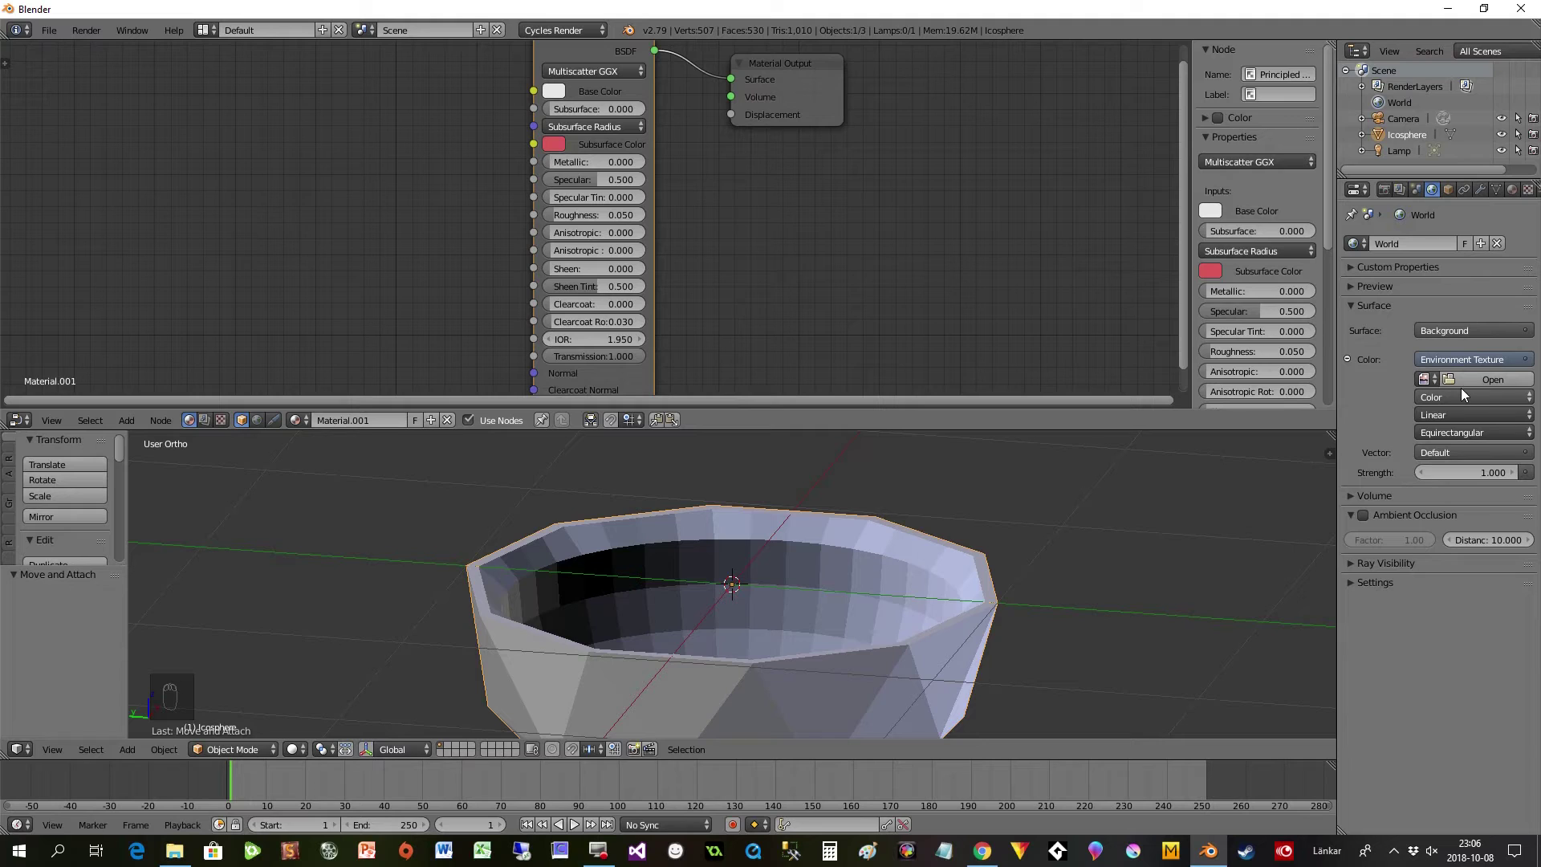
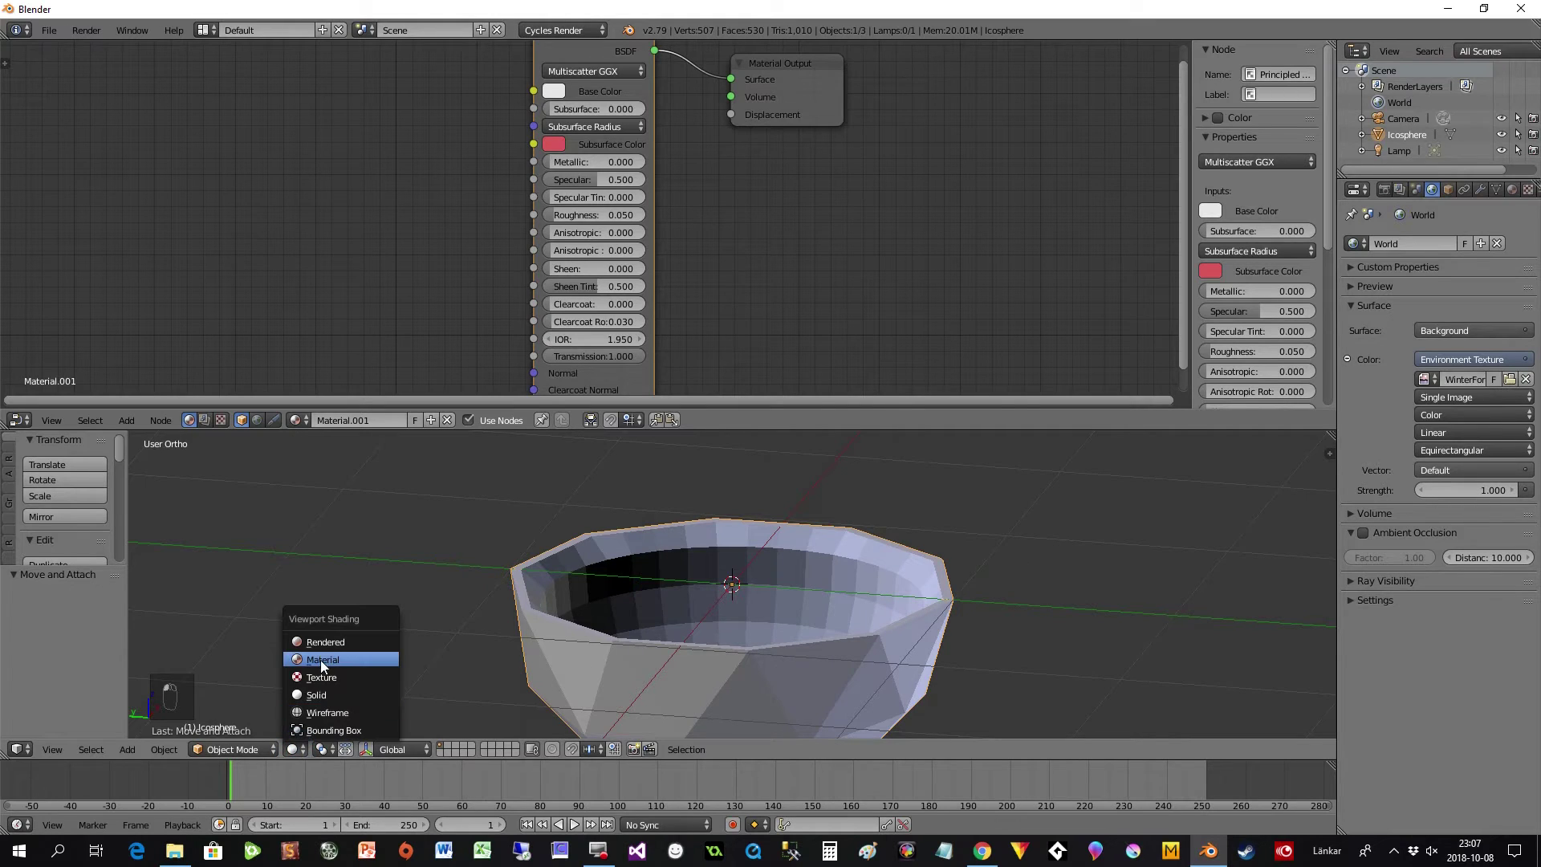
- Preview the level-4 smooth-shaded bowl through the camera and bring up the Add menu for a point lamp
middle_click(326, 652)
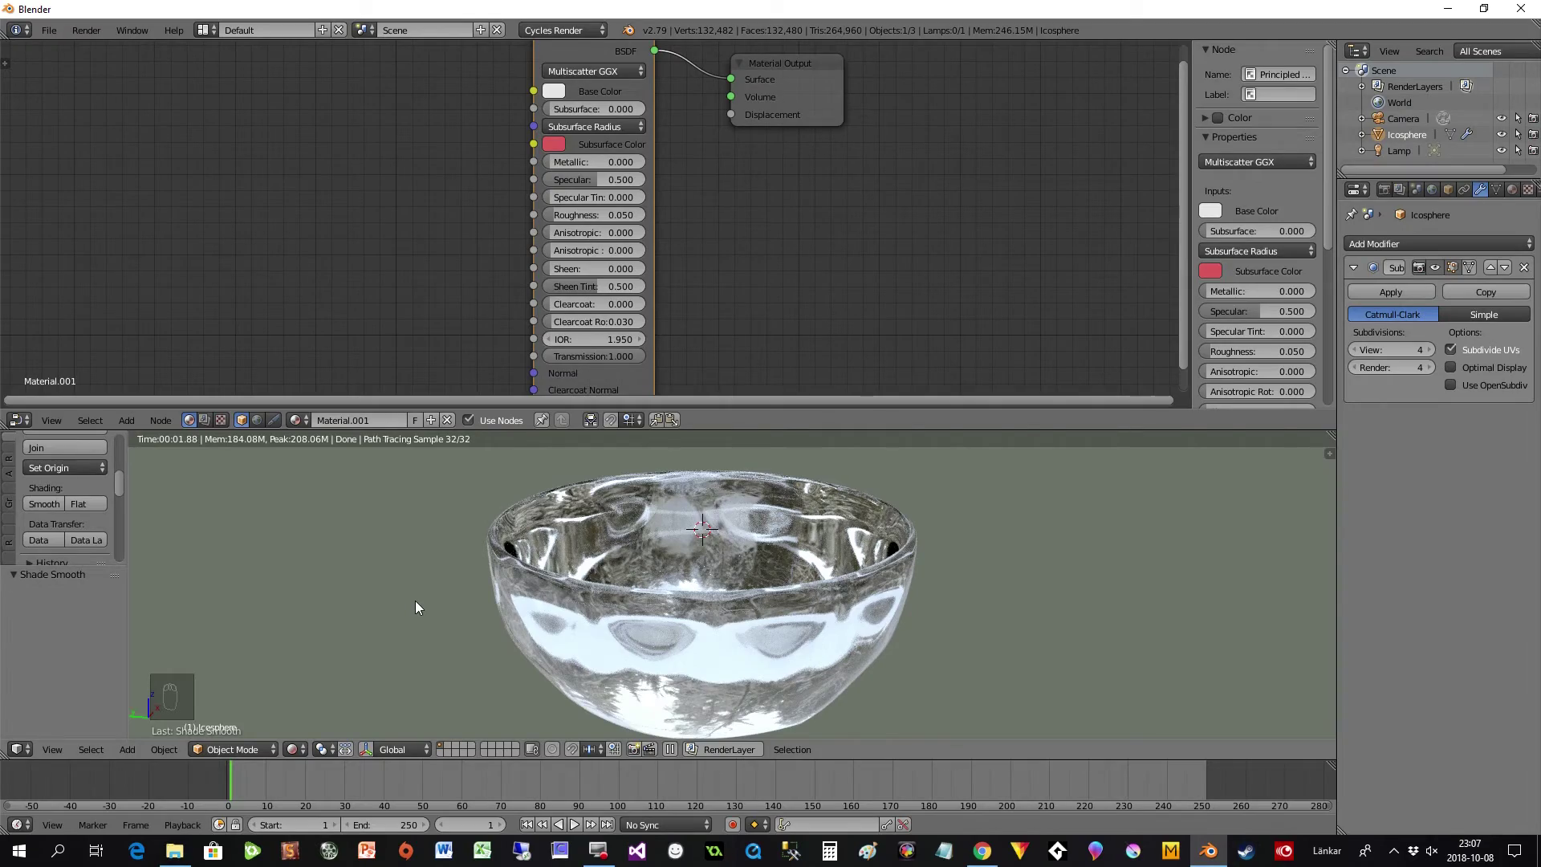
key(KP_5)
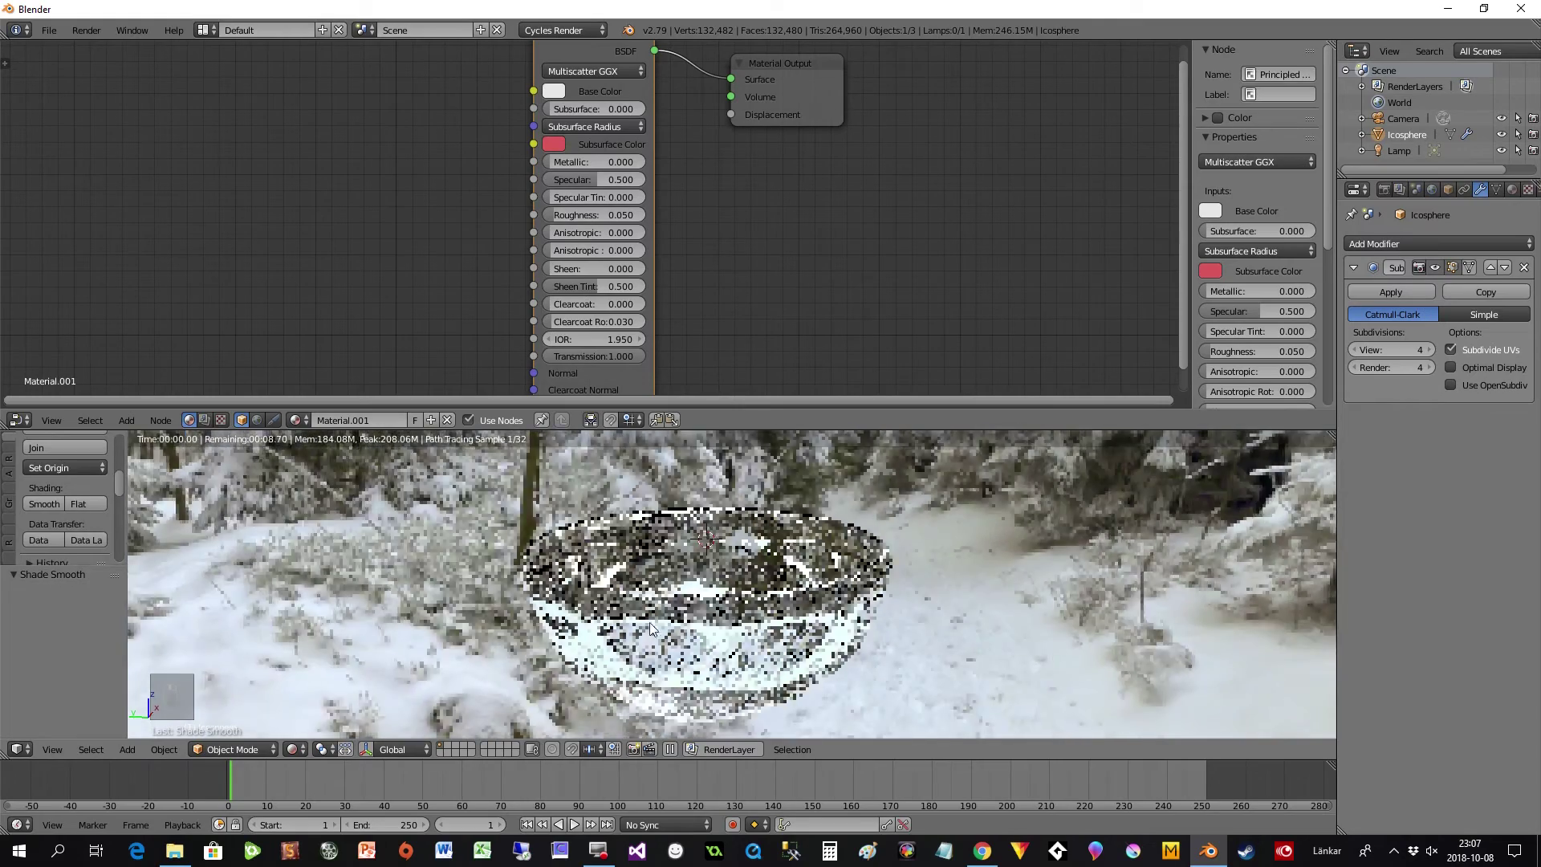
middle_click(665, 617)
middle_click(666, 612)
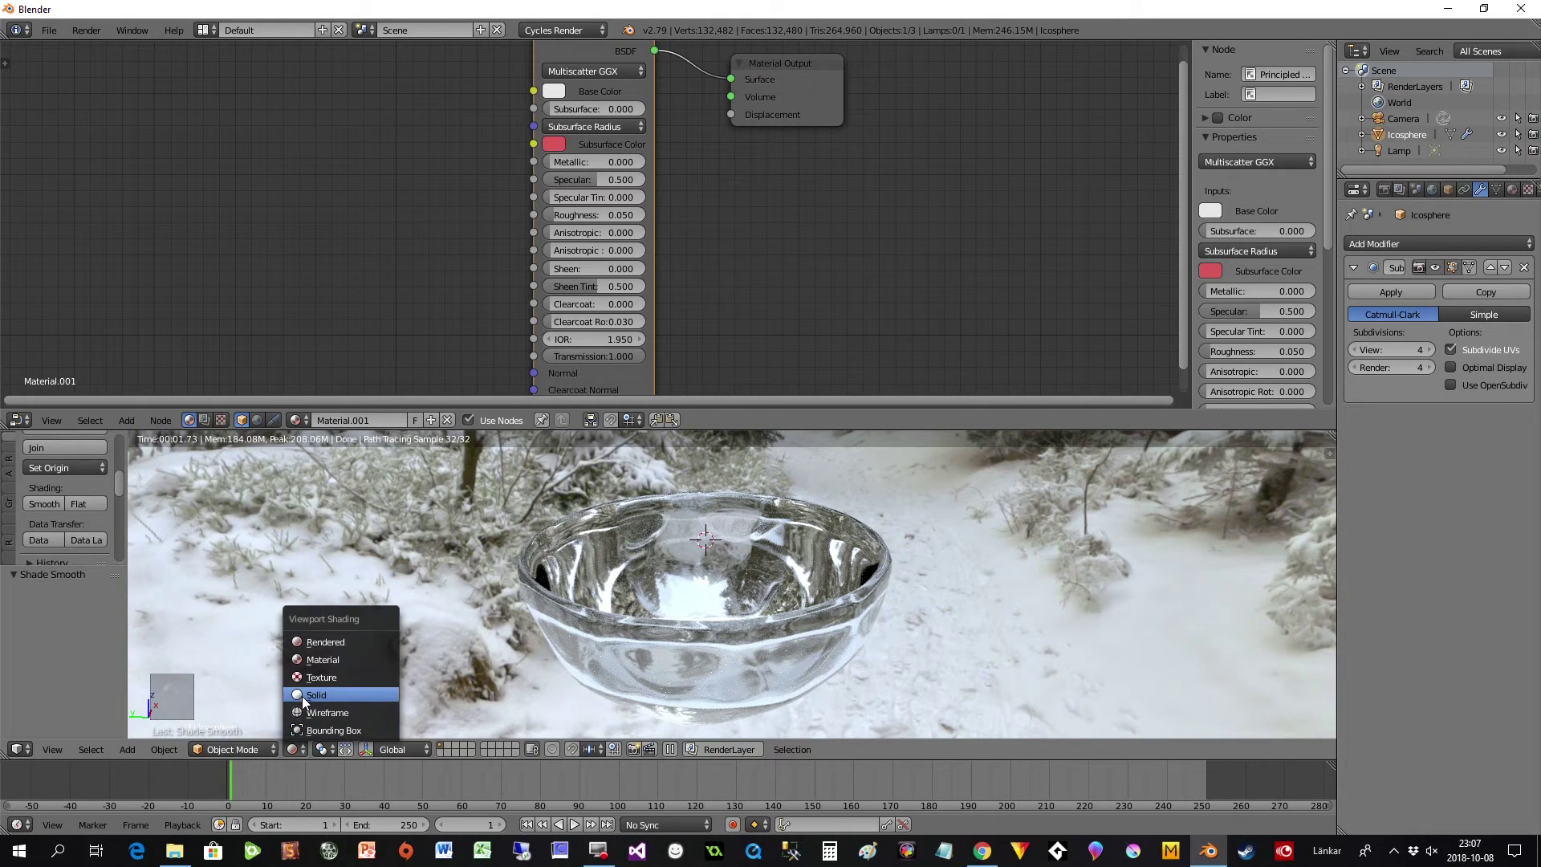
key(shift+a)
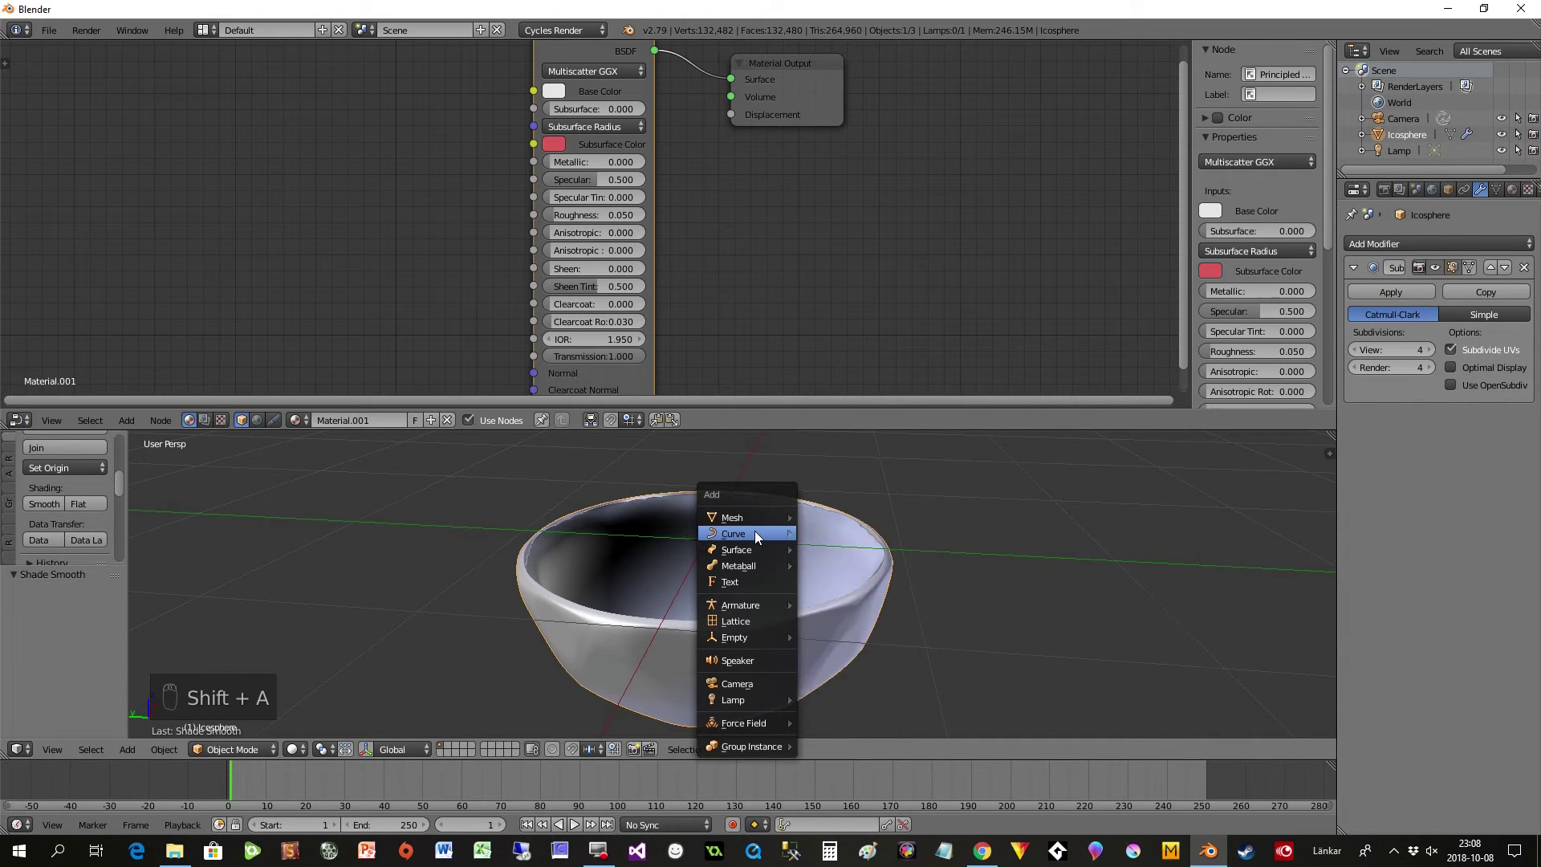